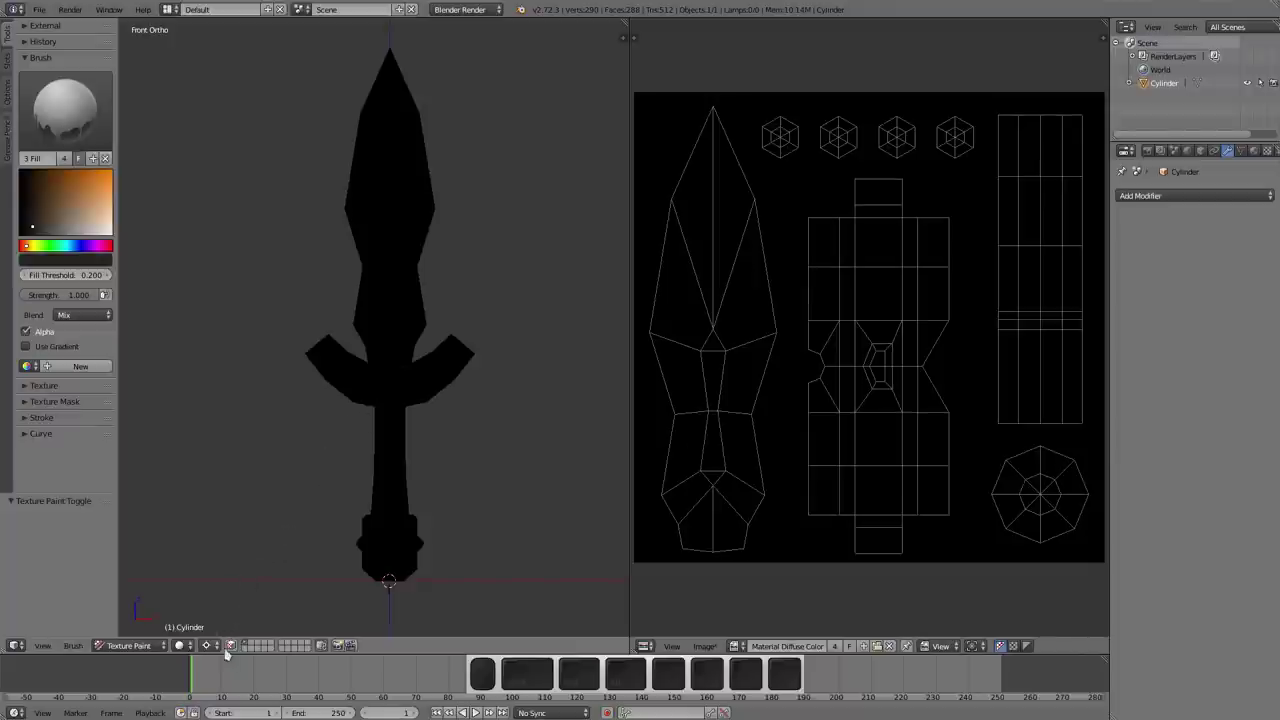
- Enable face-selection masking and select all faces of the blade with L
{"action": "left_click", "coordinate": [235, 644]}
{"action": "key", "text": "m"}
{"action": "key", "text": "m"}
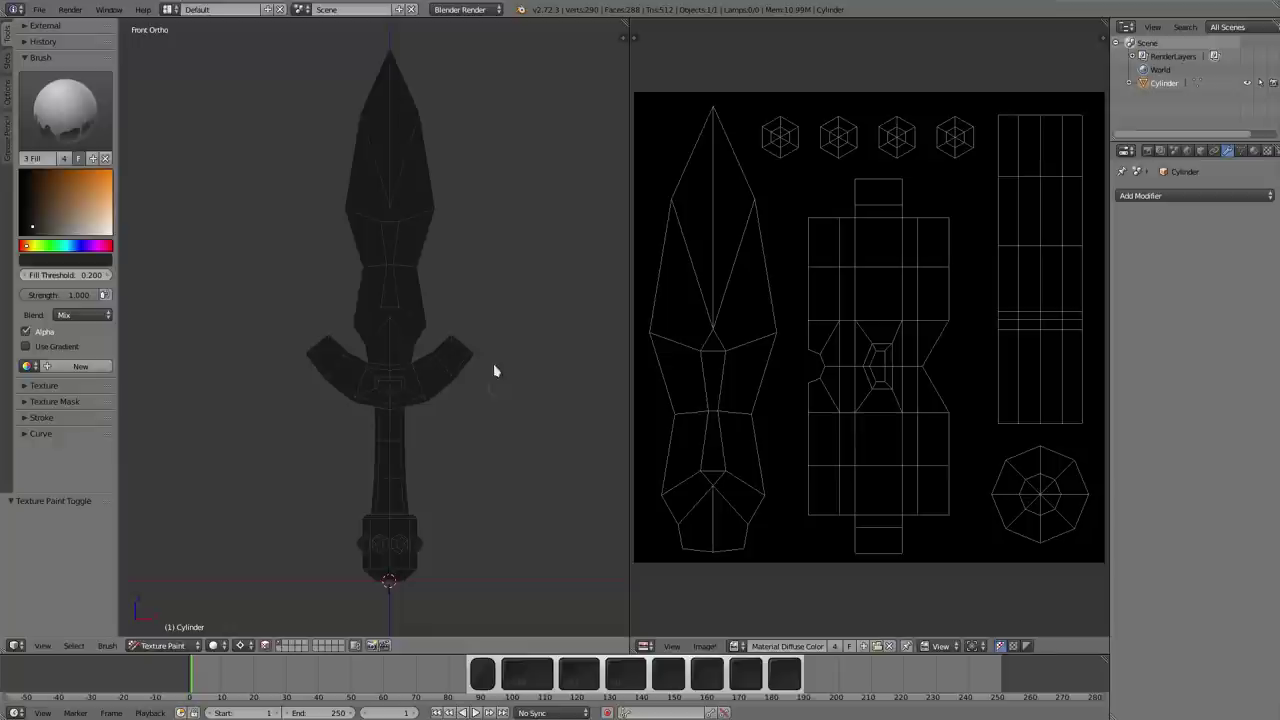
{"action": "key", "text": "l"}
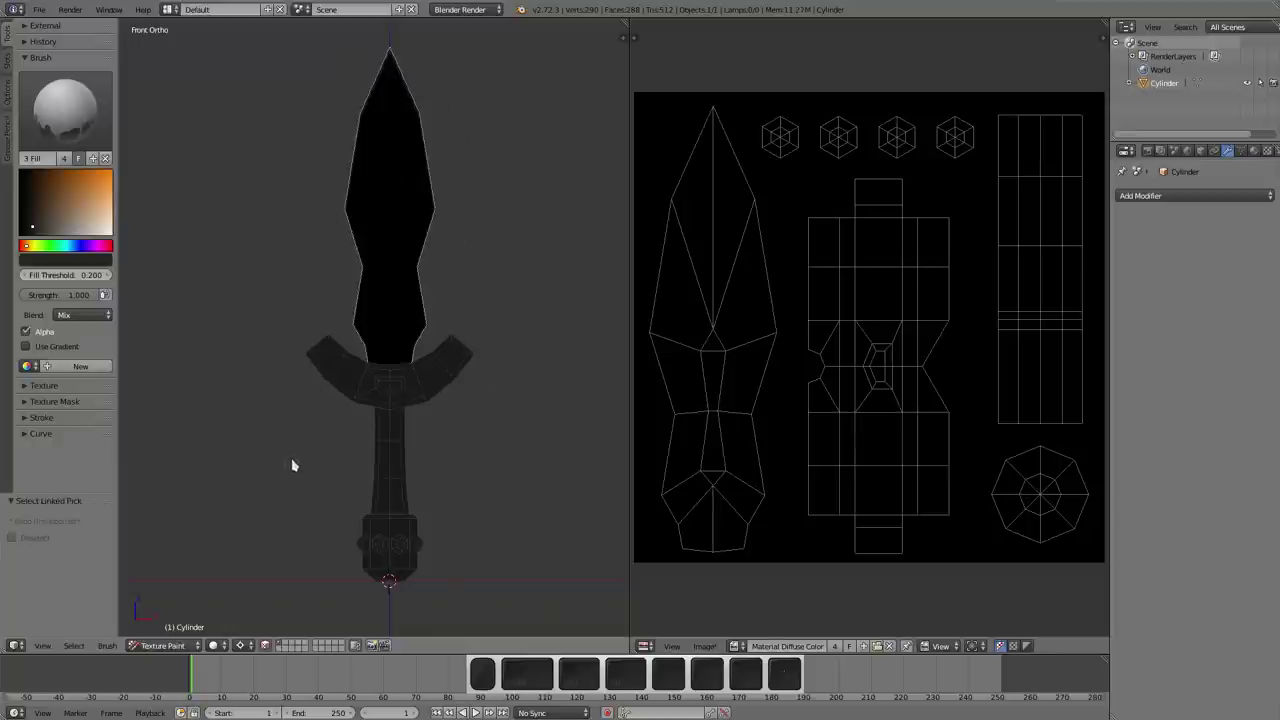
- Set the Fill brush colour to a pale lavender shade for the blade
{"action": "left_click", "coordinate": [76, 229]}
{"action": "left_click_drag", "start_coordinate": [94, 244], "coordinate": [84, 225]}
{"action": "left_click_drag", "start_coordinate": [85, 227], "coordinate": [96, 246]}
{"action": "left_click_drag", "start_coordinate": [92, 246], "coordinate": [118, 219]}
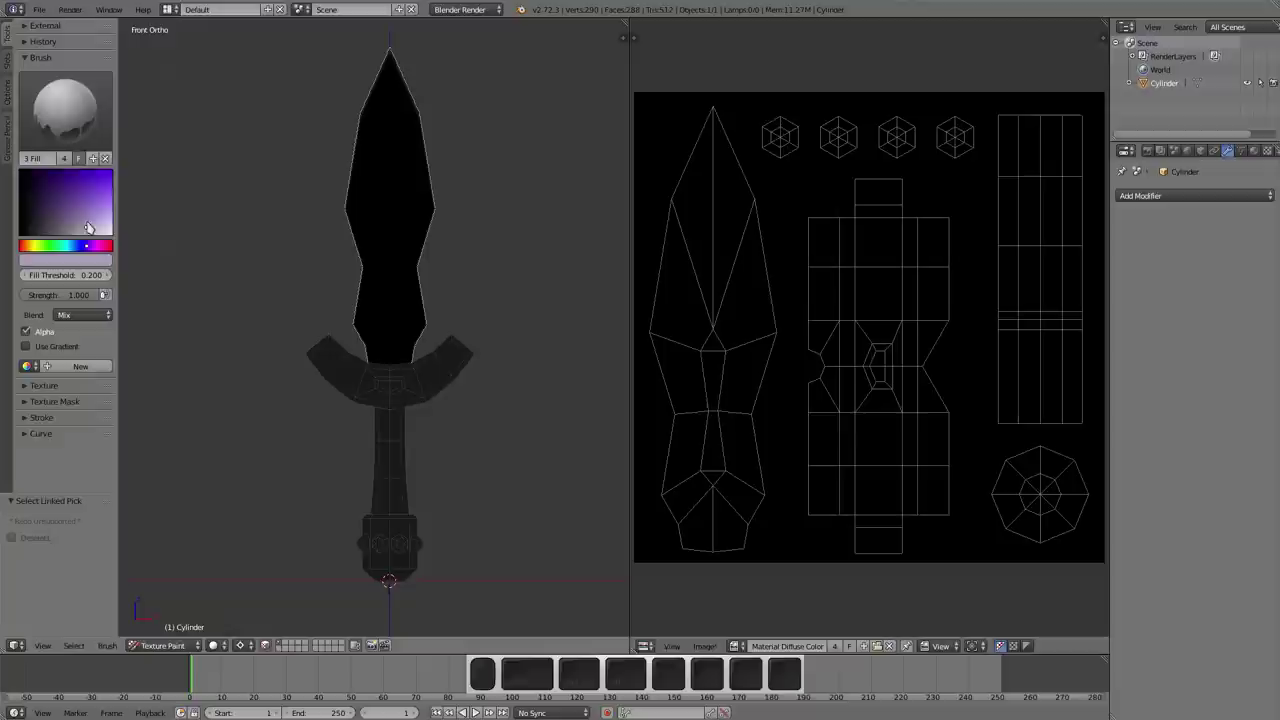
{"action": "left_click_drag", "start_coordinate": [88, 225], "coordinate": [209, 225]}
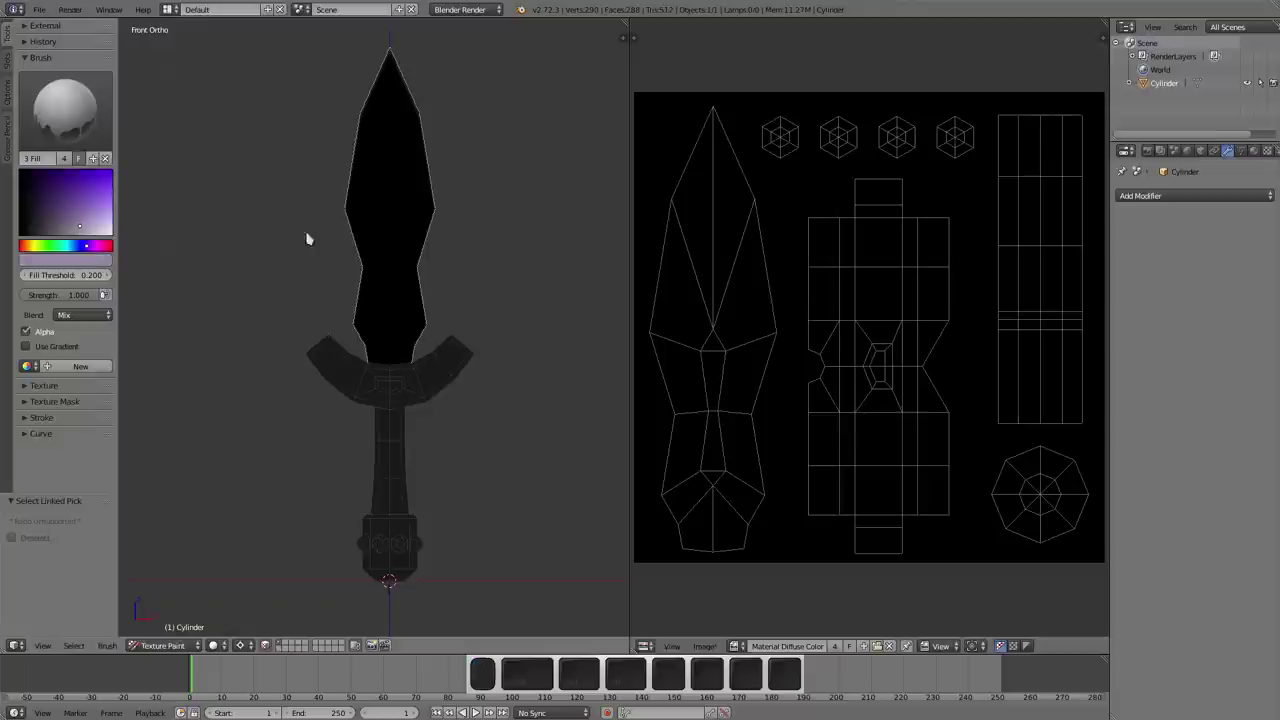
- Fill the selected blade faces with the lavender colour
{"action": "left_click", "coordinate": [402, 282]}
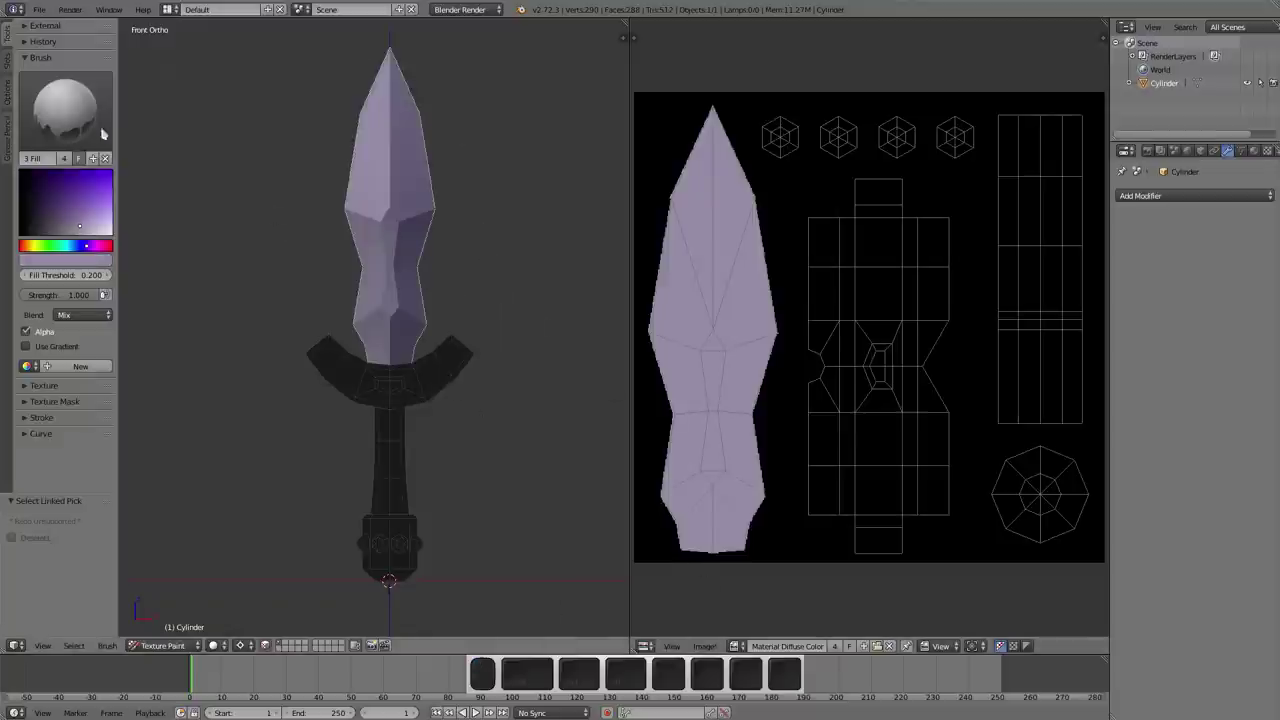
{"action": "left_click", "coordinate": [13, 92]}
{"action": "left_click", "coordinate": [44, 171]}
{"action": "left_click", "coordinate": [52, 209]}
{"action": "left_click", "coordinate": [15, 34]}
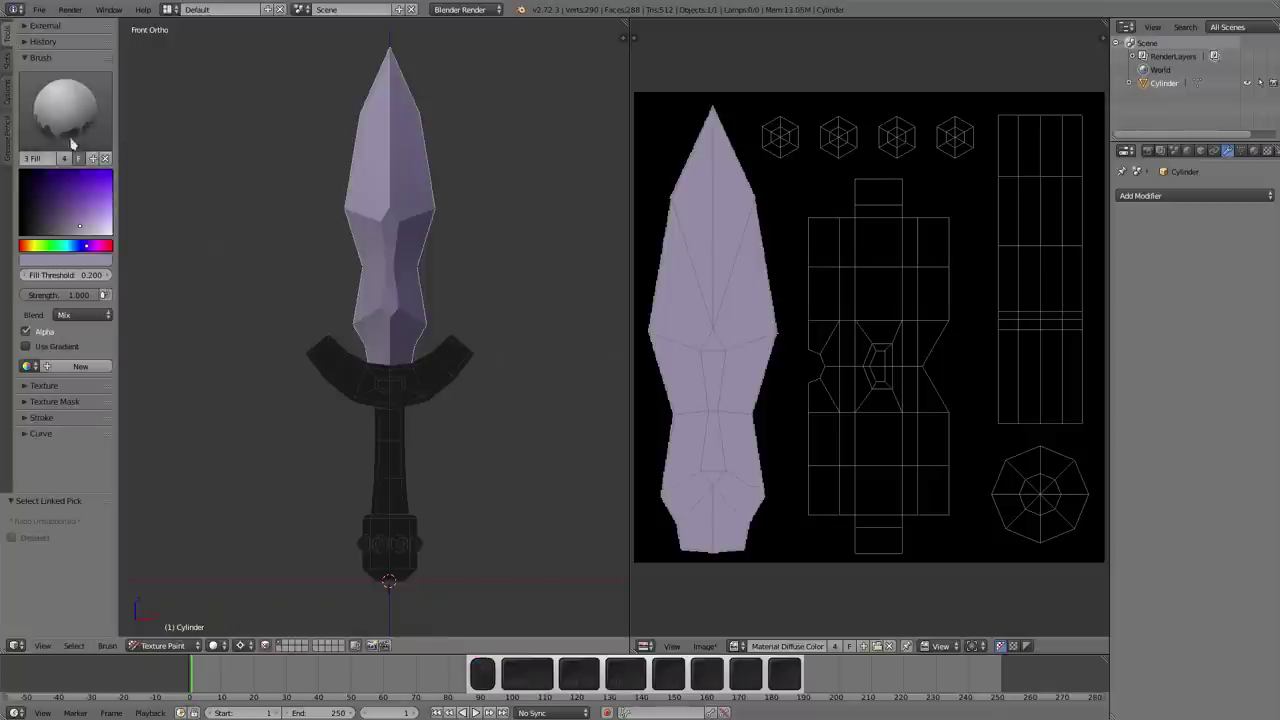
{"action": "left_click", "coordinate": [419, 330]}
- Select the crossguard faces, choose a warm brown and fill the crossguard with it
{"action": "middle_click", "coordinate": [427, 508]}
{"action": "key", "text": "a"}
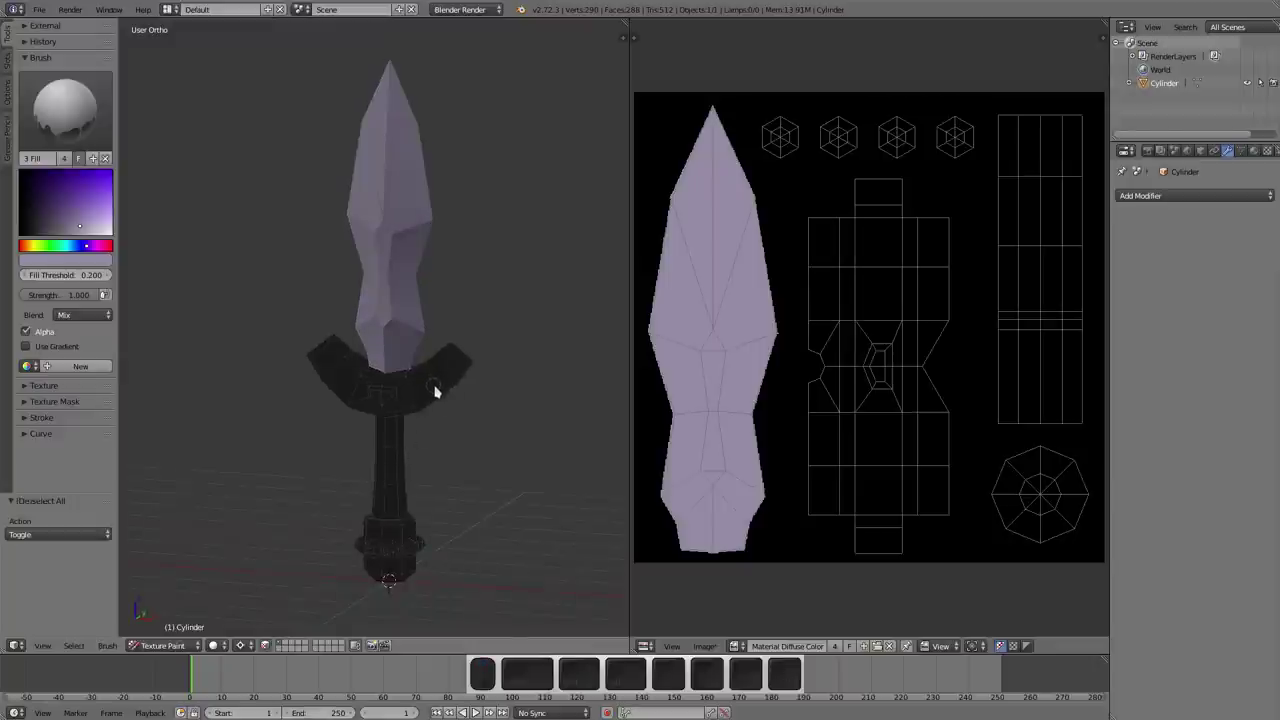
{"action": "key", "text": "l"}
{"action": "left_click_drag", "start_coordinate": [447, 387], "coordinate": [235, 327]}
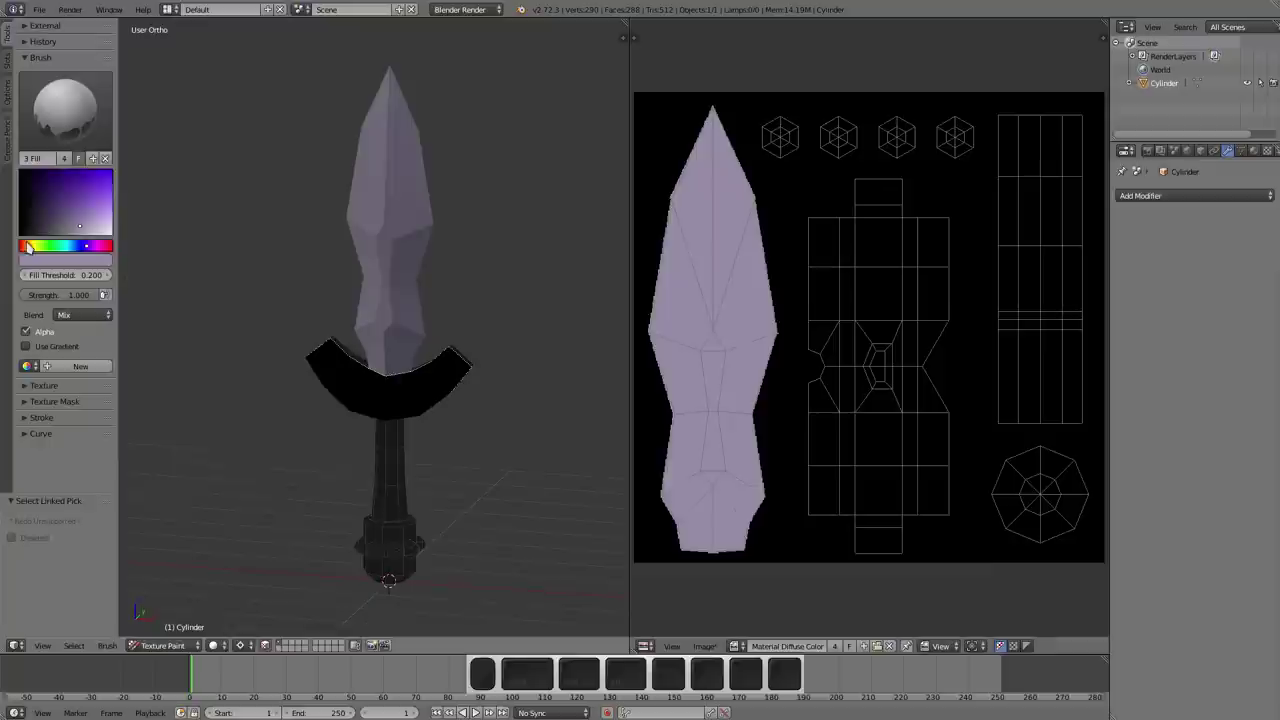
{"action": "left_click_drag", "start_coordinate": [30, 246], "coordinate": [45, 211]}
{"action": "left_click_drag", "start_coordinate": [52, 204], "coordinate": [186, 307]}
{"action": "left_click", "coordinate": [397, 422]}
- Clear and re-pick linked faces, orbiting to inspect the painted crossguard
{"action": "left_click_drag", "start_coordinate": [335, 487], "coordinate": [391, 460]}
{"action": "scroll", "scroll_direction": "up", "scroll_amount": 3}
{"action": "key", "text": "a"}
{"action": "key", "text": "l"}
{"action": "left_click", "coordinate": [377, 462]}
{"action": "middle_click", "coordinate": [366, 451]}
{"action": "scroll", "scroll_direction": "up", "scroll_amount": 3}
{"action": "middle_click", "coordinate": [387, 462]}
- Mark the selected crossguard edges as a UV seam in Edit Mode and return to Texture Paint
{"action": "key", "text": "a"}
{"action": "key", "text": "Tab"}
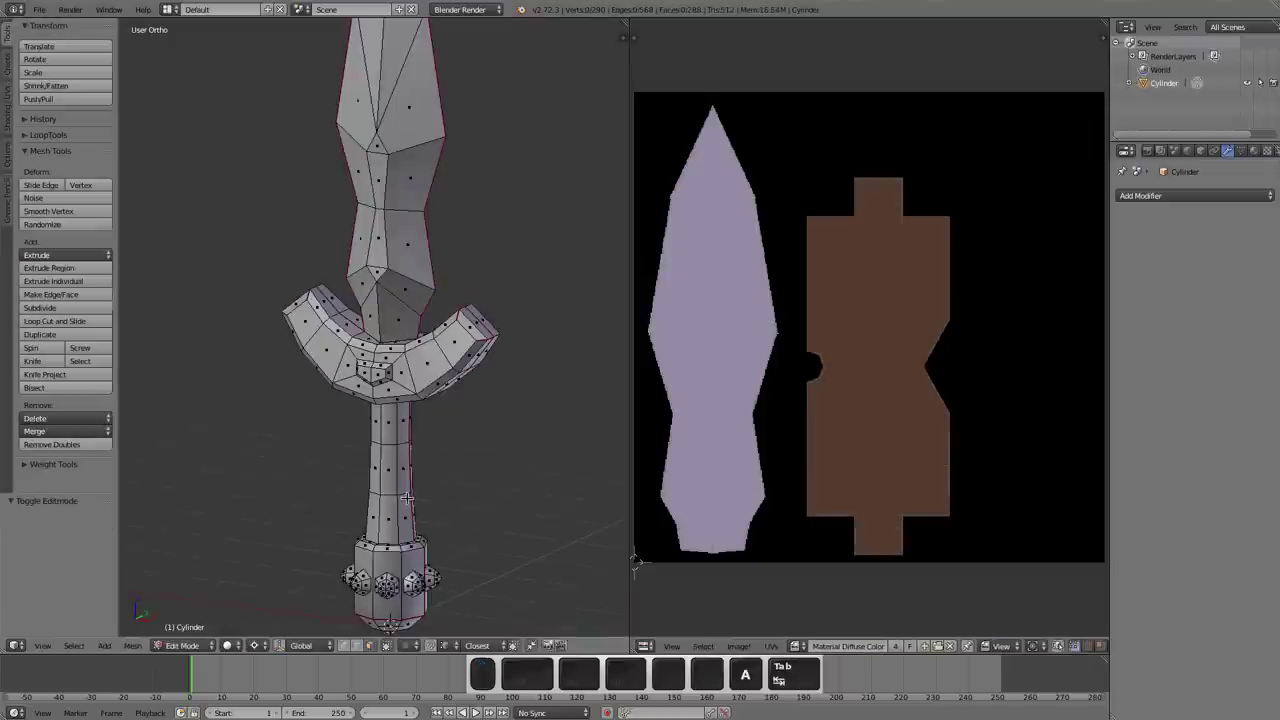
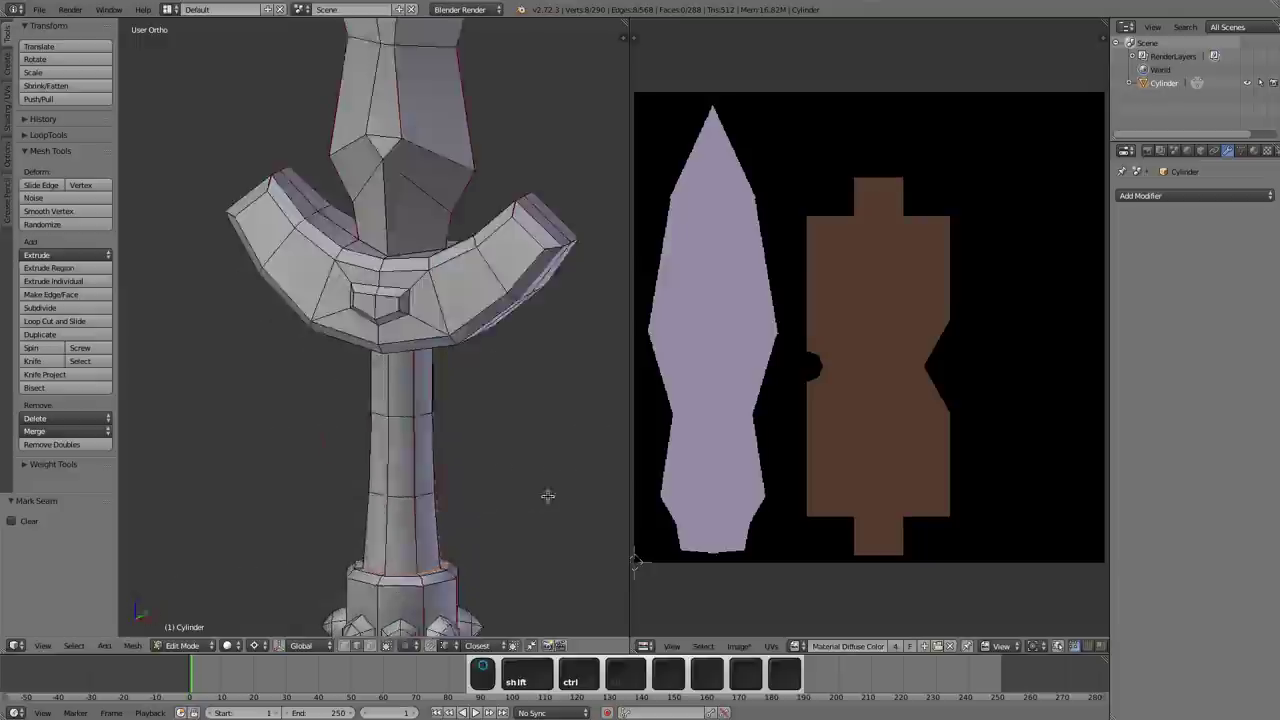
{"action": "key", "text": "ctrl+shift+Tab"}
{"action": "key", "text": "Tab"}
{"action": "middle_click", "coordinate": [425, 542]}
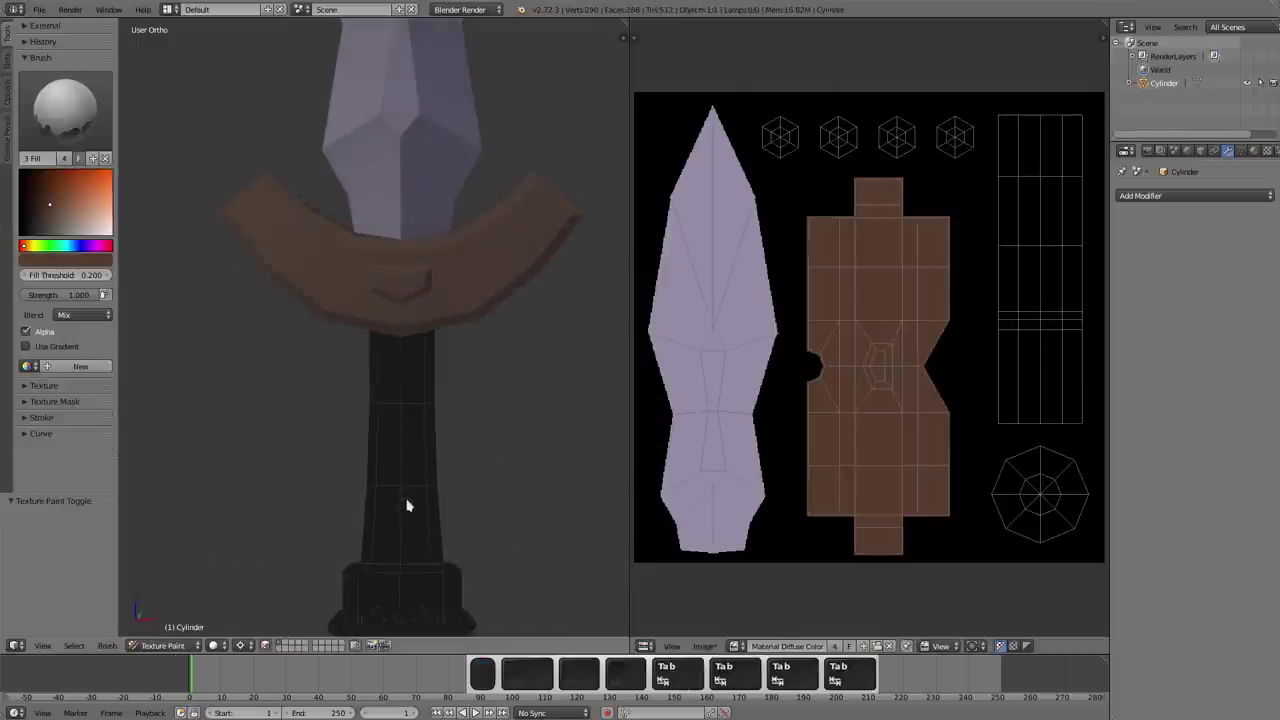
- Select the grip faces and fill them with a dark red
{"action": "key", "text": "l"}
{"action": "middle_click", "coordinate": [389, 455]}
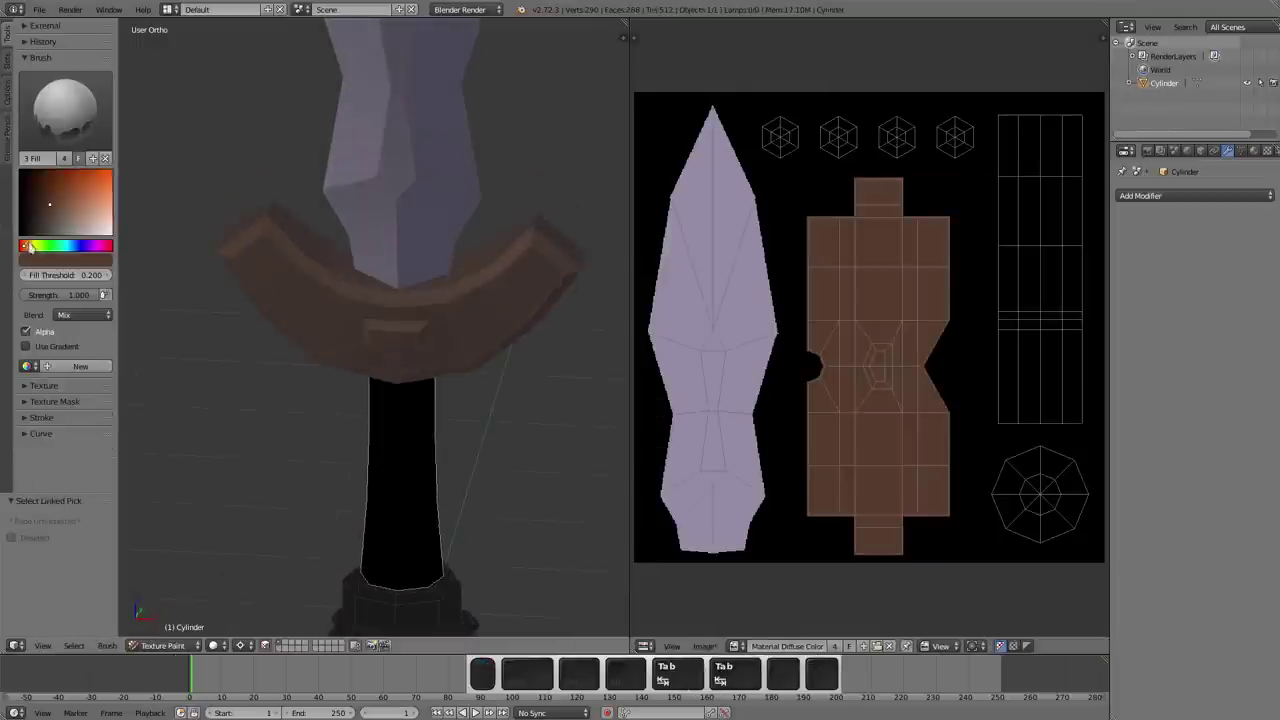
{"action": "middle_click", "coordinate": [29, 246]}
{"action": "left_click_drag", "start_coordinate": [54, 192], "coordinate": [249, 429]}
{"action": "left_click", "coordinate": [384, 468]}
{"action": "left_click_drag", "start_coordinate": [432, 485], "coordinate": [392, 495]}
{"action": "key", "text": "shift+a"}
- Select the pommel faces, sample the crossguard's brown with S and fill the pommel with it
{"action": "key", "text": "l"}
{"action": "middle_click", "coordinate": [393, 488]}
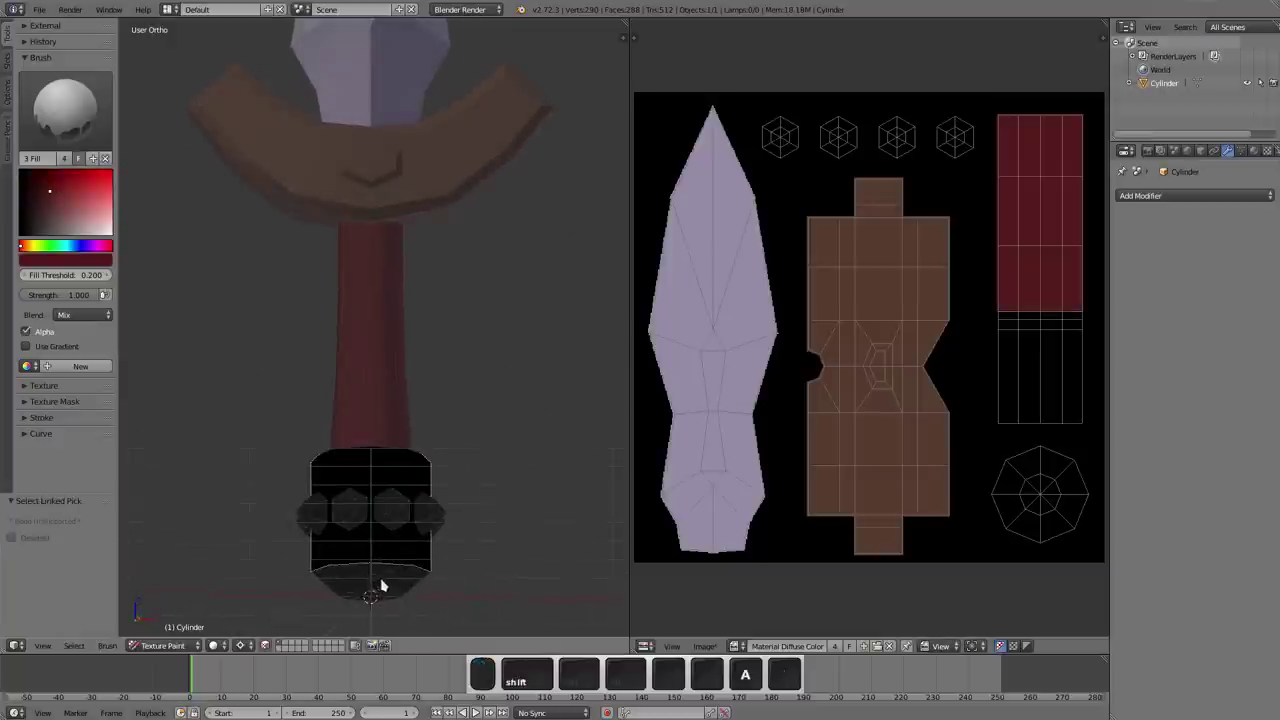
{"action": "key", "text": "l"}
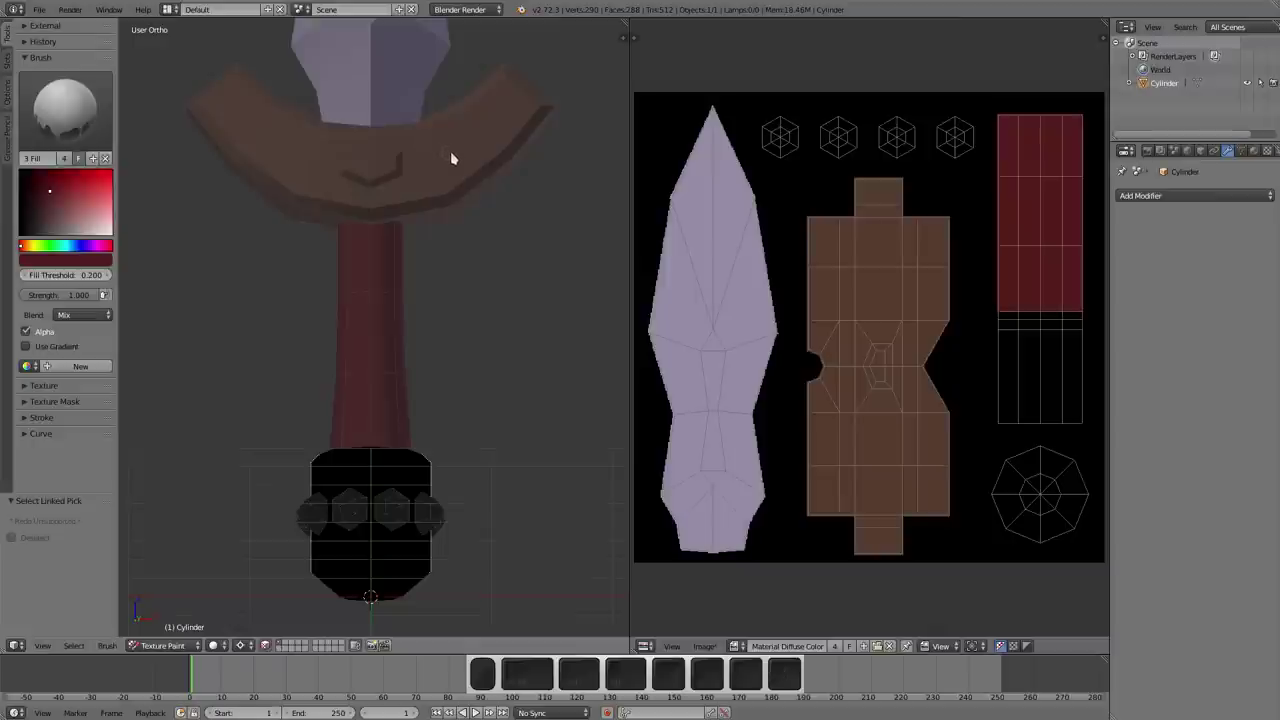
{"action": "key", "text": "s"}
{"action": "key", "text": "s"}
{"action": "left_click", "coordinate": [403, 572]}
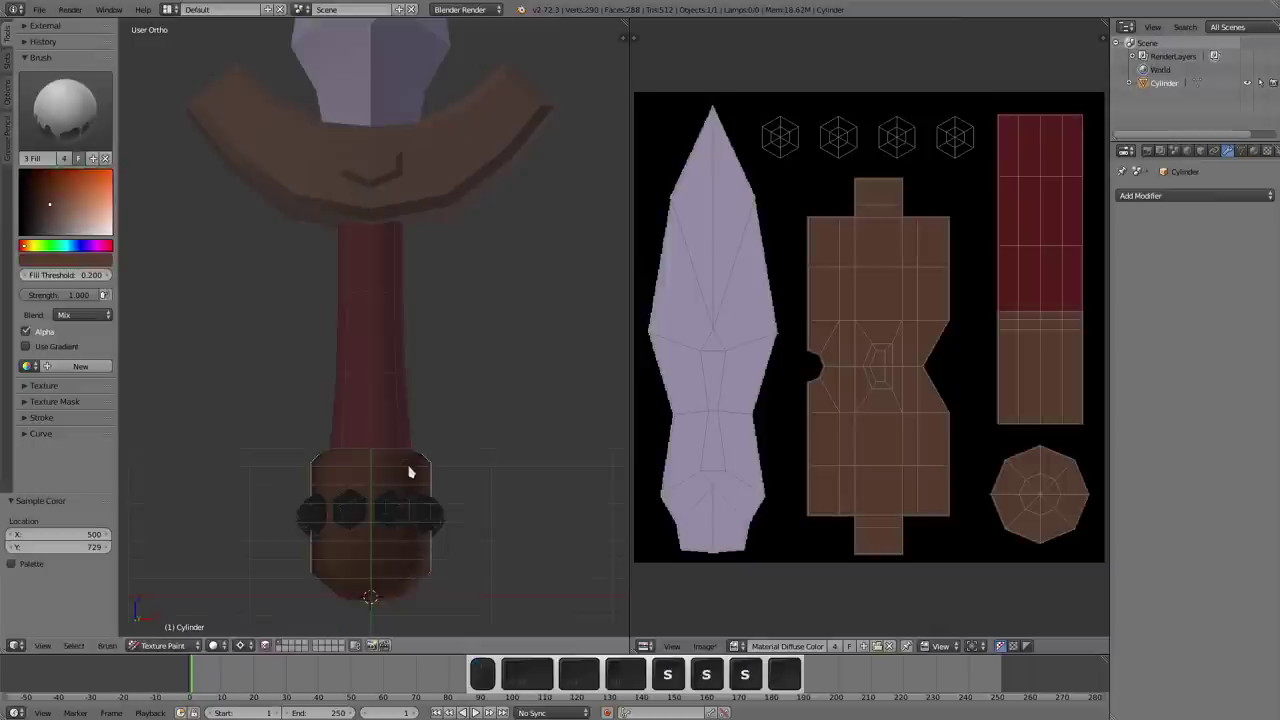
- Toggle a viewport display option in the sidebar and check the pommel
{"action": "key", "text": "n"}
{"action": "left_click", "coordinate": [535, 473]}
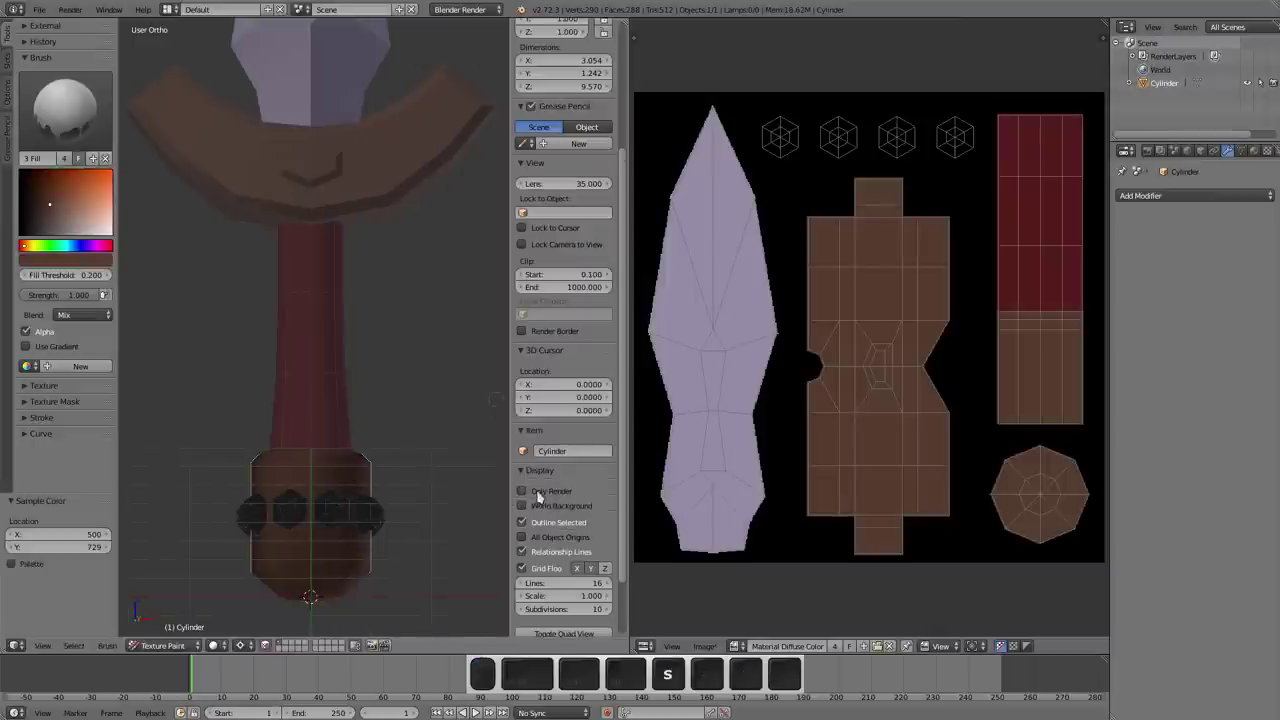
{"action": "key", "text": "n"}
{"action": "middle_click", "coordinate": [418, 453]}
- Select the pommel studs, sample the blade's lavender and fill the studs with it
{"action": "key", "text": "a"}
{"action": "key", "text": "l"}
{"action": "key", "text": "l"}
{"action": "key", "text": "l"}
{"action": "key", "text": "l"}
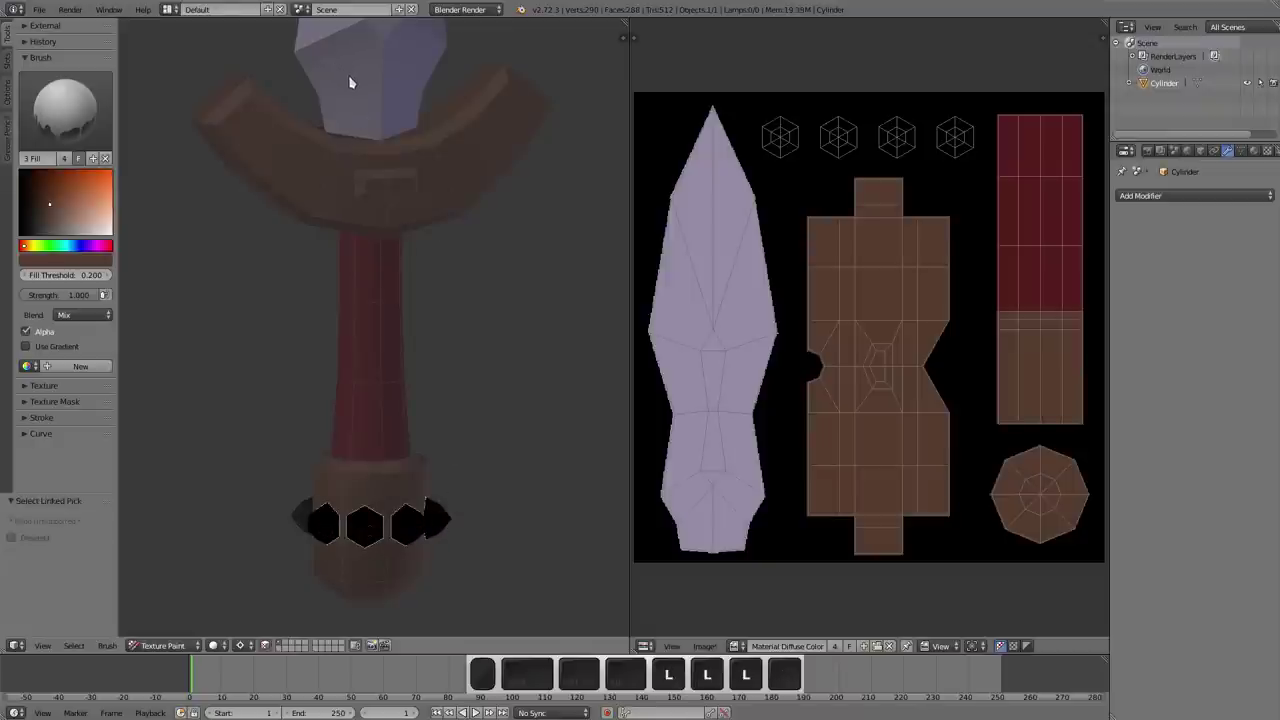
{"action": "key", "text": "s"}
{"action": "left_click", "coordinate": [378, 534]}
{"action": "left_click_drag", "start_coordinate": [329, 567], "coordinate": [385, 502]}
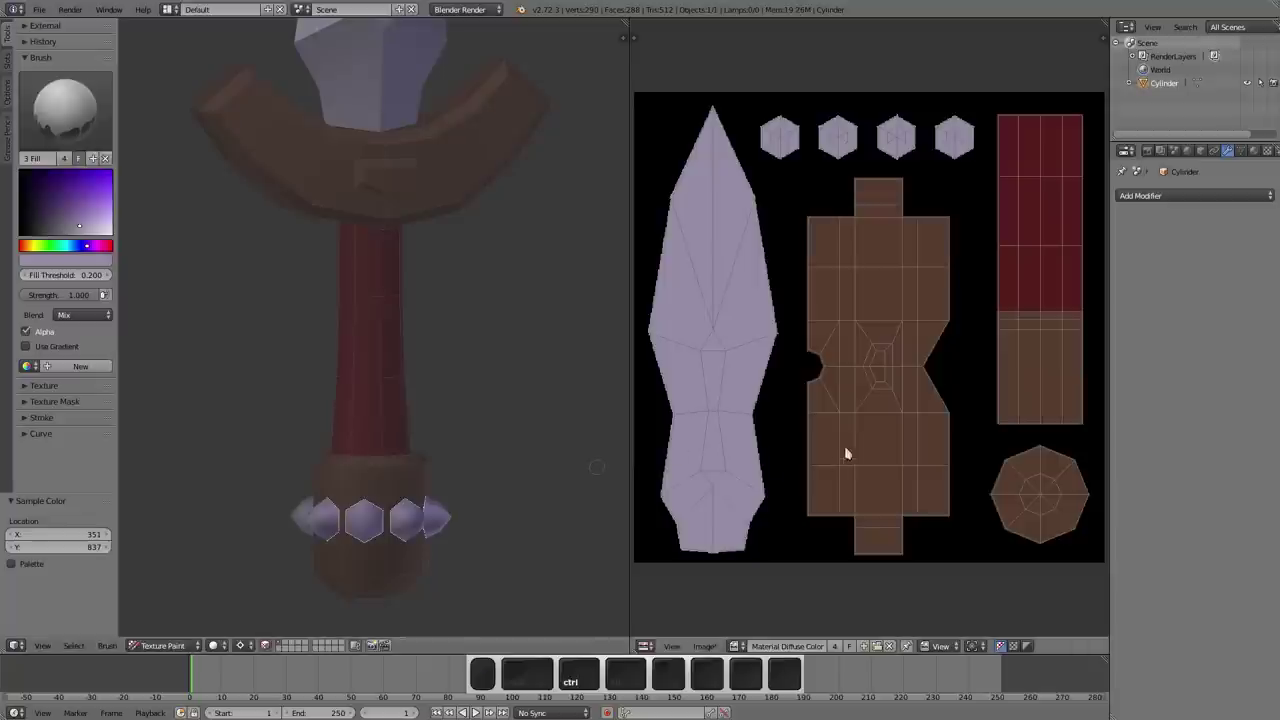
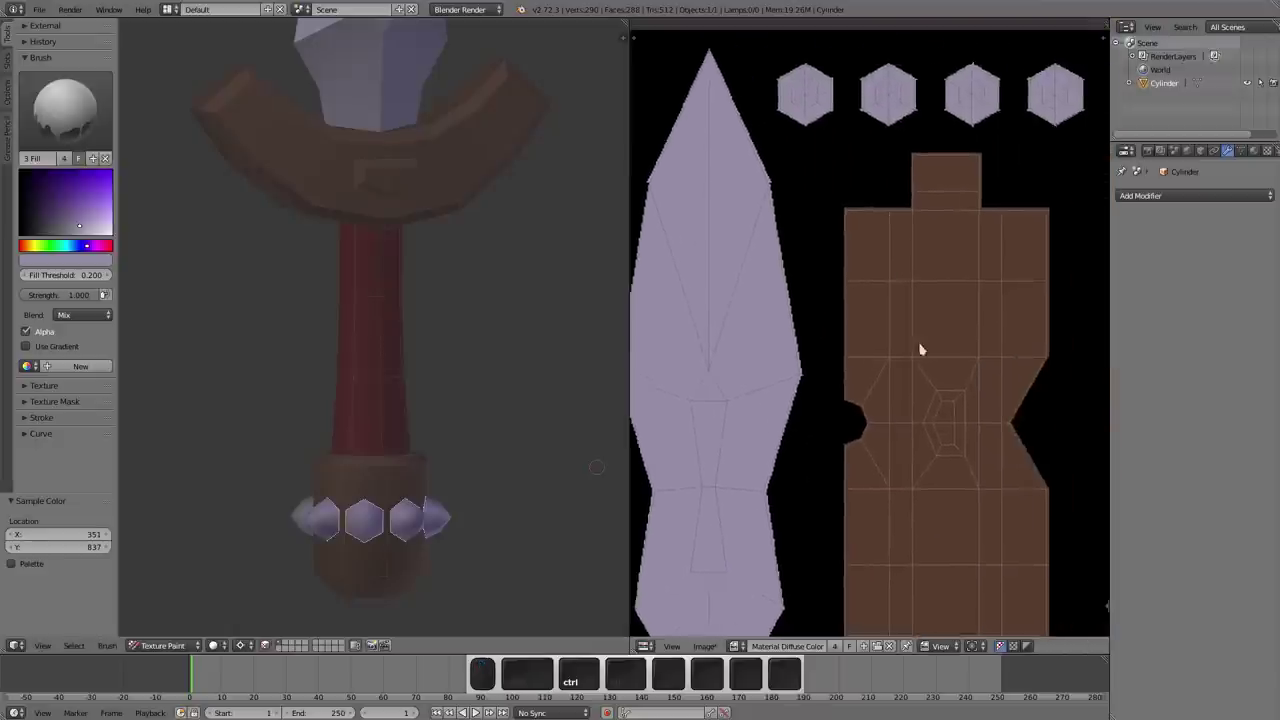
- Pan the UV editor and frame the whole texture in view
{"action": "middle_click", "coordinate": [927, 363]}
{"action": "middle_click", "coordinate": [876, 375]}
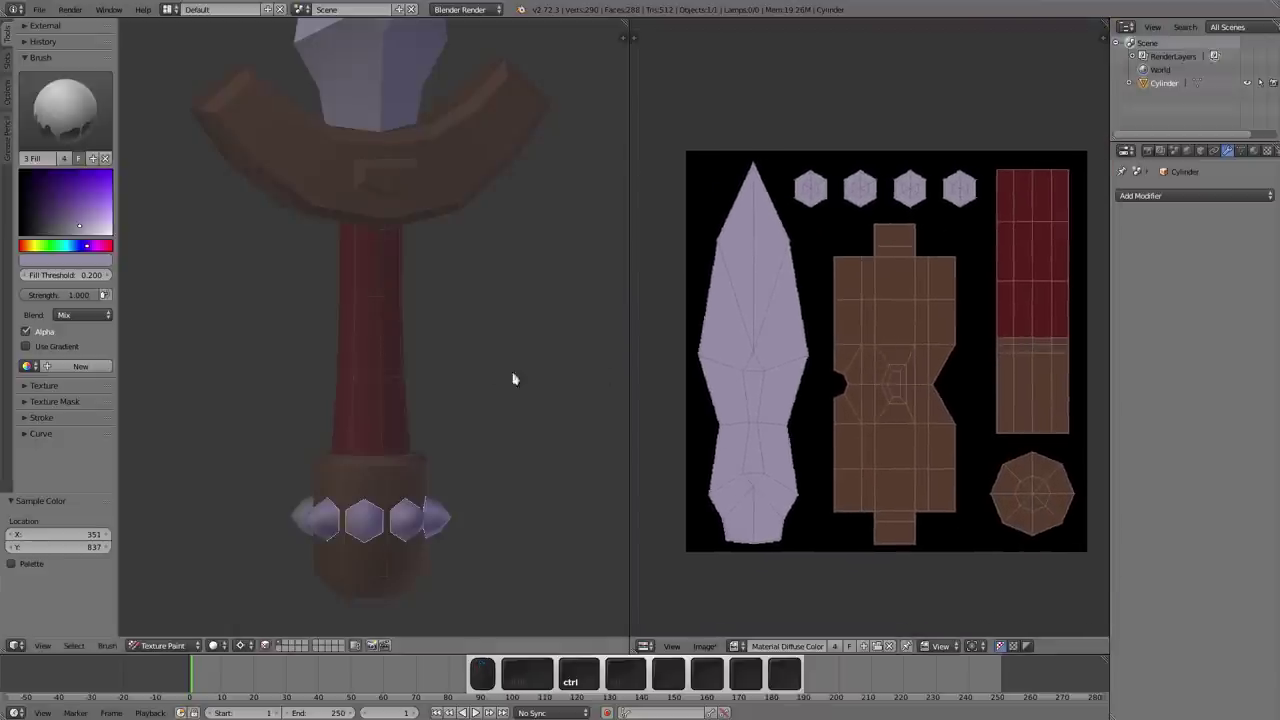
{"action": "key", "text": "ctrl+a"}
- Select the row of faces along the crossguard's front rim
{"action": "middle_click", "coordinate": [465, 383]}
{"action": "middle_click", "coordinate": [487, 380]}
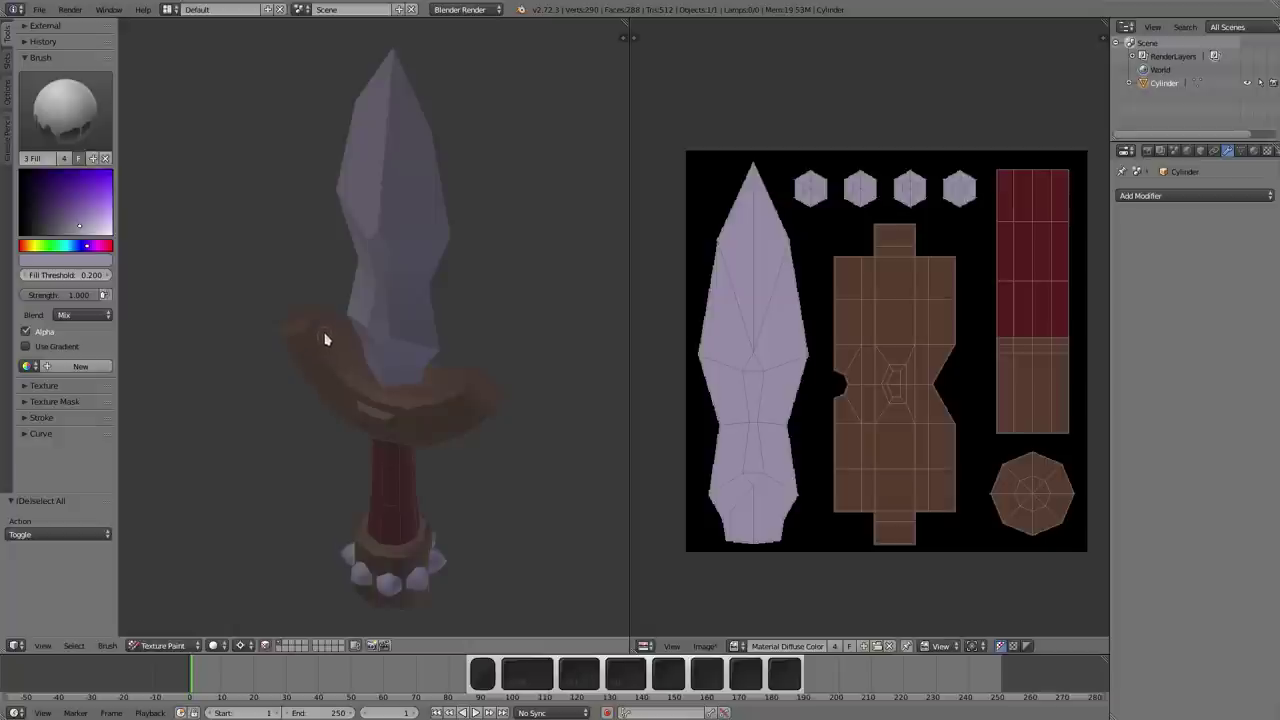
{"action": "middle_click", "coordinate": [353, 322]}
{"action": "left_click", "coordinate": [301, 341]}
{"action": "left_click", "coordinate": [323, 346]}
{"action": "left_click", "coordinate": [354, 366]}
{"action": "left_click", "coordinate": [382, 382]}
{"action": "left_click", "coordinate": [418, 379]}
{"action": "left_click", "coordinate": [445, 374]}
{"action": "left_click", "coordinate": [473, 361]}
{"action": "left_click", "coordinate": [500, 353]}
{"action": "left_click_drag", "start_coordinate": [381, 229], "coordinate": [405, 129]}
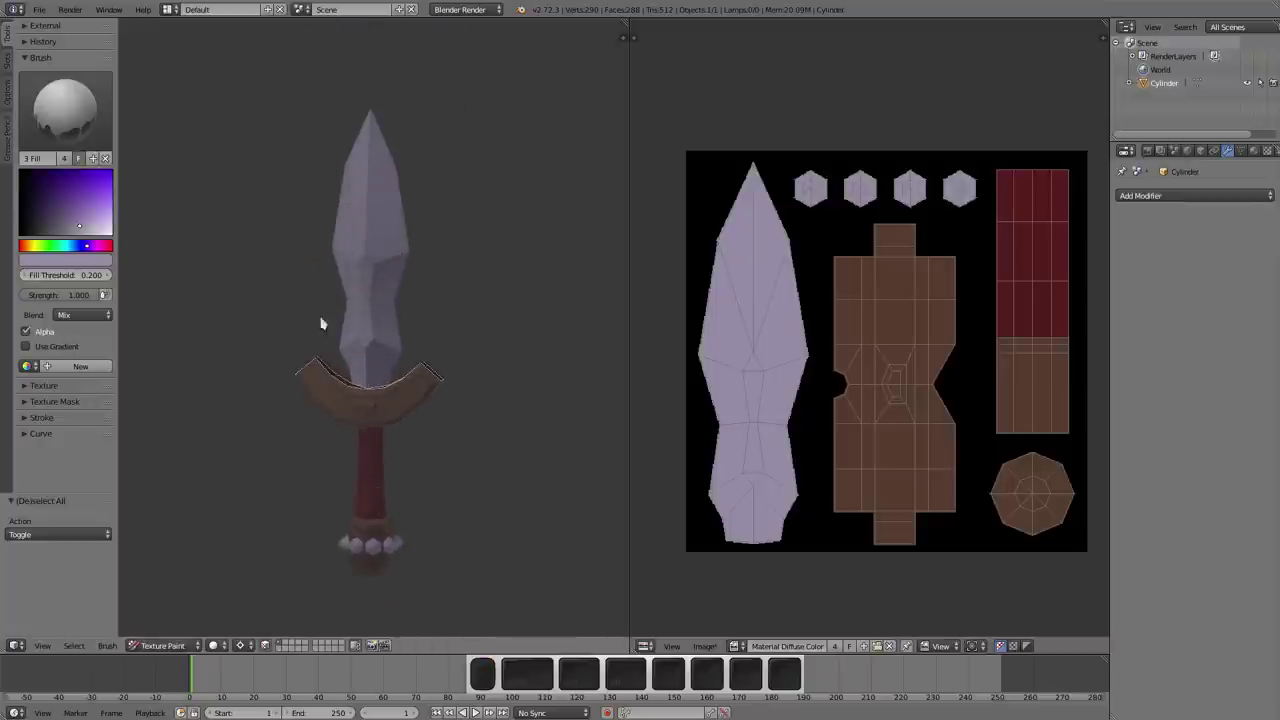
{"action": "middle_click", "coordinate": [377, 412]}
- Sample the brown, lighten it to tan and fill the selected rim faces
{"action": "left_click_drag", "start_coordinate": [430, 346], "coordinate": [404, 489]}
{"action": "key", "text": "s"}
{"action": "left_click_drag", "start_coordinate": [61, 209], "coordinate": [196, 331]}
{"action": "left_click", "coordinate": [336, 448]}
{"action": "middle_click", "coordinate": [315, 498]}
- Select the next row of crossguard edge faces and fill them with the tan trim colour
{"action": "key", "text": "a"}
{"action": "left_click", "coordinate": [263, 389]}
{"action": "left_click", "coordinate": [316, 427]}
{"action": "left_click", "coordinate": [342, 441]}
{"action": "left_click", "coordinate": [386, 453]}
{"action": "left_click", "coordinate": [421, 447]}
{"action": "left_click", "coordinate": [490, 428]}
{"action": "left_click", "coordinate": [81, 217]}
{"action": "left_click", "coordinate": [343, 444]}
- Pick a lighter brown and brush a highlight stroke along the crossguard rim
{"action": "middle_click", "coordinate": [273, 511]}
{"action": "key", "text": "a"}
{"action": "left_click", "coordinate": [350, 447]}
{"action": "left_click", "coordinate": [357, 471]}
{"action": "key", "text": "shift+a"}
{"action": "left_click_drag", "start_coordinate": [299, 479], "coordinate": [338, 433]}
{"action": "key", "text": "m"}
{"action": "left_click_drag", "start_coordinate": [326, 421], "coordinate": [314, 441]}
{"action": "key", "text": "z"}
{"action": "key", "text": "z"}
{"action": "key", "text": "z"}
- Paint highlight strokes along the remaining crossguard top edges, orbiting between strokes
{"action": "middle_click", "coordinate": [268, 413]}
{"action": "left_click_drag", "start_coordinate": [312, 391], "coordinate": [348, 413]}
{"action": "middle_click", "coordinate": [348, 413]}
{"action": "key", "text": "m"}
{"action": "left_click_drag", "start_coordinate": [311, 433], "coordinate": [300, 338]}
{"action": "middle_click", "coordinate": [281, 314]}
{"action": "middle_click", "coordinate": [324, 358]}
{"action": "middle_click", "coordinate": [374, 385]}
{"action": "middle_click", "coordinate": [426, 388]}
{"action": "left_click", "coordinate": [414, 359]}
{"action": "middle_click", "coordinate": [441, 366]}
{"action": "left_click", "coordinate": [481, 326]}
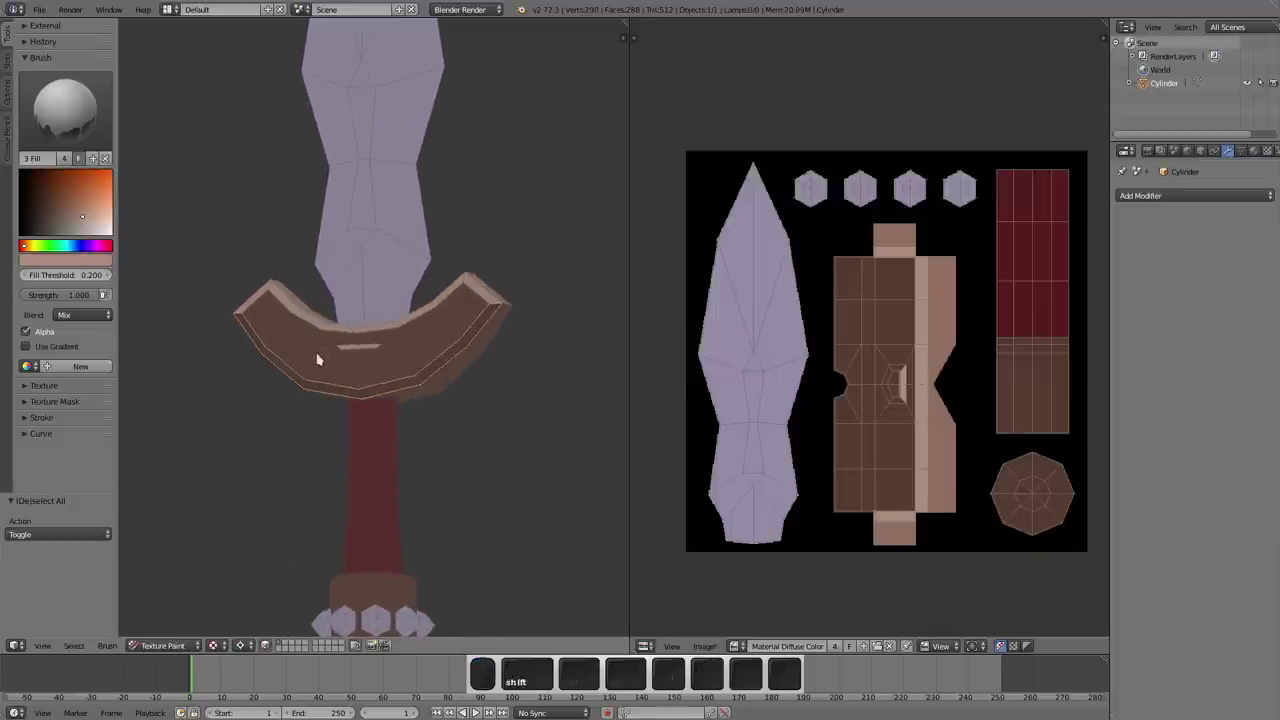
- Sample a darker brown with S and shade the crossguard's underside
{"action": "key", "text": "s"}
{"action": "key", "text": "s"}
{"action": "key", "text": "s"}
{"action": "left_click", "coordinate": [51, 209]}
{"action": "left_click", "coordinate": [290, 391]}
{"action": "middle_click", "coordinate": [305, 456]}
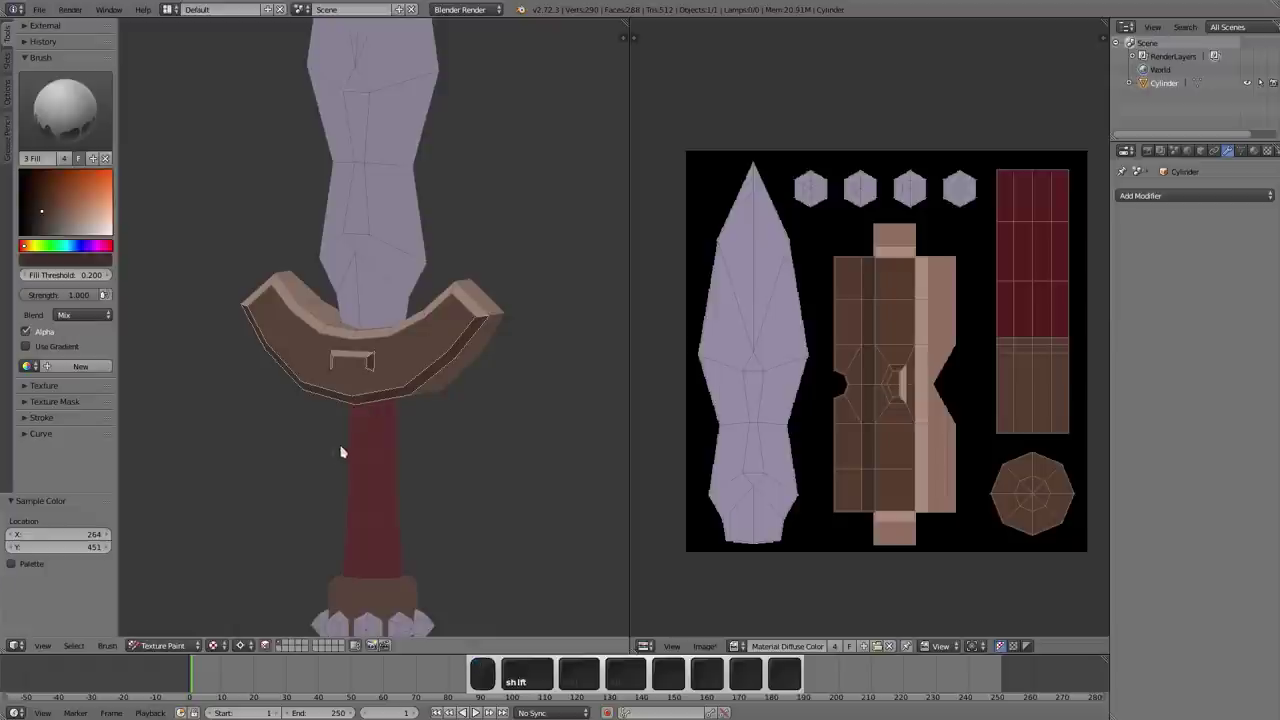
{"action": "key", "text": "a"}
{"action": "left_click", "coordinate": [470, 352]}
{"action": "left_click", "coordinate": [403, 416]}
{"action": "left_click", "coordinate": [369, 422]}
{"action": "left_click", "coordinate": [349, 428]}
{"action": "left_click", "coordinate": [366, 439]}
{"action": "left_click", "coordinate": [324, 355]}
- Brush the darker brown into the crossguard's central notch from several angles
{"action": "middle_click", "coordinate": [320, 349]}
{"action": "left_click_drag", "start_coordinate": [44, 217], "coordinate": [195, 325]}
{"action": "left_click", "coordinate": [326, 388]}
{"action": "left_click_drag", "start_coordinate": [422, 404], "coordinate": [387, 410]}
{"action": "middle_click", "coordinate": [387, 381]}
{"action": "left_click", "coordinate": [340, 361]}
{"action": "middle_click", "coordinate": [439, 359]}
- Bring up User Preferences from the File menu
{"action": "key", "text": "ctrl+shift+m"}
{"action": "middle_click", "coordinate": [431, 357]}
{"action": "left_click", "coordinate": [454, 361]}
{"action": "left_click_drag", "start_coordinate": [453, 420], "coordinate": [257, 162]}
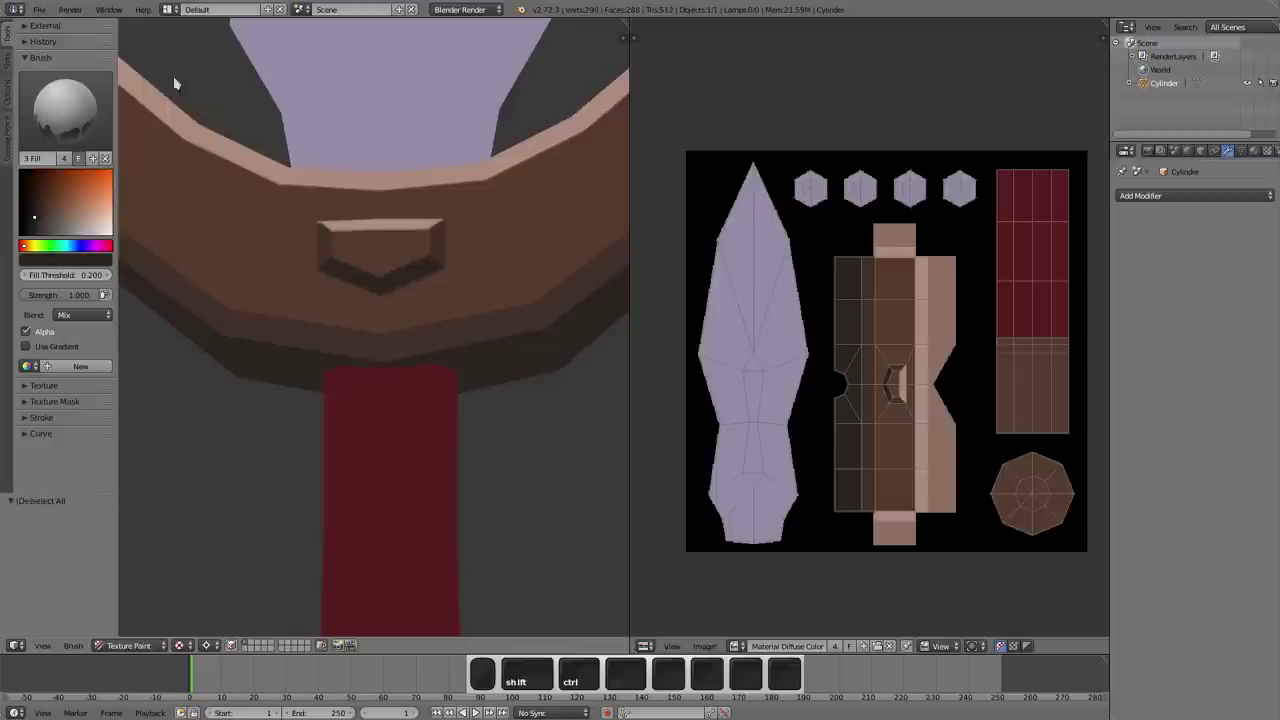
{"action": "left_click", "coordinate": [49, 9]}
{"action": "left_click", "coordinate": [61, 162]}
- Untick GPU Mipmaps in the System settings and close the preferences window
{"action": "left_click_drag", "start_coordinate": [158, 13], "coordinate": [1037, 347]}
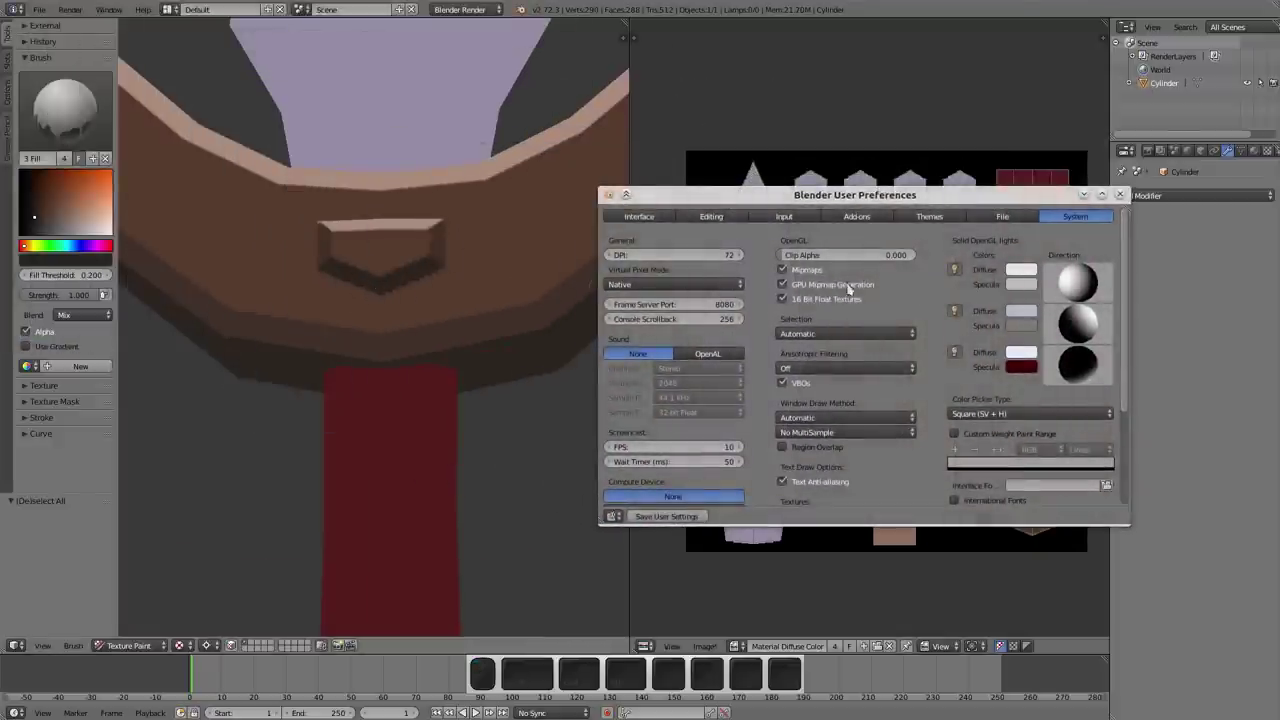
{"action": "left_click", "coordinate": [789, 271]}
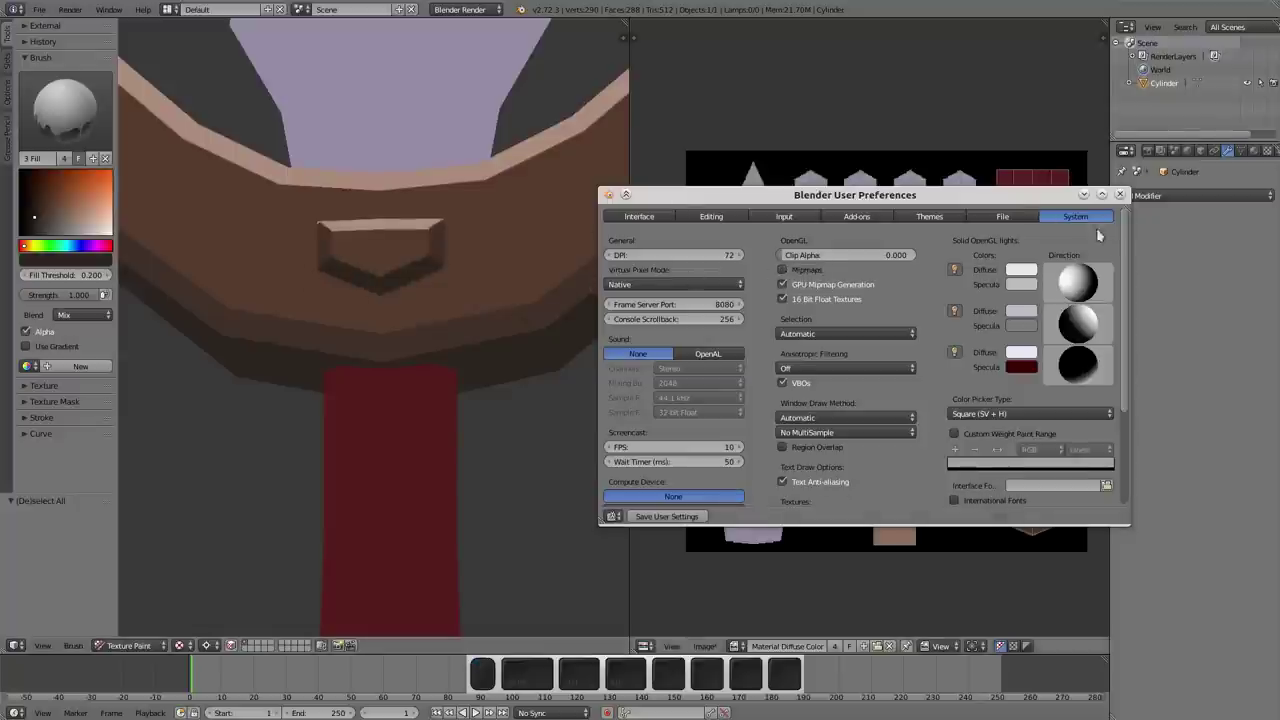
{"action": "left_click", "coordinate": [1131, 195]}
{"action": "middle_click", "coordinate": [517, 372]}
- Orbit beneath the sword to face the pommel's flat bottom
{"action": "left_click_drag", "start_coordinate": [515, 393], "coordinate": [529, 393]}
{"action": "middle_click", "coordinate": [512, 340]}
{"action": "middle_click", "coordinate": [526, 426]}
{"action": "left_click_drag", "start_coordinate": [519, 315], "coordinate": [510, 350]}
{"action": "left_click_drag", "start_coordinate": [511, 349], "coordinate": [499, 465]}
{"action": "key", "text": "ctrl+shift+m"}
{"action": "key", "text": "a"}
- Dab brown around the pommel's lower faces, sampling colour with S
{"action": "left_click", "coordinate": [413, 439]}
{"action": "left_click", "coordinate": [426, 459]}
{"action": "left_click", "coordinate": [460, 472]}
{"action": "left_click", "coordinate": [472, 467]}
{"action": "left_click", "coordinate": [472, 477]}
{"action": "left_click", "coordinate": [468, 469]}
{"action": "left_click", "coordinate": [470, 444]}
{"action": "left_click", "coordinate": [496, 458]}
{"action": "middle_click", "coordinate": [536, 391]}
{"action": "key", "text": "s"}
{"action": "left_click", "coordinate": [505, 479]}
{"action": "key", "text": "a"}
- Add further brown dabs under the pommel, re-sampling with Shift+S between strokes
{"action": "middle_click", "coordinate": [405, 480]}
{"action": "left_click", "coordinate": [444, 510]}
{"action": "left_click", "coordinate": [518, 482]}
{"action": "key", "text": "shift+s"}
{"action": "left_click", "coordinate": [472, 525]}
{"action": "key", "text": "a"}
{"action": "middle_click", "coordinate": [429, 529]}
{"action": "middle_click", "coordinate": [428, 513]}
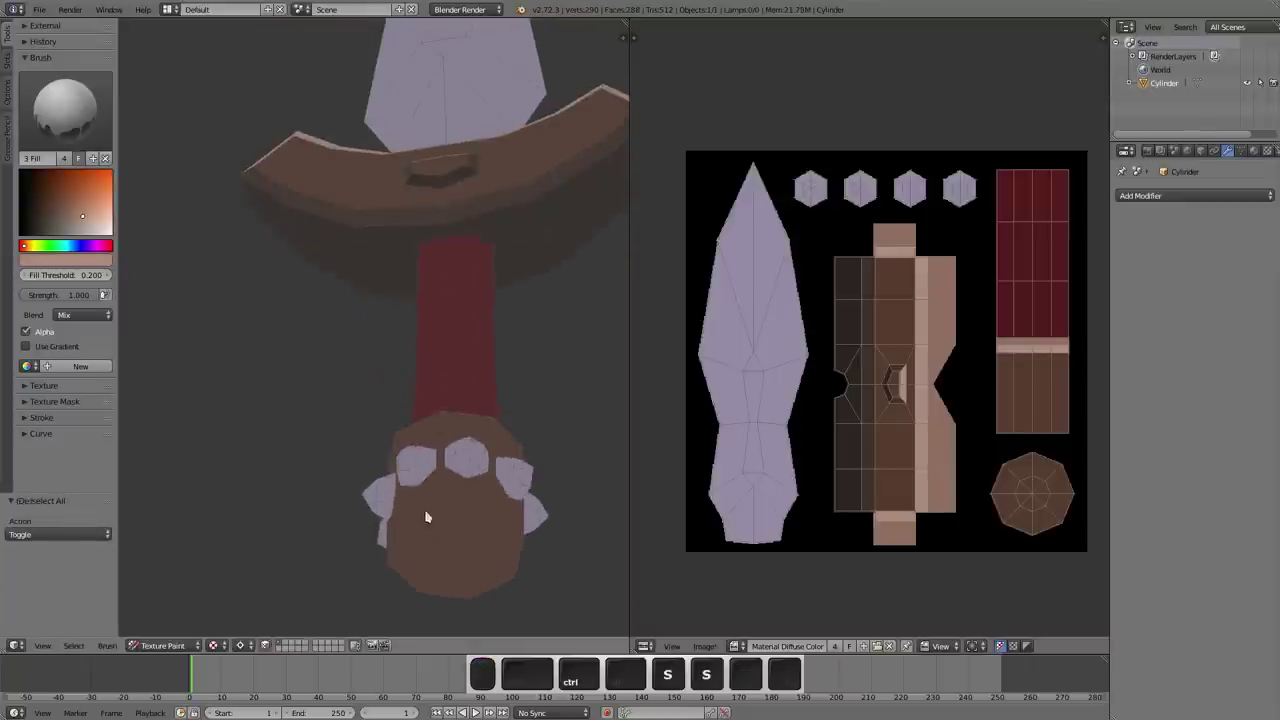
{"action": "middle_click", "coordinate": [429, 459]}
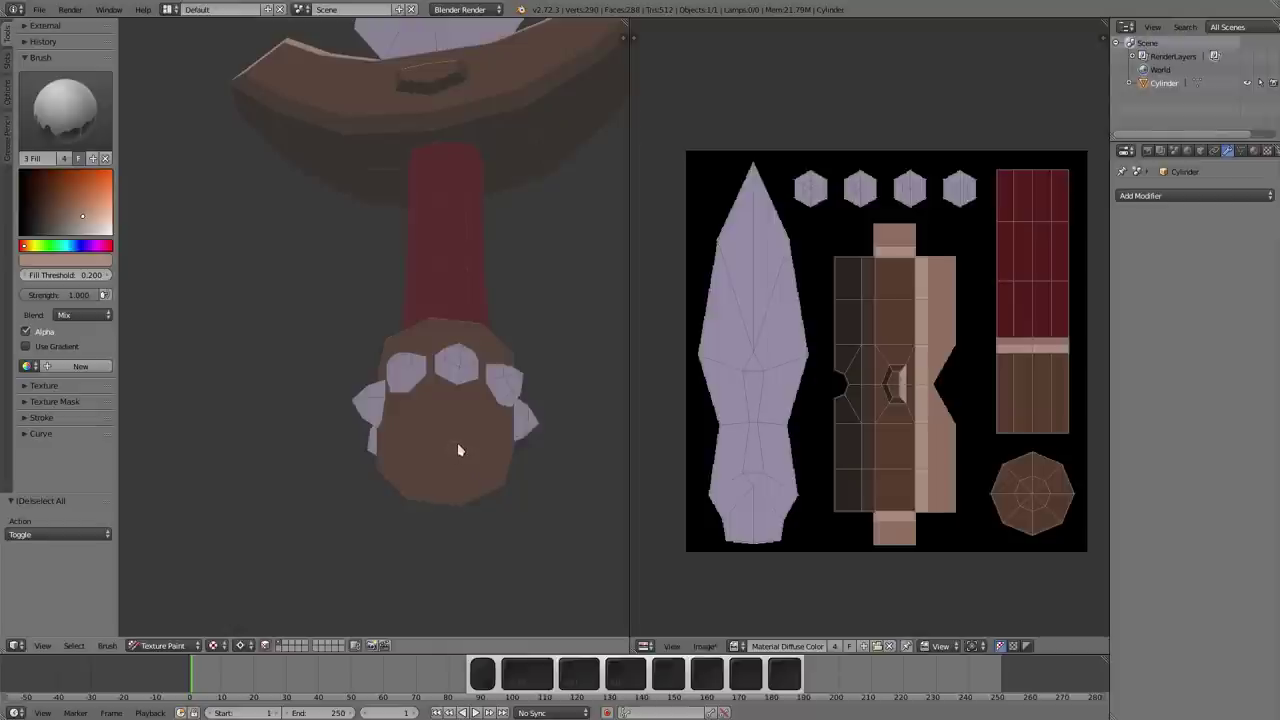
- Select the pommel's bottom face with L, fill it with sampled brown, then clear the selection
{"action": "key", "text": "l"}
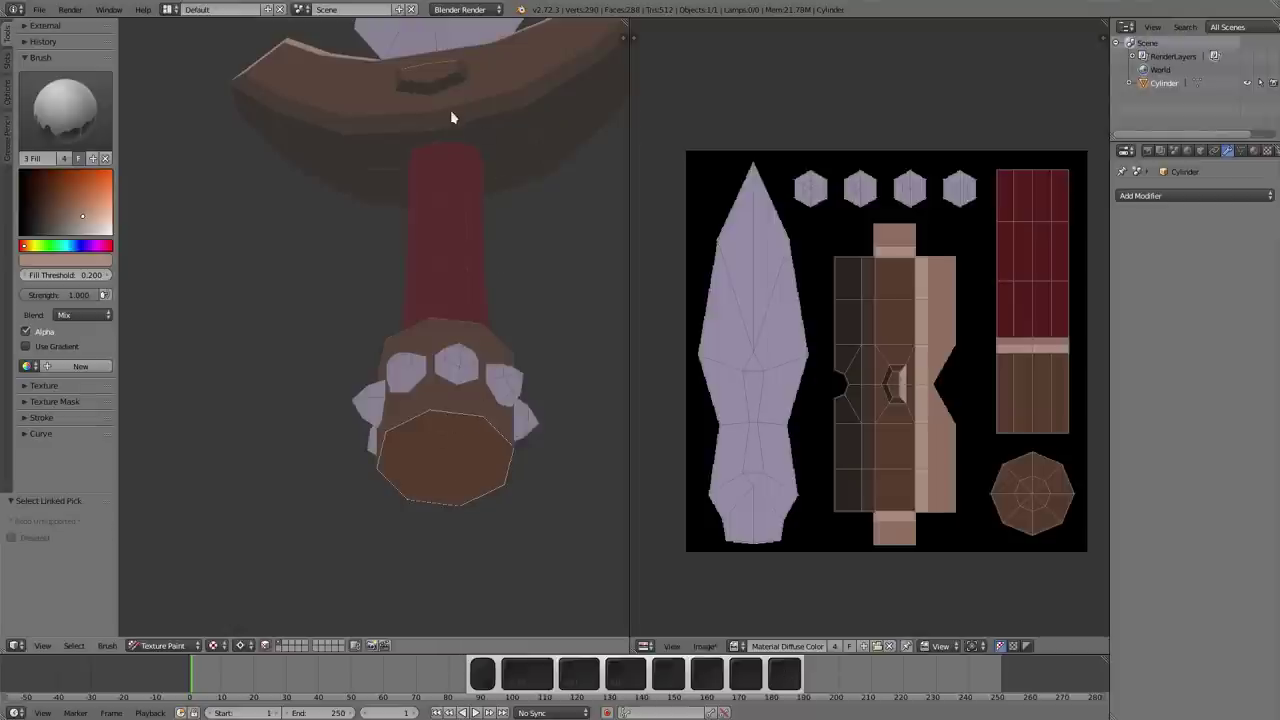
{"action": "key", "text": "s"}
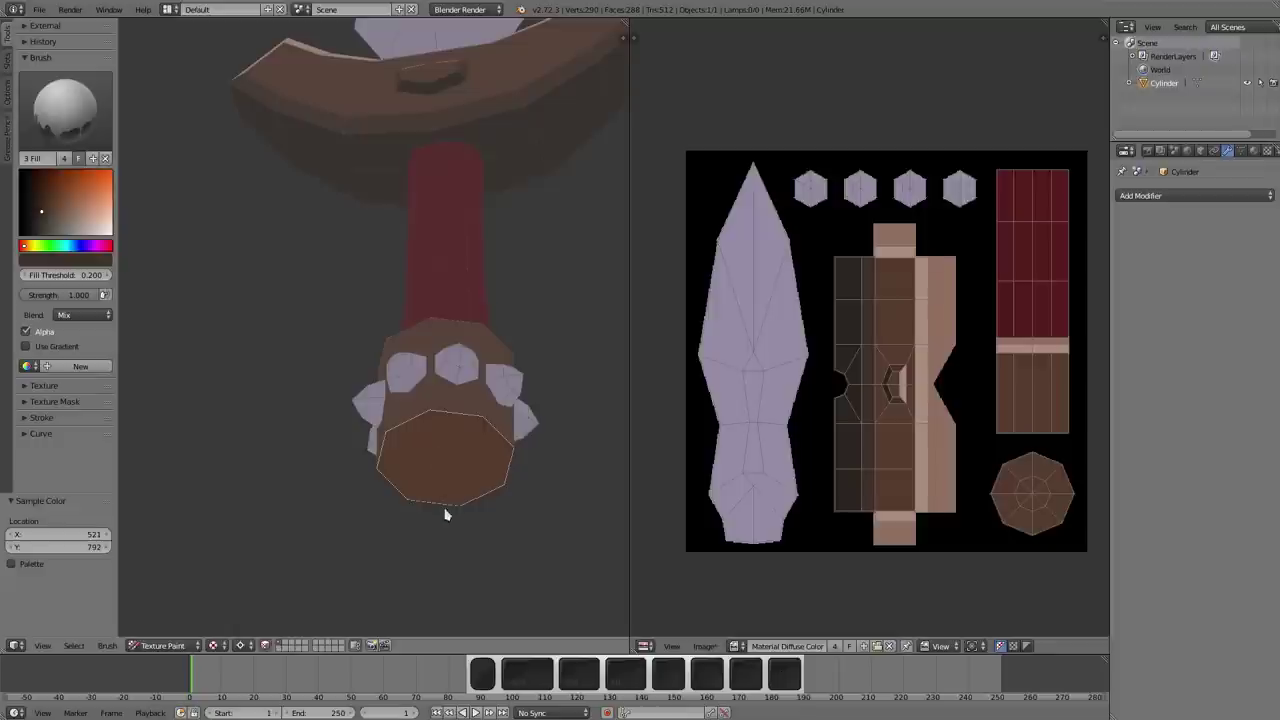
{"action": "middle_click", "coordinate": [449, 476]}
{"action": "key", "text": "a"}
{"action": "left_click_drag", "start_coordinate": [450, 313], "coordinate": [448, 310]}
{"action": "scroll", "scroll_direction": "up", "scroll_amount": 3}
{"action": "middle_click", "coordinate": [446, 323]}
{"action": "left_click_drag", "start_coordinate": [449, 314], "coordinate": [456, 400]}
{"action": "key", "text": "m"}
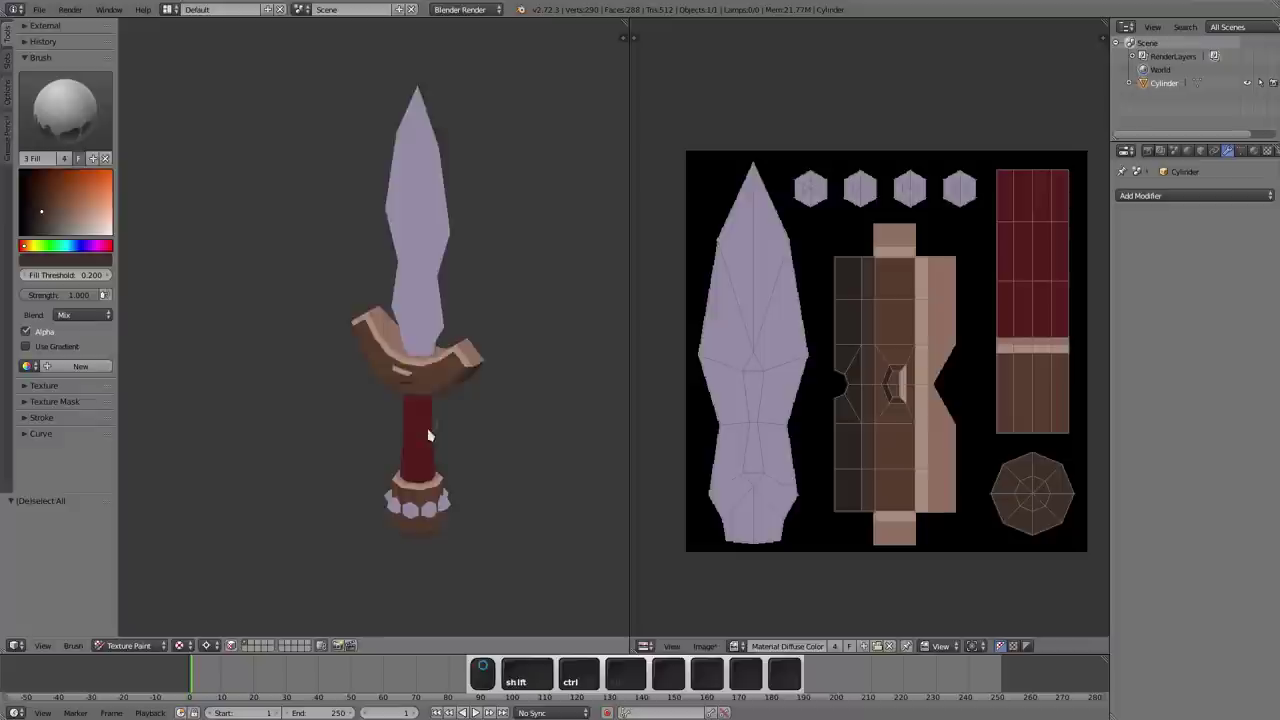
- Adjust the Project Paint occlude, cull and normal options in the Options panel
{"action": "left_click_drag", "start_coordinate": [377, 395], "coordinate": [337, 273]}
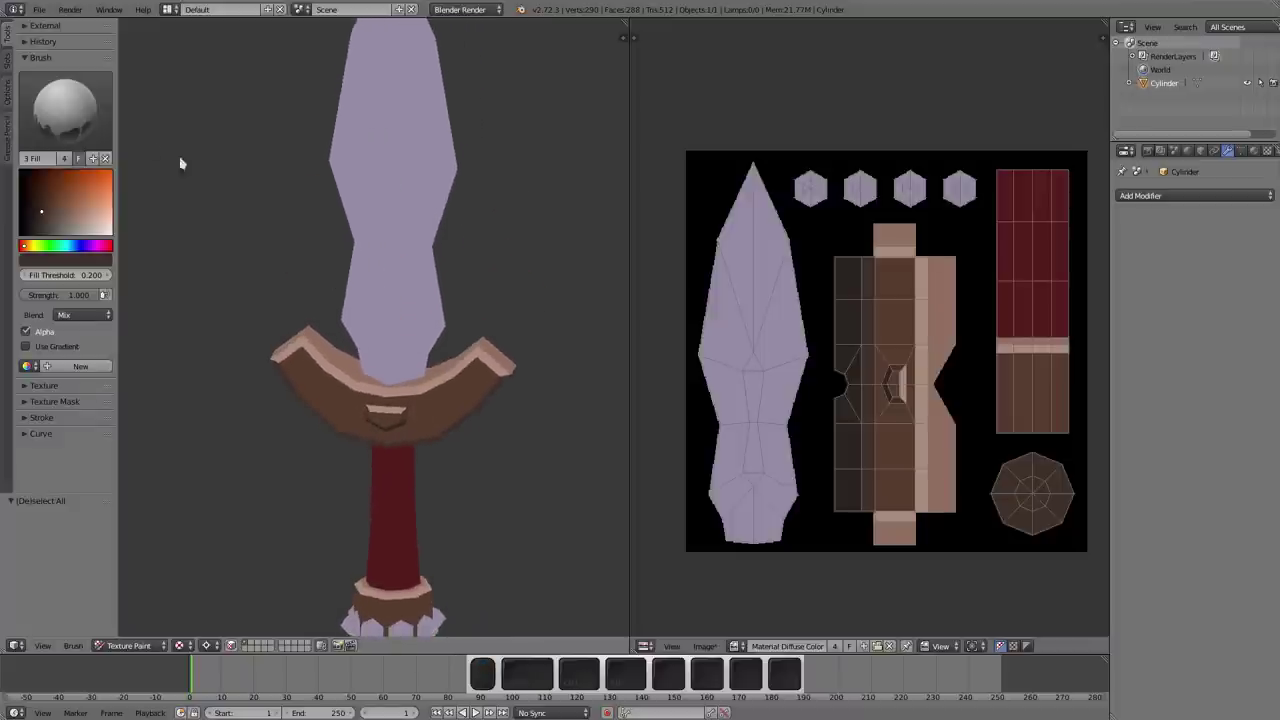
{"action": "left_click", "coordinate": [10, 93]}
{"action": "left_click", "coordinate": [36, 176]}
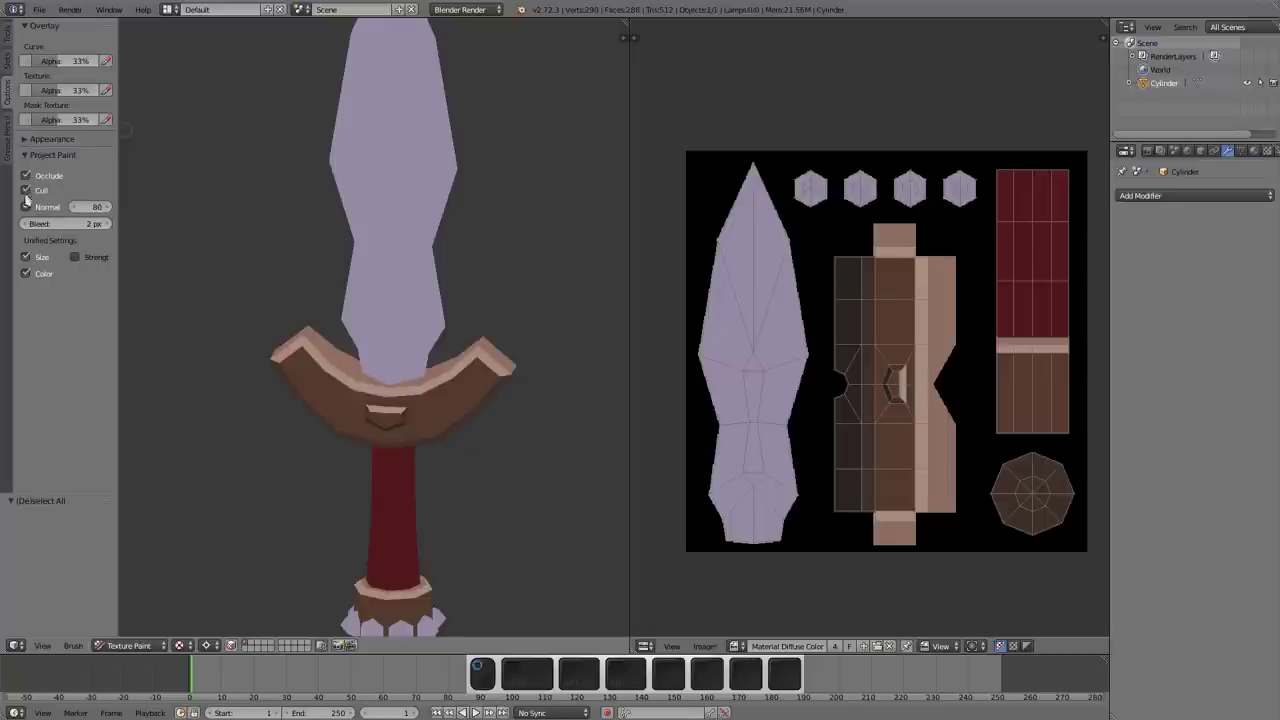
{"action": "left_click", "coordinate": [11, 40]}
{"action": "left_click", "coordinate": [8, 91]}
{"action": "left_click", "coordinate": [11, 30]}
{"action": "left_click", "coordinate": [113, 223]}
- Select the Soft brush at 11 px and switch the image pane to paint mode
{"action": "left_click", "coordinate": [45, 169]}
{"action": "left_click_drag", "start_coordinate": [442, 477], "coordinate": [505, 383]}
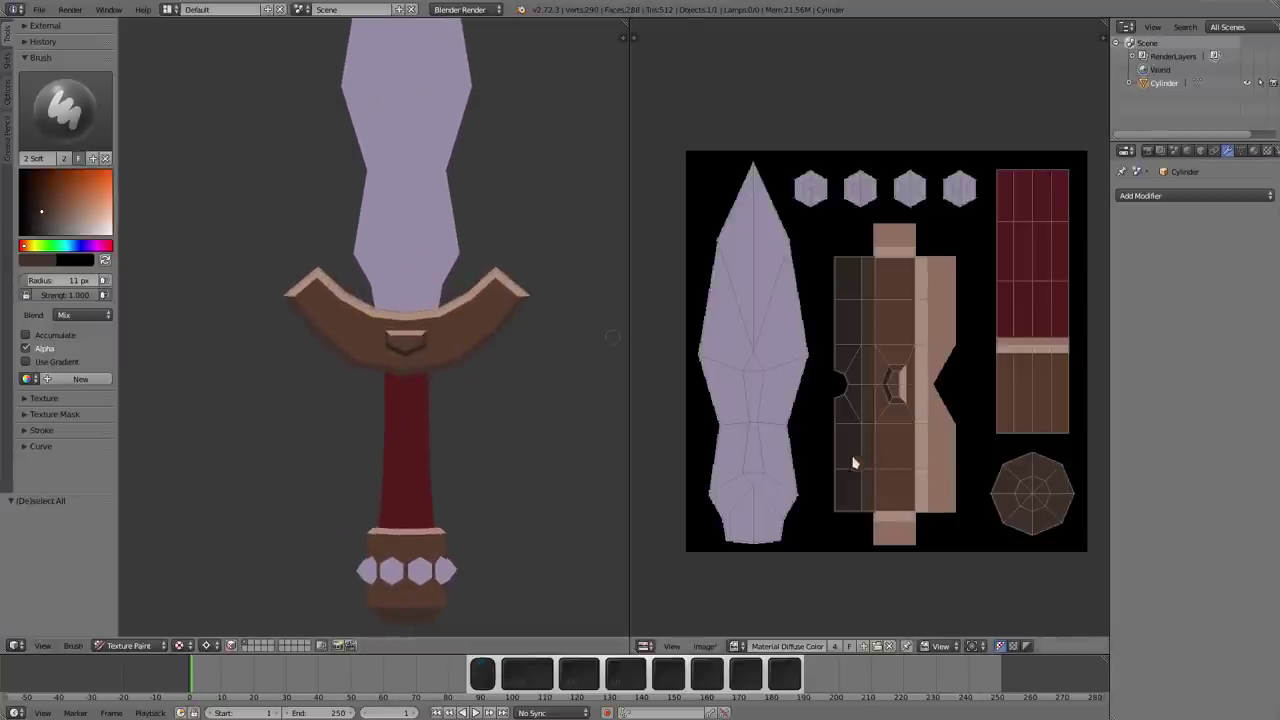
{"action": "left_click", "coordinate": [946, 647]}
- Sample the grip's dark red with S as the paint colour
{"action": "left_click", "coordinate": [955, 617]}
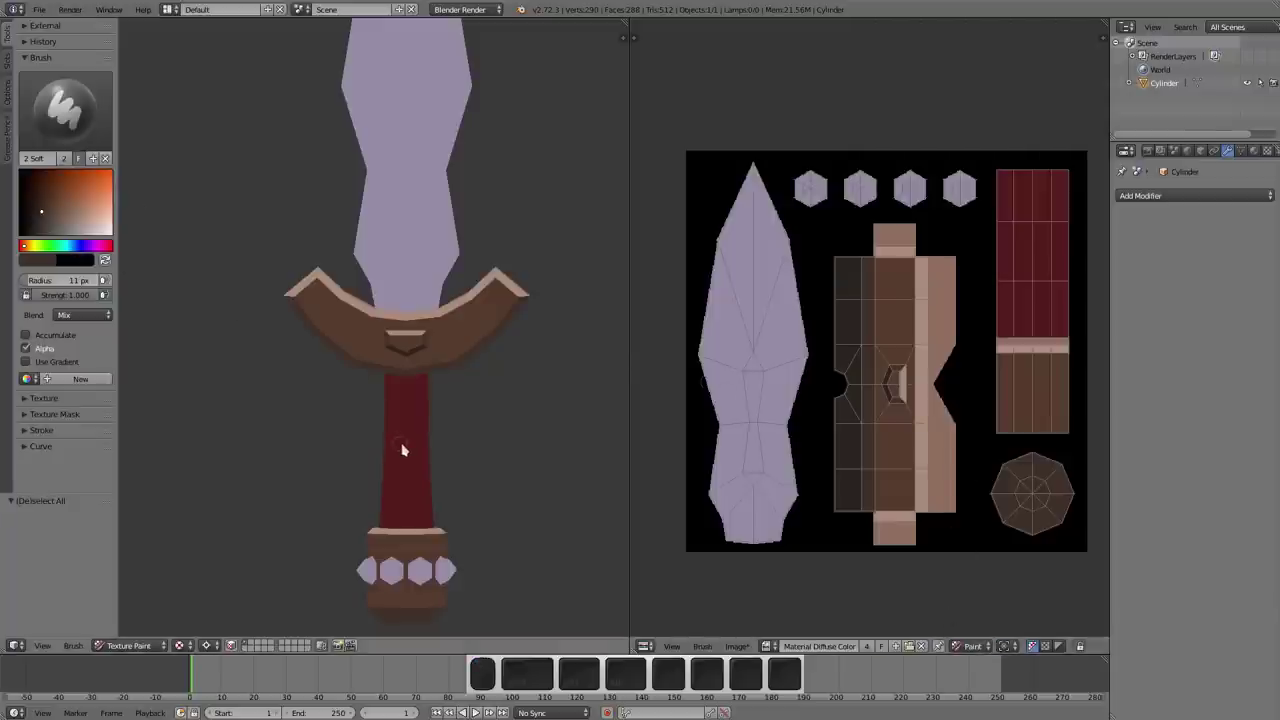
{"action": "key", "text": "s"}
{"action": "left_click", "coordinate": [117, 247]}
{"action": "left_click_drag", "start_coordinate": [51, 192], "coordinate": [158, 204]}
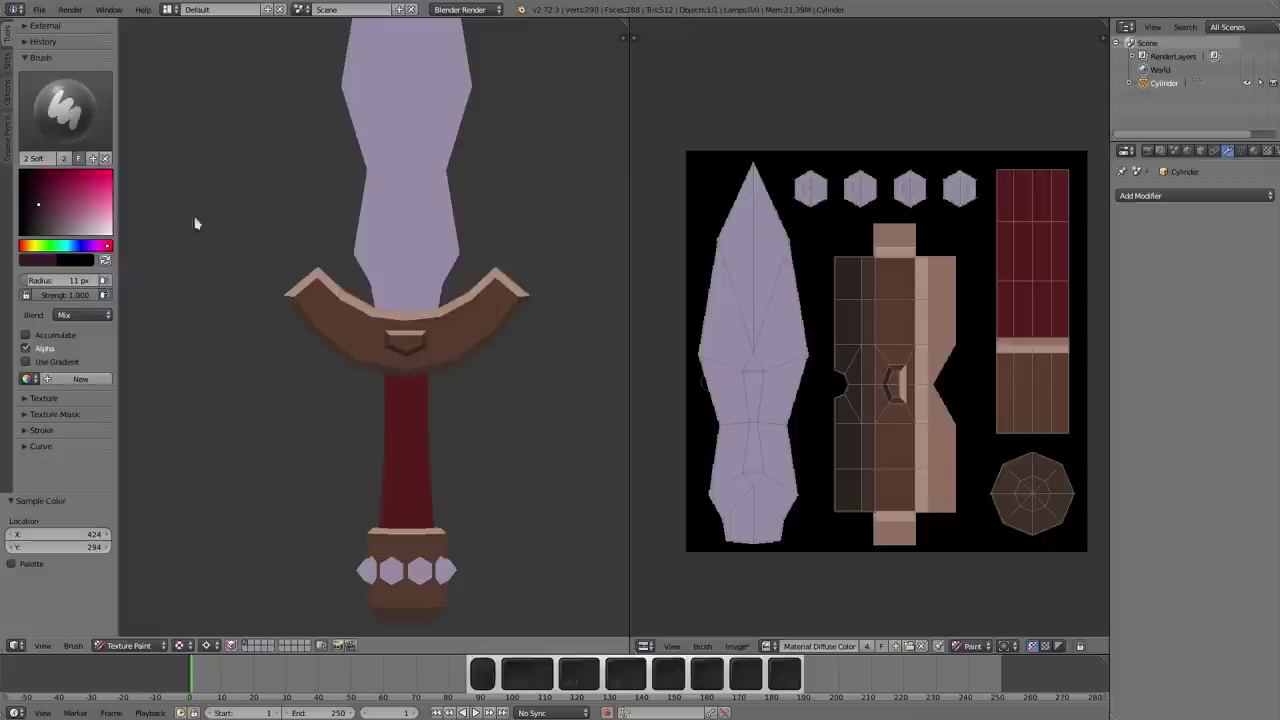
{"action": "middle_click", "coordinate": [495, 366]}
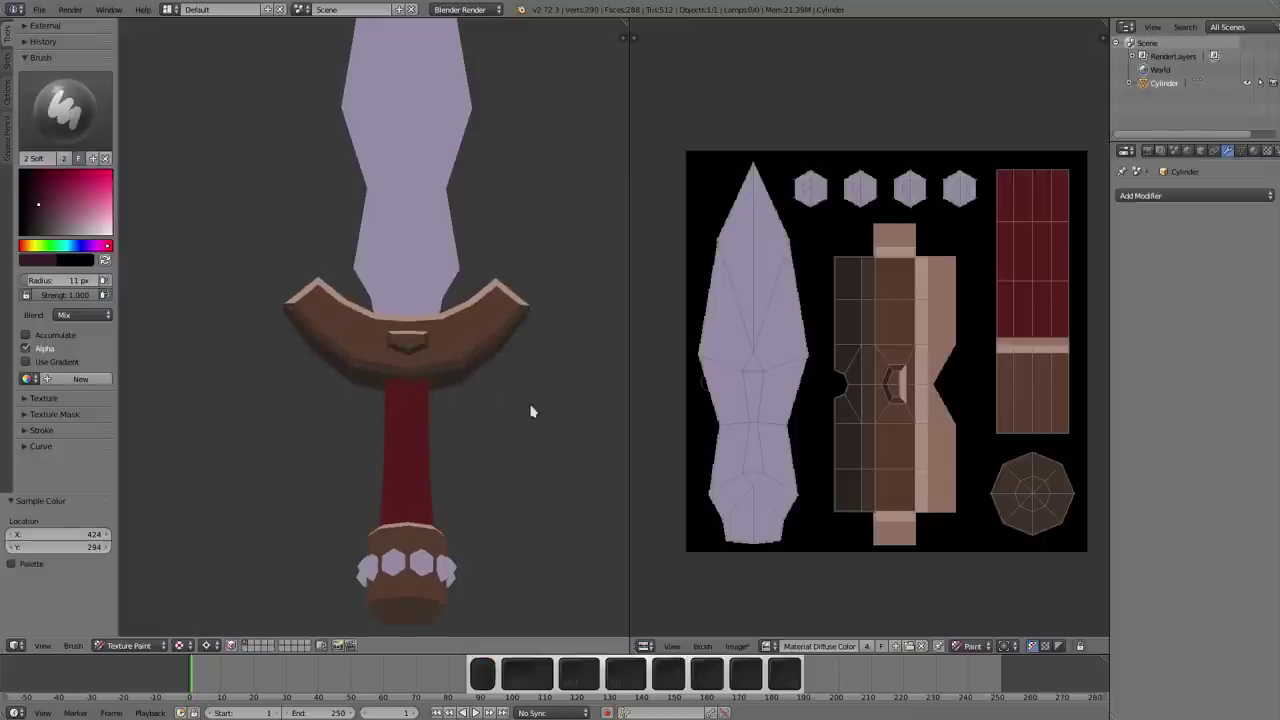
{"action": "middle_click", "coordinate": [968, 250]}
- Enlarge the brush to about 31 px with F and L-select grip faces
{"action": "key", "text": "f"}
{"action": "left_click", "coordinate": [1028, 277]}
{"action": "left_click_drag", "start_coordinate": [968, 235], "coordinate": [697, 342]}
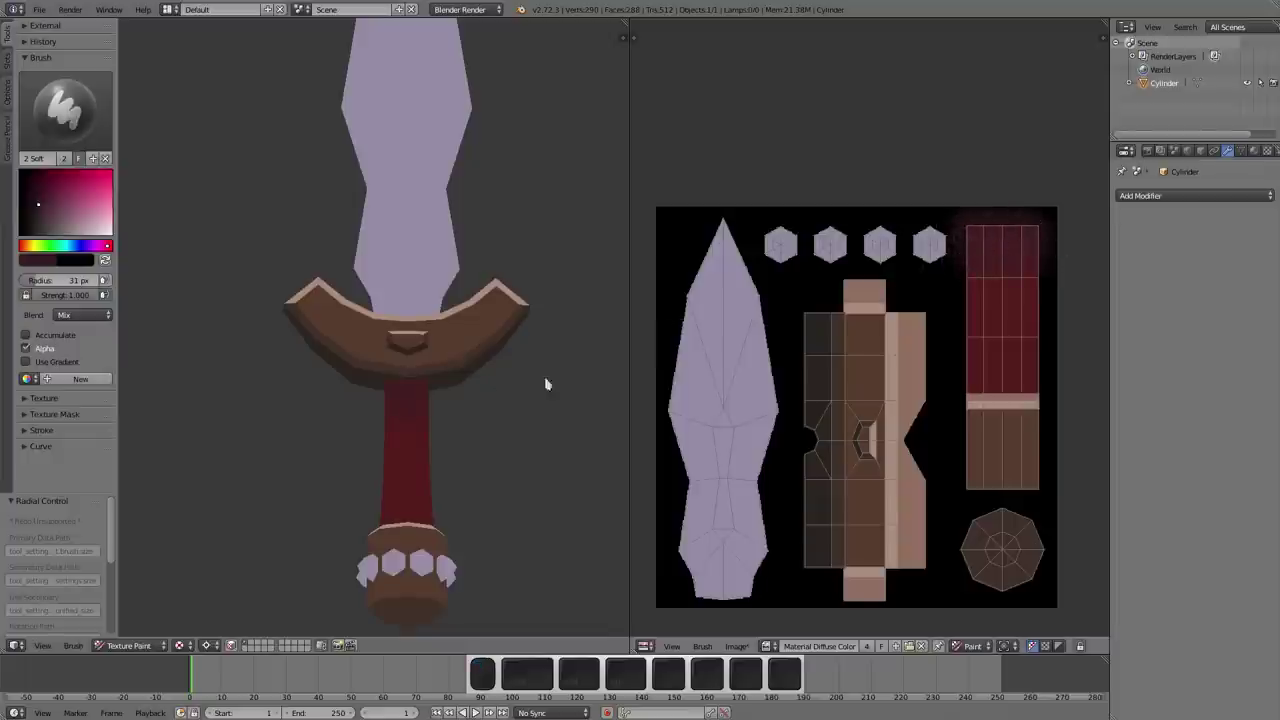
{"action": "left_click_drag", "start_coordinate": [359, 385], "coordinate": [455, 417]}
{"action": "key", "text": "m"}
{"action": "left_click", "coordinate": [442, 443]}
{"action": "key", "text": "l"}
{"action": "key", "text": "l"}
{"action": "middle_click", "coordinate": [415, 482]}
{"action": "middle_click", "coordinate": [443, 455]}
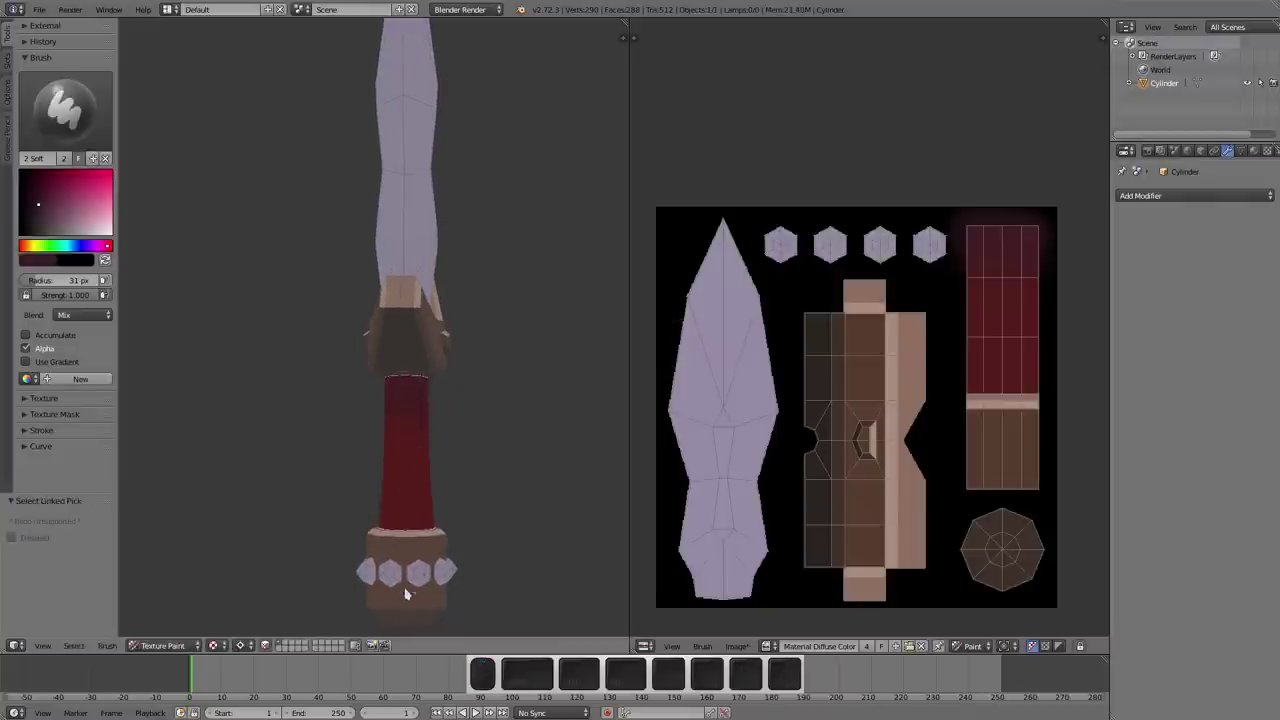
- Dab soft darker shading along the top of the grip, then grow the brush to about 36 px
{"action": "left_click", "coordinate": [404, 481]}
{"action": "left_click", "coordinate": [420, 440]}
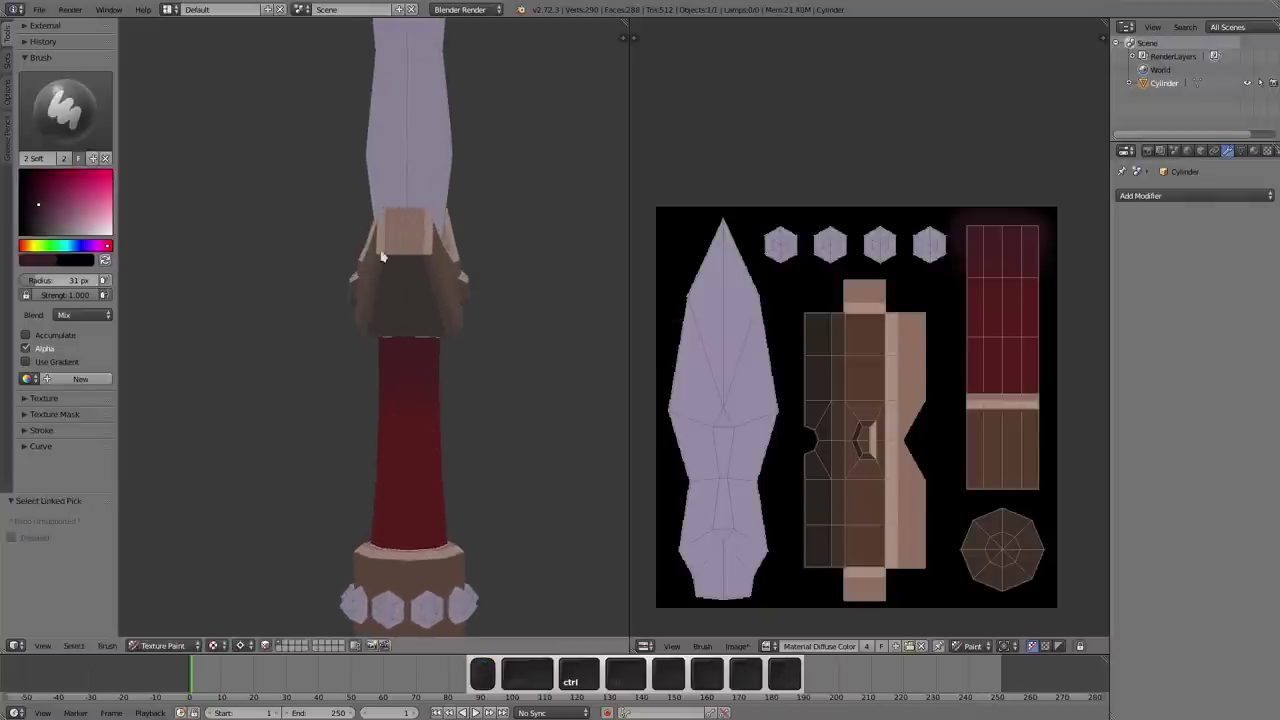
{"action": "left_click", "coordinate": [461, 337]}
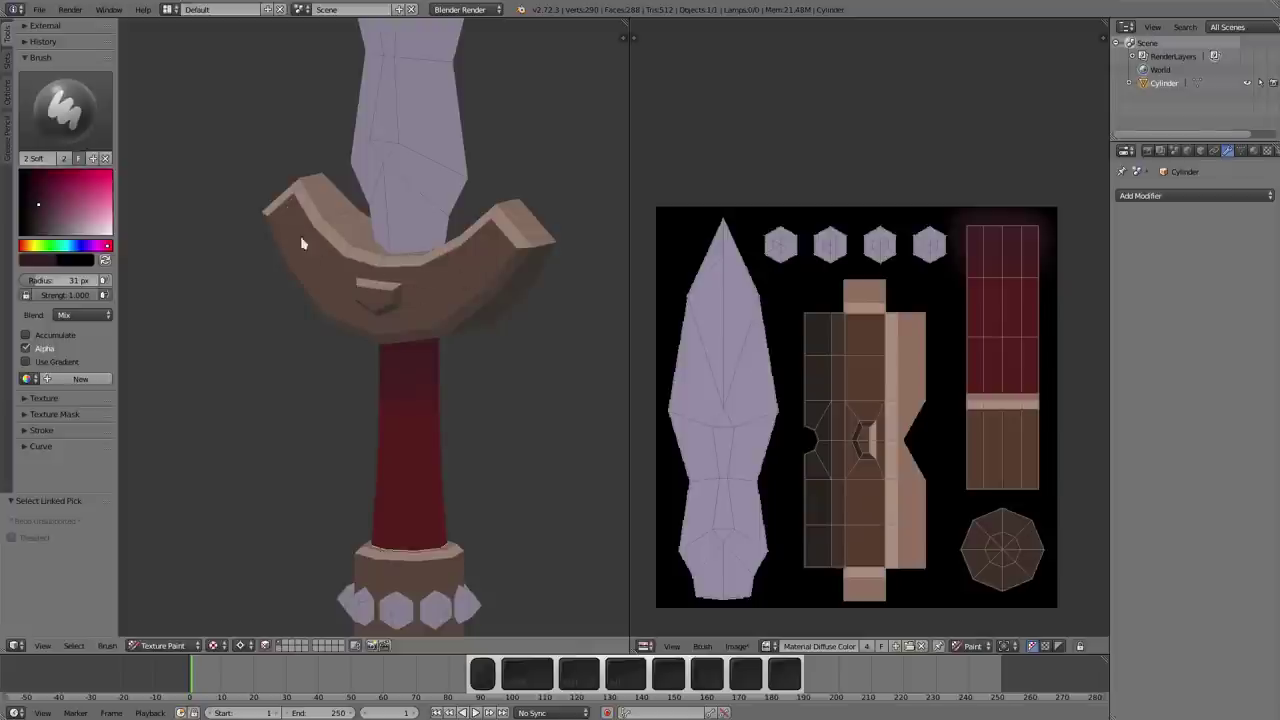
{"action": "left_click", "coordinate": [426, 358]}
{"action": "left_click", "coordinate": [415, 379]}
{"action": "left_click", "coordinate": [412, 355]}
{"action": "key", "text": "f"}
{"action": "left_click", "coordinate": [417, 401]}
{"action": "left_click", "coordinate": [409, 370]}
{"action": "left_click", "coordinate": [405, 366]}
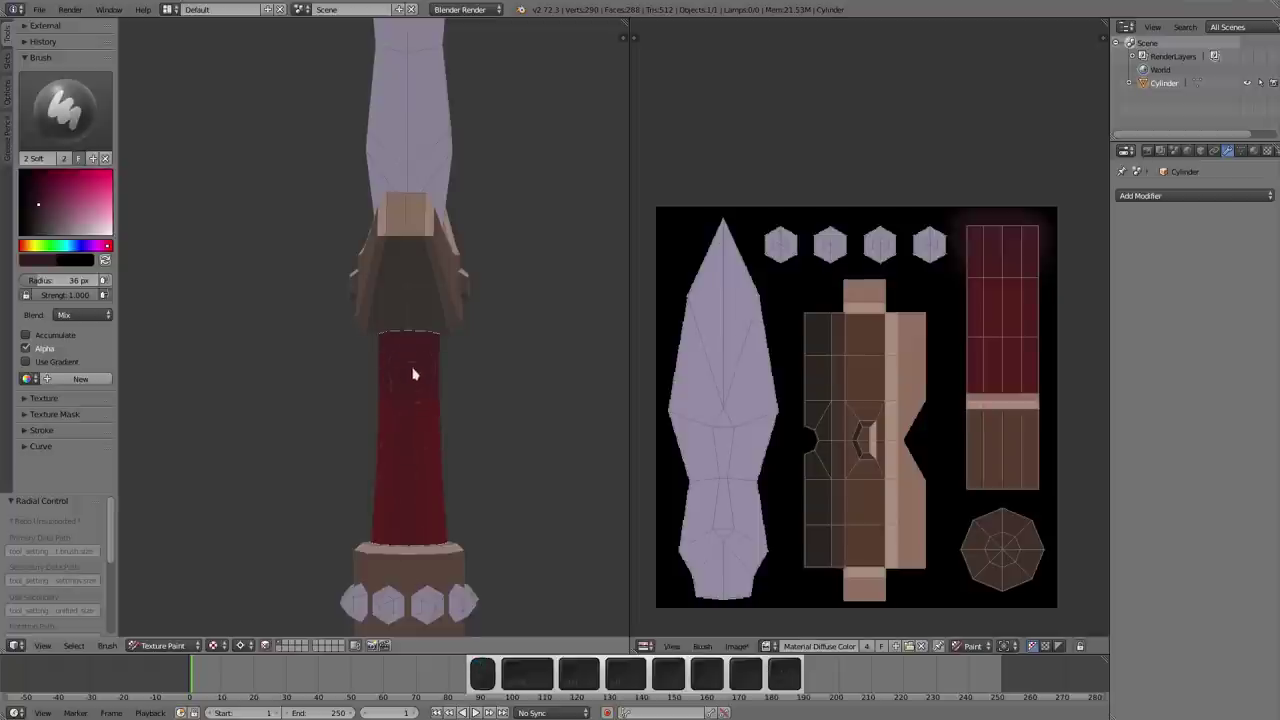
- Dab darker red shading up the grip toward its top end
{"action": "left_click", "coordinate": [417, 395]}
{"action": "left_click", "coordinate": [420, 373]}
{"action": "left_click", "coordinate": [408, 371]}
{"action": "left_click_drag", "start_coordinate": [417, 456], "coordinate": [414, 423]}
{"action": "left_click", "coordinate": [430, 387]}
{"action": "left_click", "coordinate": [413, 317]}
{"action": "left_click", "coordinate": [435, 284]}
- Re-sample the red, enlarge the brush to roughly 54 px and shade the grip's top
{"action": "key", "text": "s"}
{"action": "key", "text": "f"}
{"action": "left_click_drag", "start_coordinate": [414, 321], "coordinate": [390, 304]}
{"action": "left_click_drag", "start_coordinate": [413, 290], "coordinate": [414, 320]}
{"action": "left_click", "coordinate": [427, 347]}
- Stroke darker shading around the grip's lower end from several angles
{"action": "middle_click", "coordinate": [421, 265]}
{"action": "left_click_drag", "start_coordinate": [396, 362], "coordinate": [434, 263]}
{"action": "middle_click", "coordinate": [419, 311]}
{"action": "middle_click", "coordinate": [408, 477]}
{"action": "left_click_drag", "start_coordinate": [435, 464], "coordinate": [404, 518]}
{"action": "middle_click", "coordinate": [407, 490]}
{"action": "left_click_drag", "start_coordinate": [367, 447], "coordinate": [377, 497]}
{"action": "middle_click", "coordinate": [354, 494]}
{"action": "left_click_drag", "start_coordinate": [372, 515], "coordinate": [379, 527]}
{"action": "middle_click", "coordinate": [423, 506]}
{"action": "left_click_drag", "start_coordinate": [349, 512], "coordinate": [341, 491]}
{"action": "middle_click", "coordinate": [387, 488]}
- Finish with dabs at both grip ends and clear the face selection with A
{"action": "left_click", "coordinate": [431, 523]}
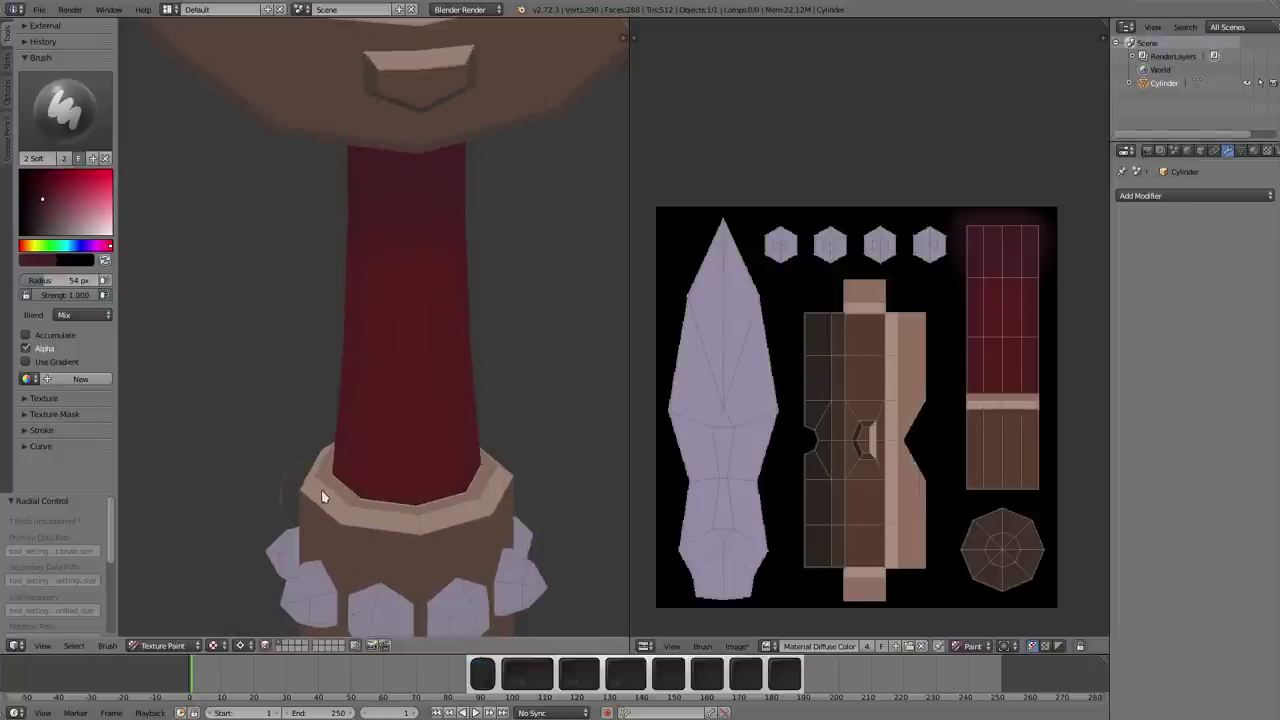
{"action": "middle_click", "coordinate": [378, 487]}
{"action": "left_click", "coordinate": [345, 512]}
{"action": "middle_click", "coordinate": [455, 498]}
{"action": "left_click", "coordinate": [448, 427]}
{"action": "middle_click", "coordinate": [464, 354]}
{"action": "left_click_drag", "start_coordinate": [485, 341], "coordinate": [499, 339]}
{"action": "key", "text": "a"}
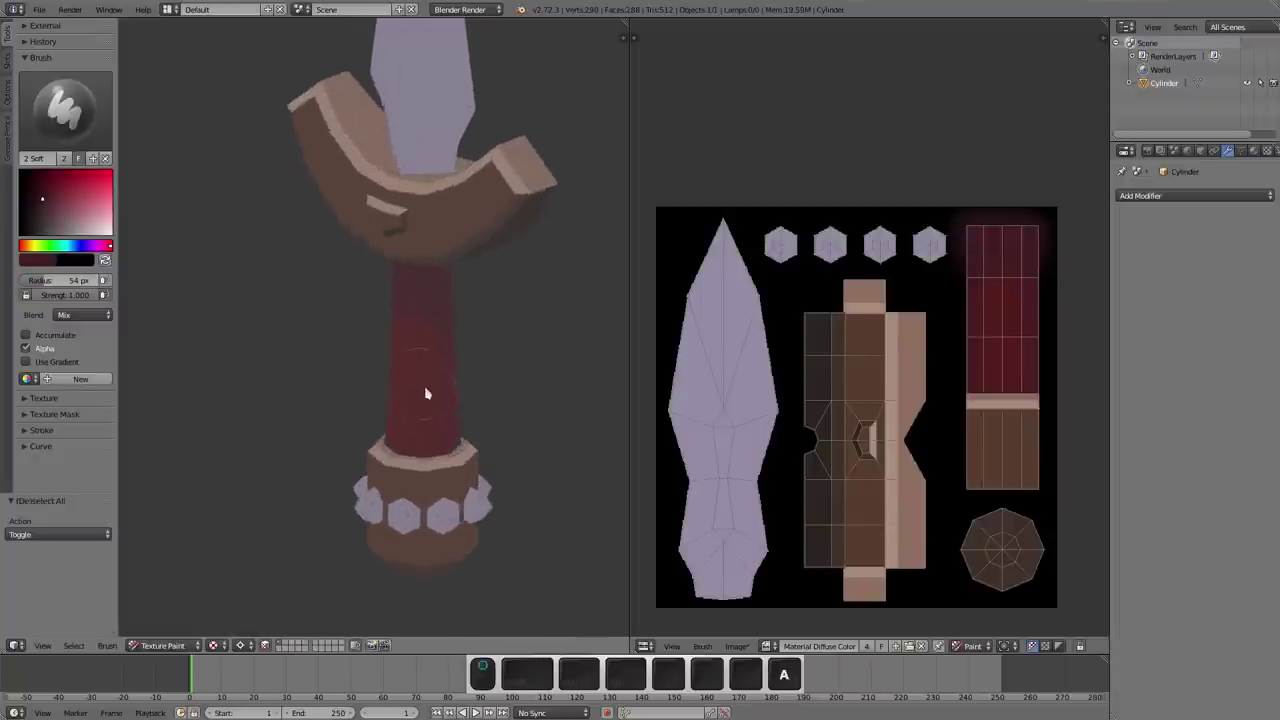
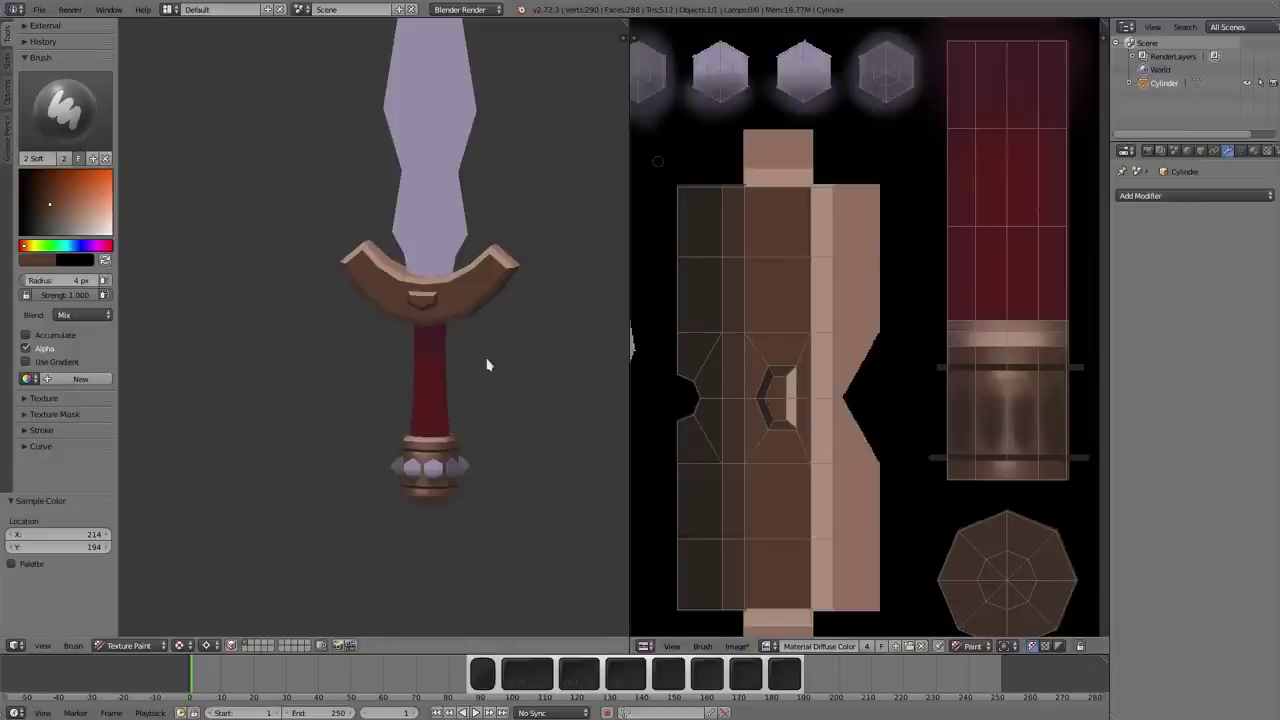
- Switch to the hard-edged paint brush and set its radius to 8 px
{"action": "middle_click", "coordinate": [291, 422]}
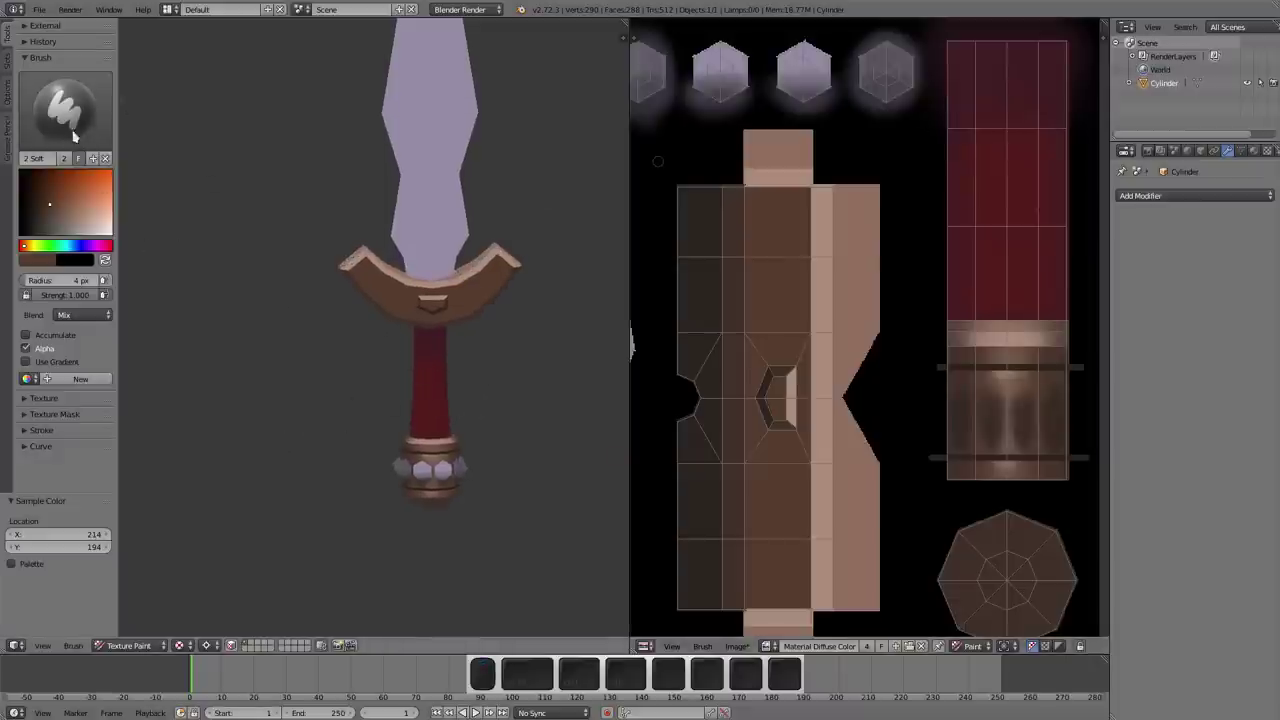
{"action": "left_click", "coordinate": [64, 85]}
{"action": "left_click", "coordinate": [99, 169]}
{"action": "key", "text": "e"}
{"action": "left_click", "coordinate": [893, 341]}
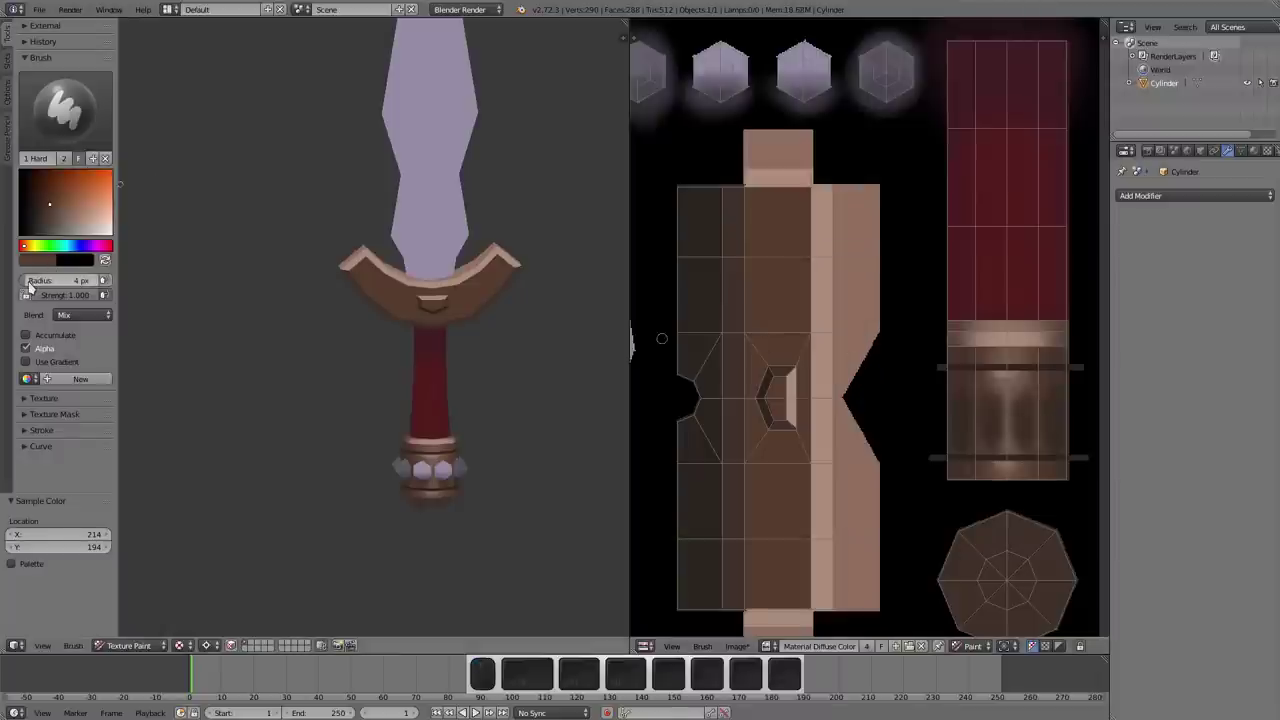
{"action": "left_click_drag", "start_coordinate": [32, 283], "coordinate": [33, 283]}
- Paint a tan wrap band straight across the red grip, undoing a stray stroke, and frame the bands in the texture
{"action": "left_click_drag", "start_coordinate": [36, 282], "coordinate": [48, 287]}
{"action": "left_click", "coordinate": [110, 225]}
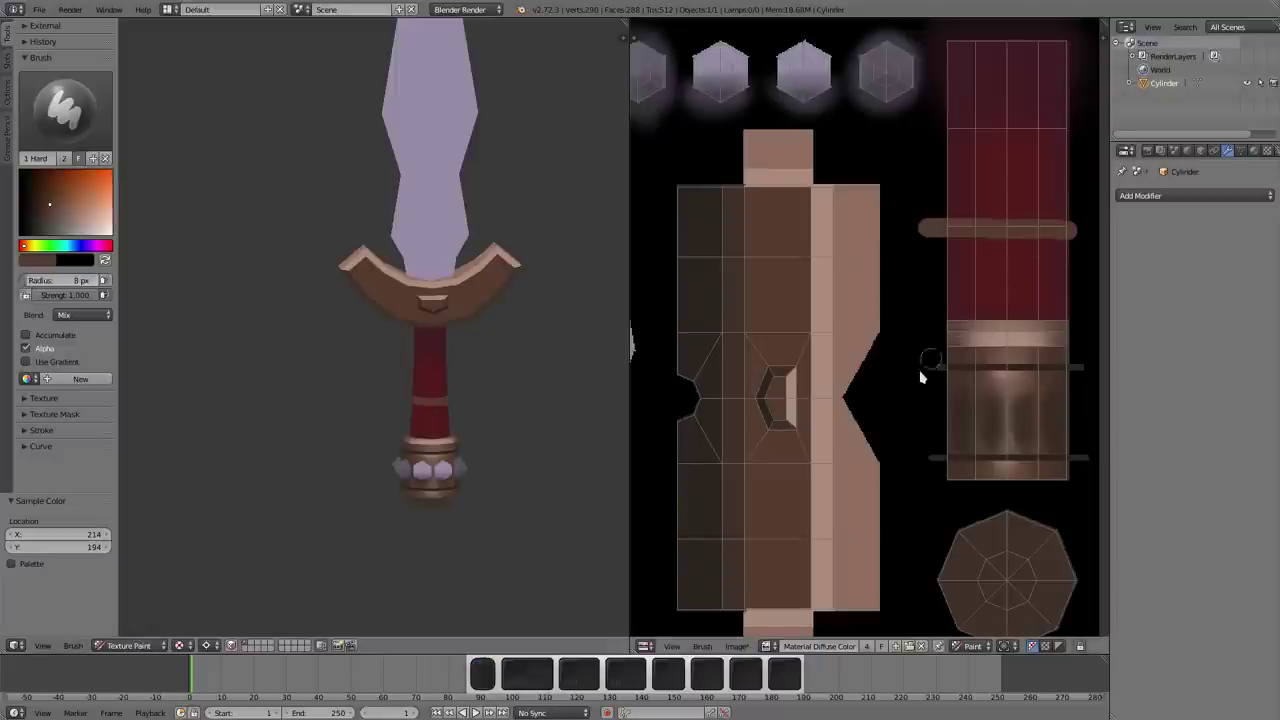
{"action": "key", "text": "ctrl+z"}
{"action": "middle_click", "coordinate": [110, 225]}
{"action": "middle_click", "coordinate": [110, 225]}
{"action": "left_click_drag", "start_coordinate": [110, 225], "coordinate": [110, 225]}
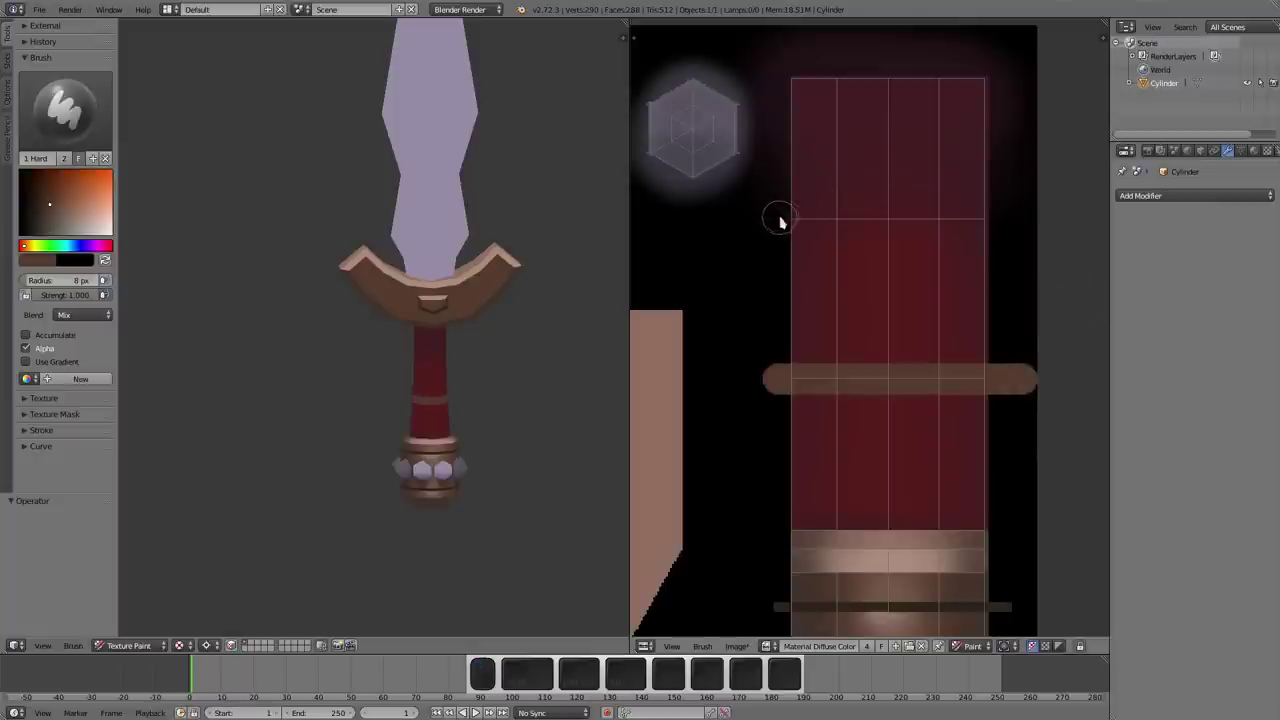
{"action": "left_click_drag", "start_coordinate": [110, 225], "coordinate": [110, 225]}
{"action": "left_click_drag", "start_coordinate": [110, 225], "coordinate": [110, 225]}
- Sample the band colour with the soft brush and begin a pale highlight on the lower grip band
{"action": "middle_click", "coordinate": [113, 223]}
{"action": "middle_click", "coordinate": [113, 223]}
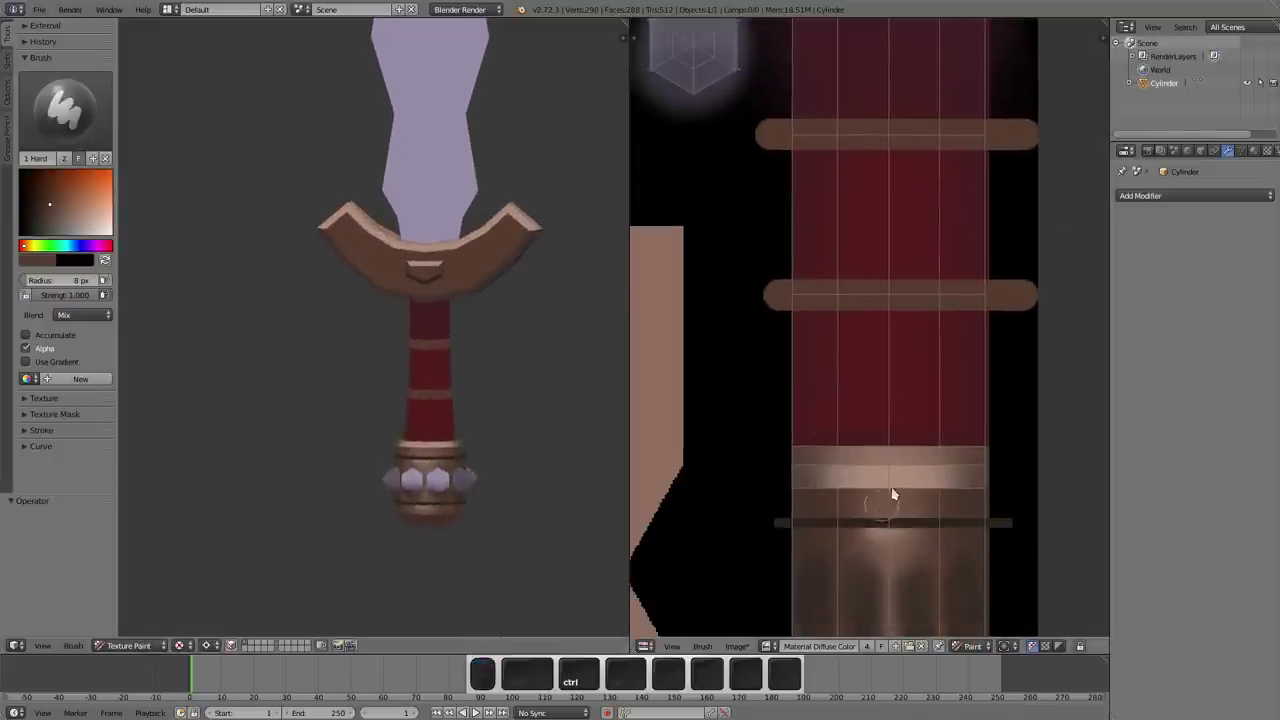
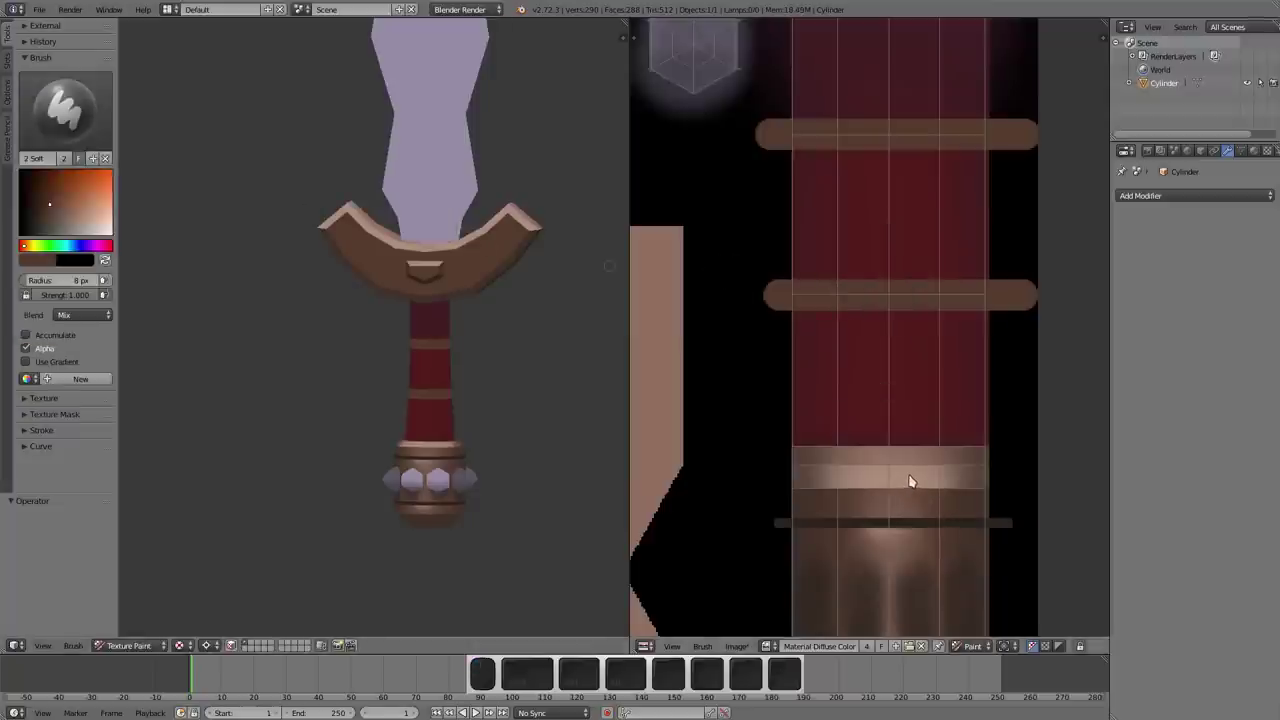
{"action": "key", "text": "s"}
{"action": "left_click", "coordinate": [922, 479]}
{"action": "key", "text": "f"}
{"action": "left_click", "coordinate": [889, 383]}
{"action": "key", "text": "f"}
{"action": "left_click", "coordinate": [905, 381]}
{"action": "left_click", "coordinate": [901, 390]}
- Build up the lower band's highlight with progressively lighter sampled colours
{"action": "middle_click", "coordinate": [918, 351]}
{"action": "left_click", "coordinate": [827, 370]}
{"action": "key", "text": "f"}
{"action": "left_click", "coordinate": [834, 376]}
{"action": "left_click", "coordinate": [818, 369]}
{"action": "left_click", "coordinate": [846, 372]}
{"action": "left_click", "coordinate": [795, 371]}
{"action": "left_click", "coordinate": [853, 374]}
{"action": "key", "text": "f"}
{"action": "left_click", "coordinate": [864, 392]}
{"action": "left_click", "coordinate": [866, 388]}
{"action": "left_click", "coordinate": [812, 392]}
{"action": "left_click", "coordinate": [827, 383]}
- Finish the soft pale highlight with a streak across the middle of the lower band
{"action": "key", "text": "a"}
{"action": "left_click", "coordinate": [872, 379]}
{"action": "key", "text": "s"}
{"action": "left_click", "coordinate": [900, 378]}
{"action": "left_click", "coordinate": [860, 381]}
{"action": "left_click", "coordinate": [882, 383]}
{"action": "left_click_drag", "start_coordinate": [772, 382], "coordinate": [835, 381]}
{"action": "left_click", "coordinate": [770, 387]}
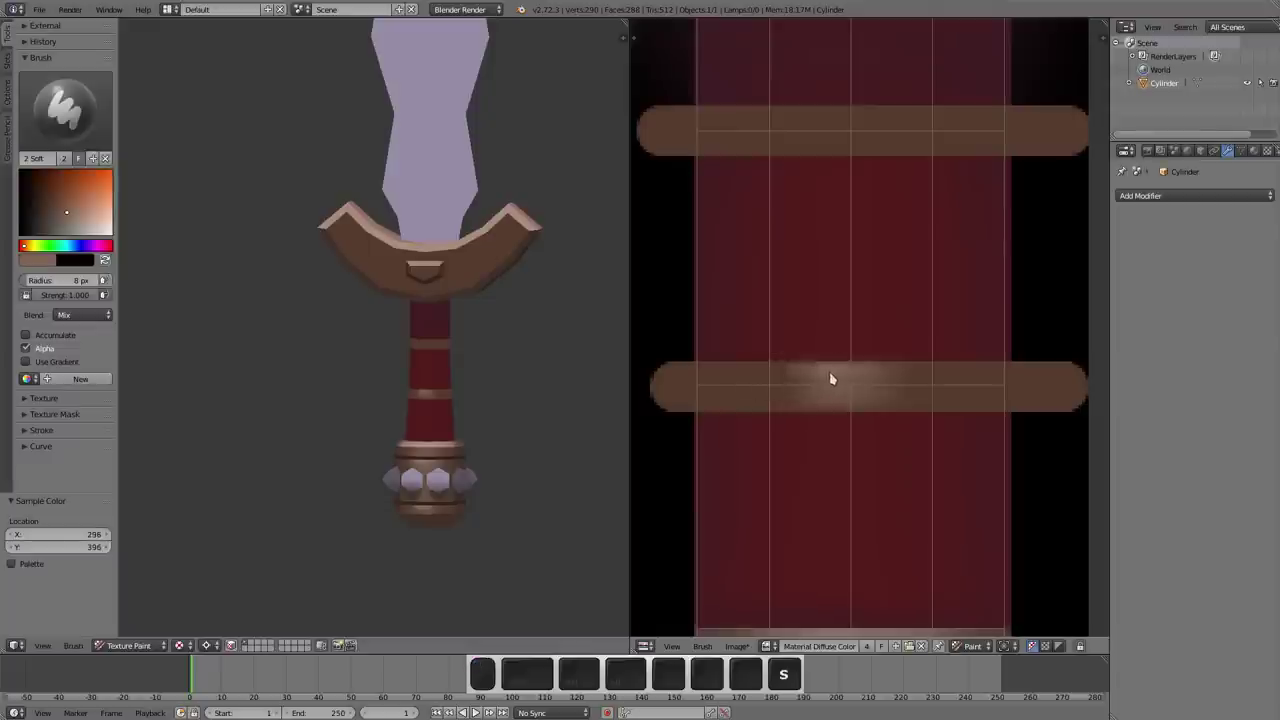
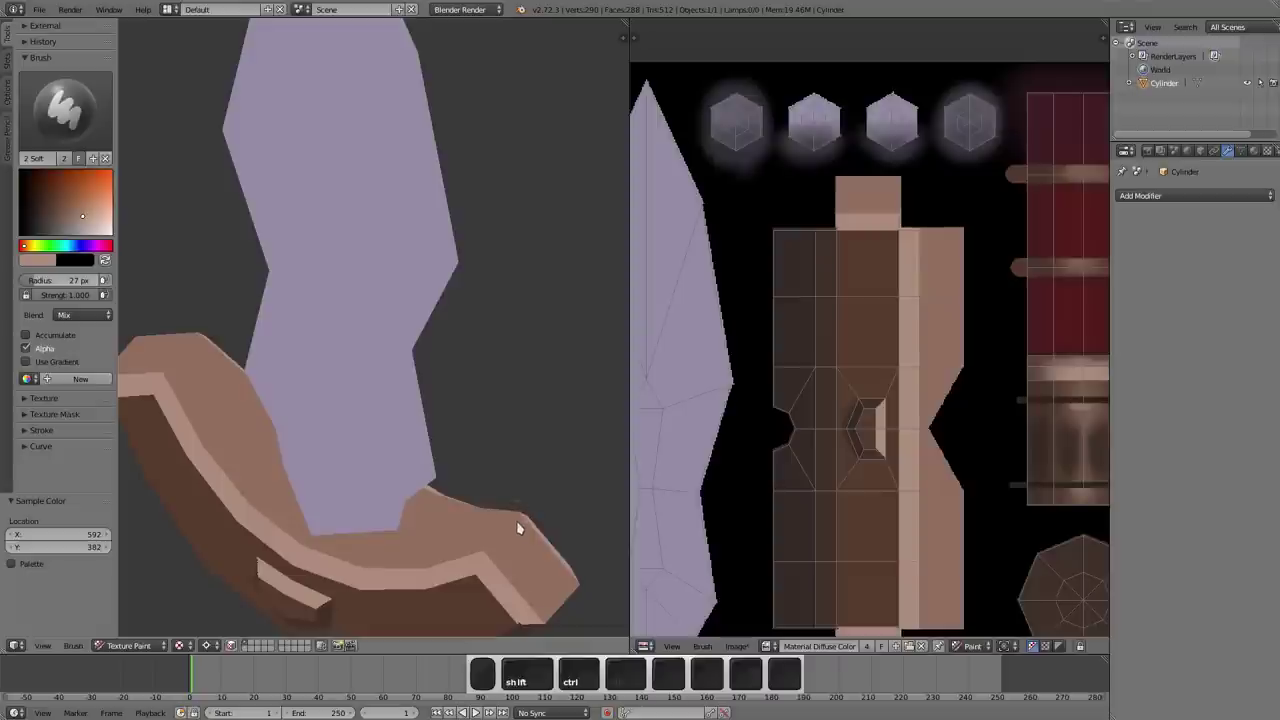
- Shrink the brush to 11 px and paint pale tan highlight trim along the crossguard's upper edges
{"action": "key", "text": "ctrl+f"}
{"action": "left_click", "coordinate": [513, 521]}
{"action": "left_click", "coordinate": [486, 557]}
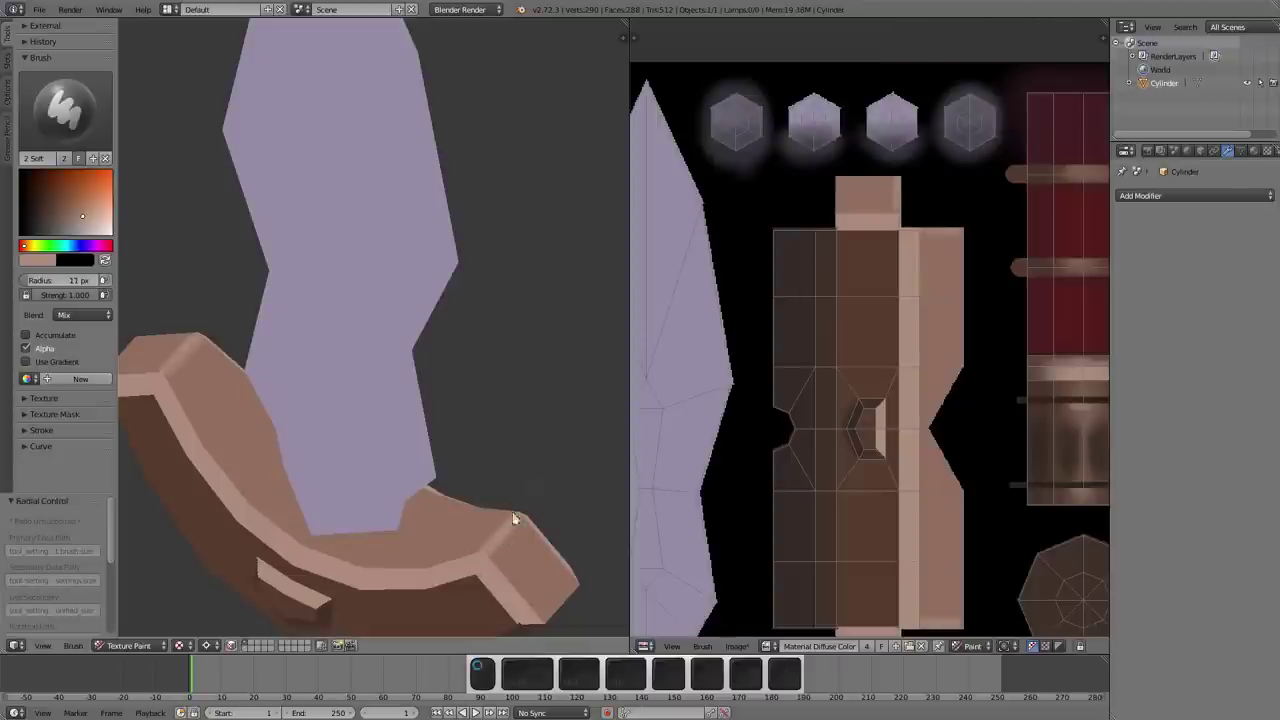
{"action": "left_click", "coordinate": [521, 528]}
{"action": "left_click_drag", "start_coordinate": [468, 466], "coordinate": [293, 525]}
{"action": "left_click_drag", "start_coordinate": [157, 498], "coordinate": [234, 322]}
{"action": "left_click", "coordinate": [253, 355]}
{"action": "left_click", "coordinate": [366, 294]}
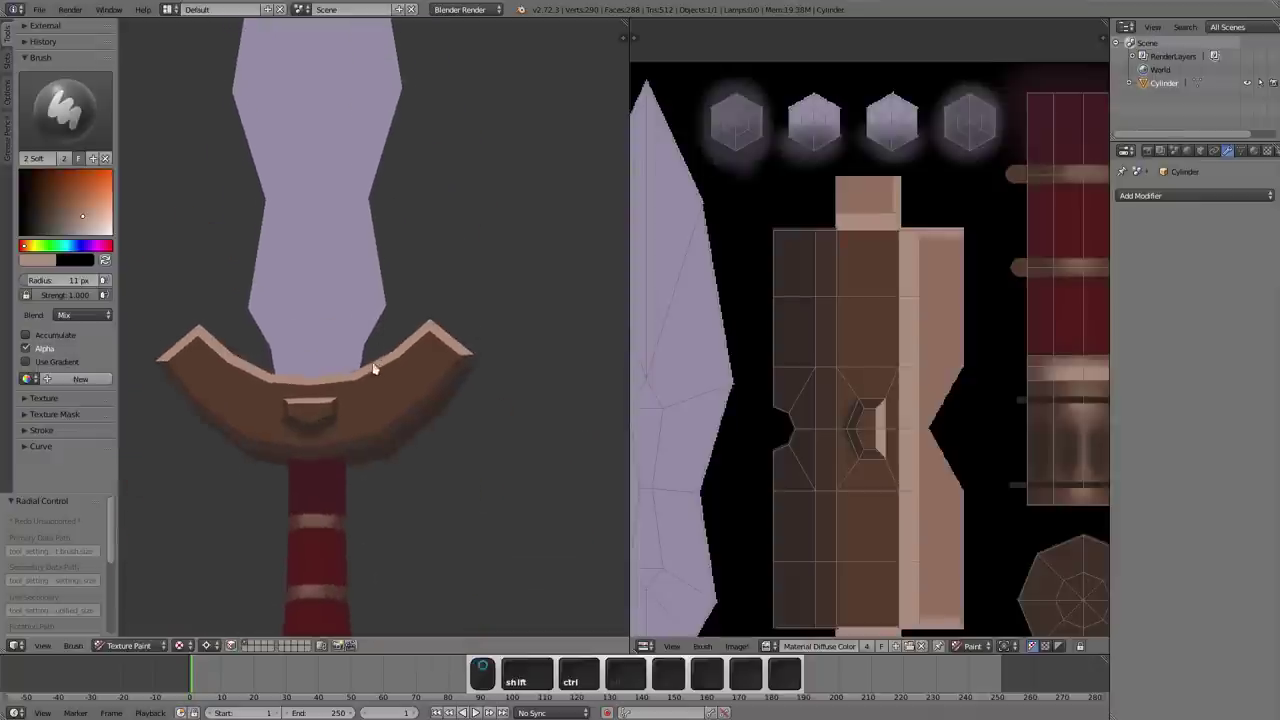
{"action": "key", "text": "ctrl+shift+m"}
{"action": "key", "text": "a"}
{"action": "left_click", "coordinate": [378, 316]}
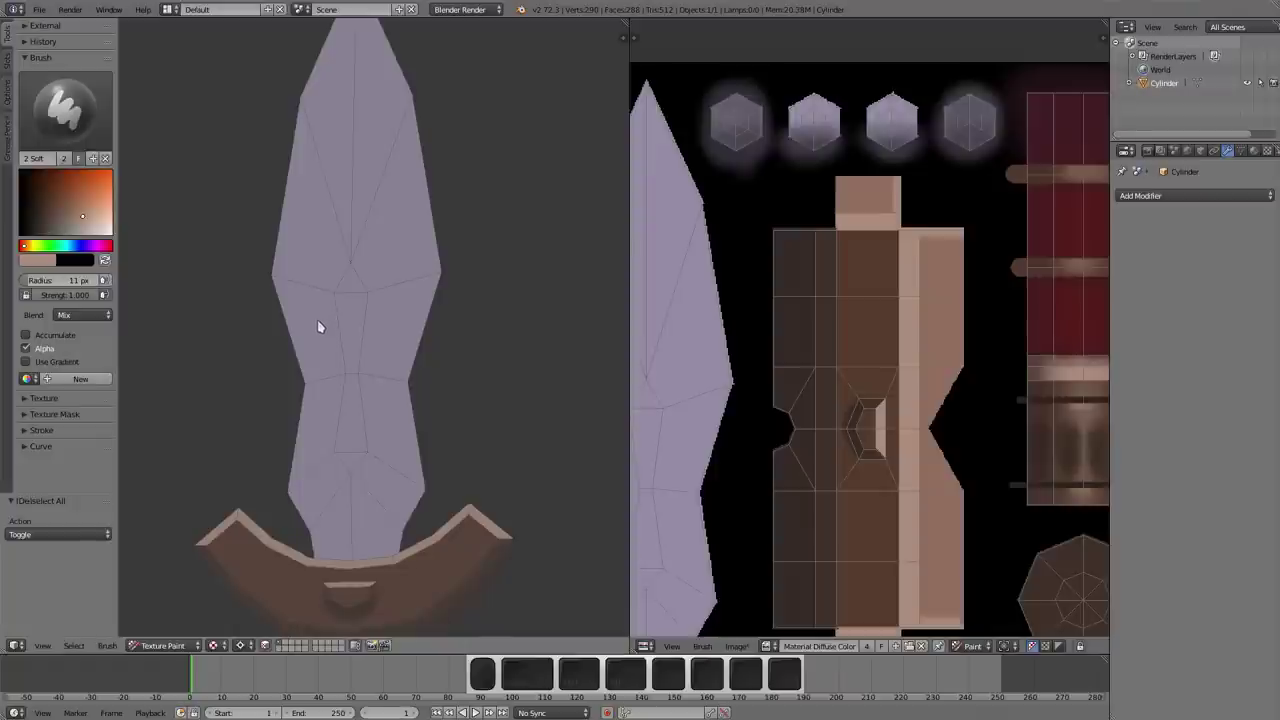
{"action": "left_click_drag", "start_coordinate": [324, 320], "coordinate": [334, 382]}
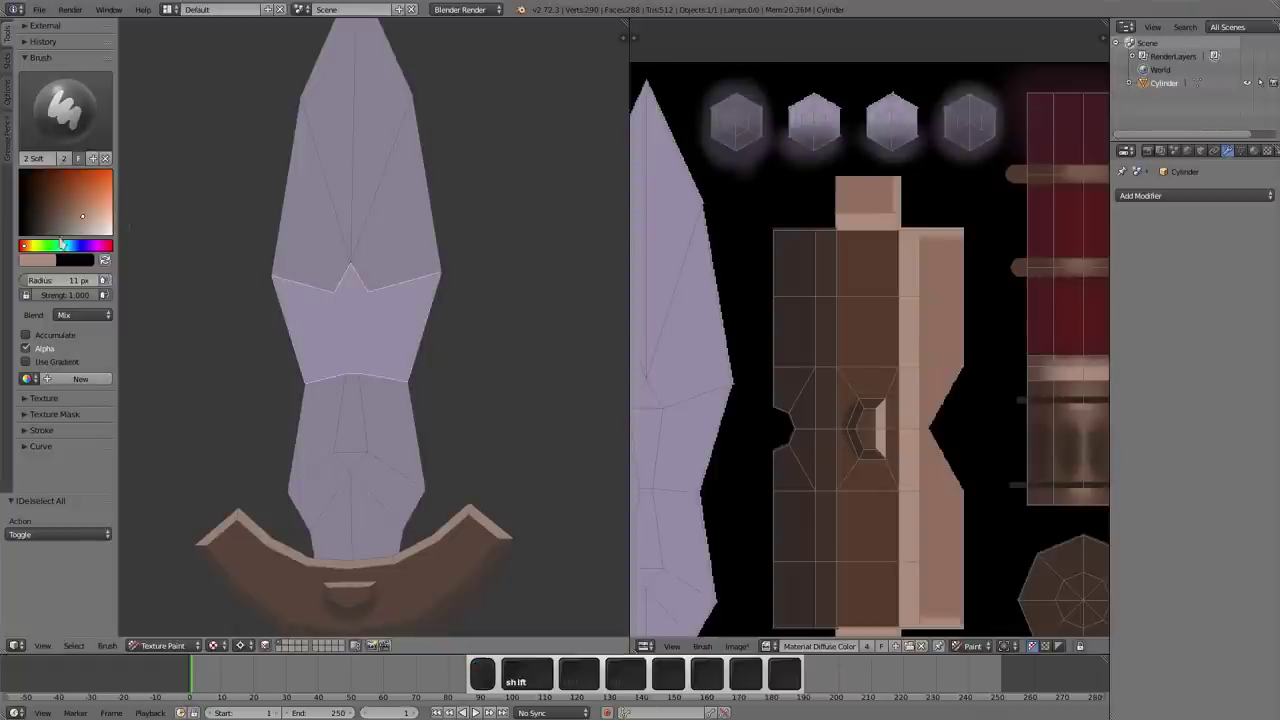
{"action": "key", "text": "s"}
{"action": "left_click", "coordinate": [92, 249]}
{"action": "left_click_drag", "start_coordinate": [70, 228], "coordinate": [184, 214]}
{"action": "key", "text": "f"}
{"action": "left_click", "coordinate": [365, 312]}
{"action": "key", "text": "KP_1"}
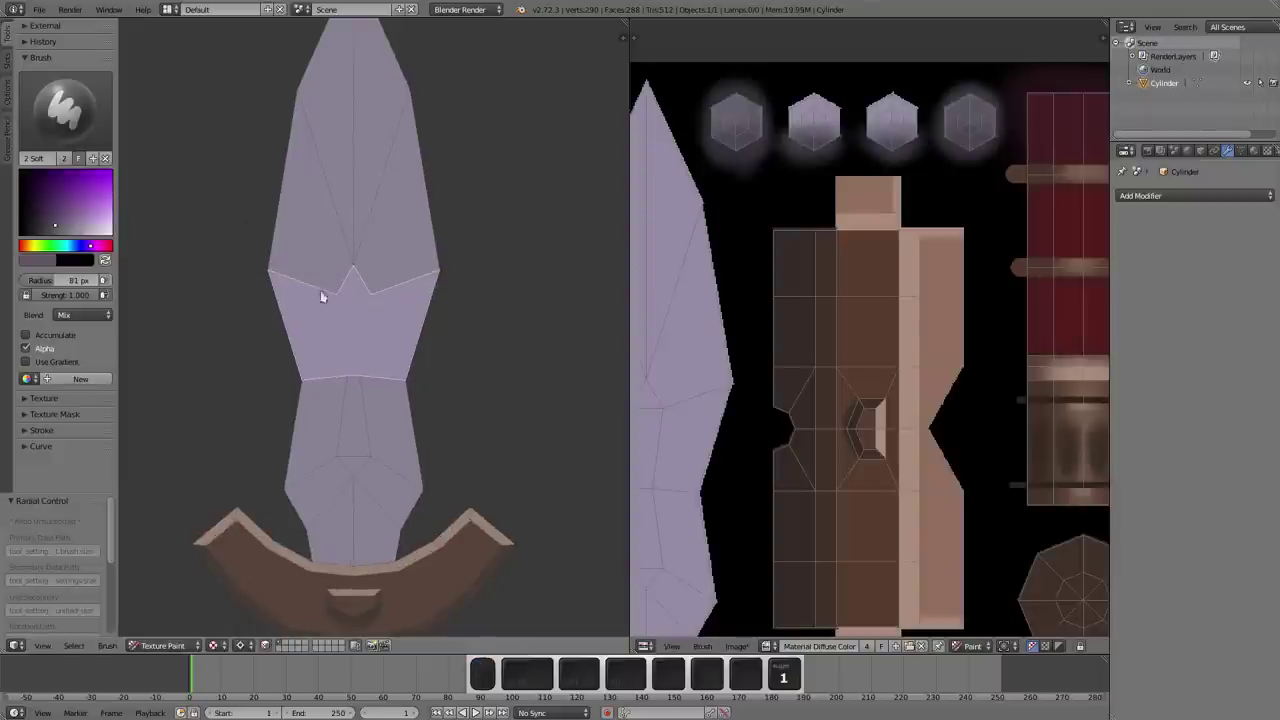
{"action": "key", "text": "f"}
{"action": "left_click", "coordinate": [300, 301]}
{"action": "left_click", "coordinate": [242, 316]}
{"action": "left_click", "coordinate": [250, 307]}
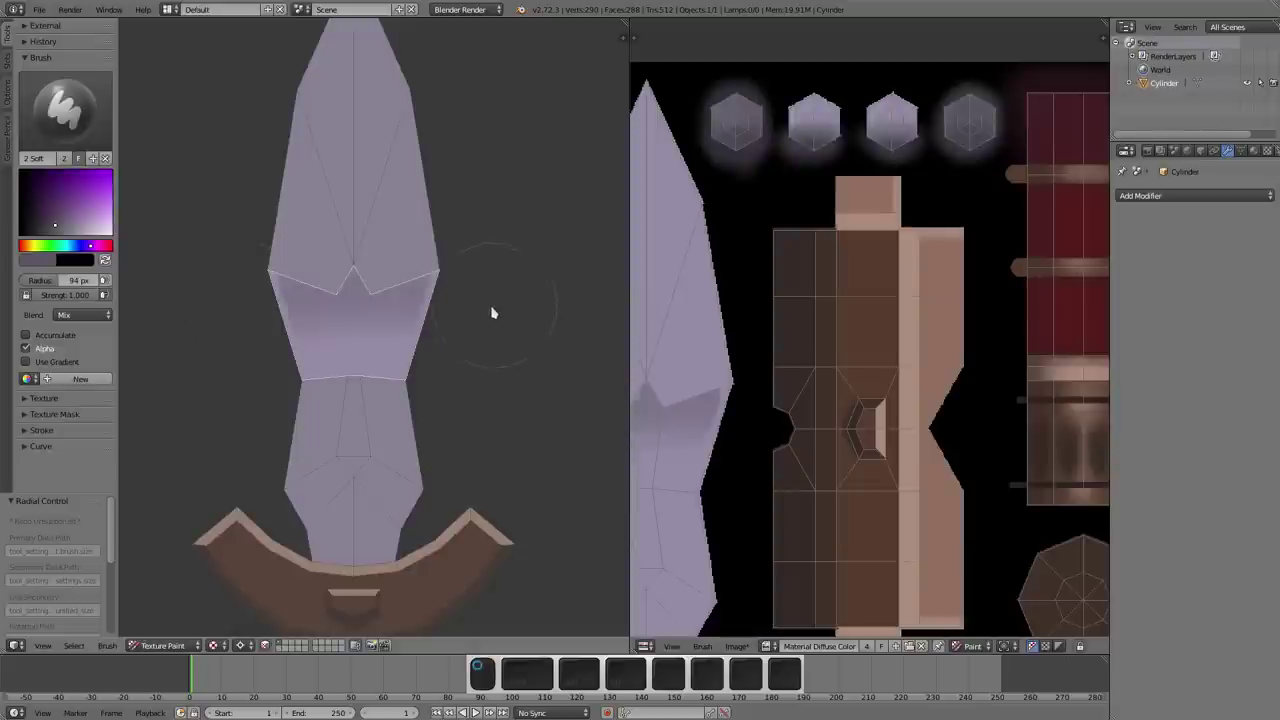
{"action": "key", "text": "ctrl+z"}
{"action": "key", "text": "ctrl+z"}
{"action": "left_click", "coordinate": [422, 301]}
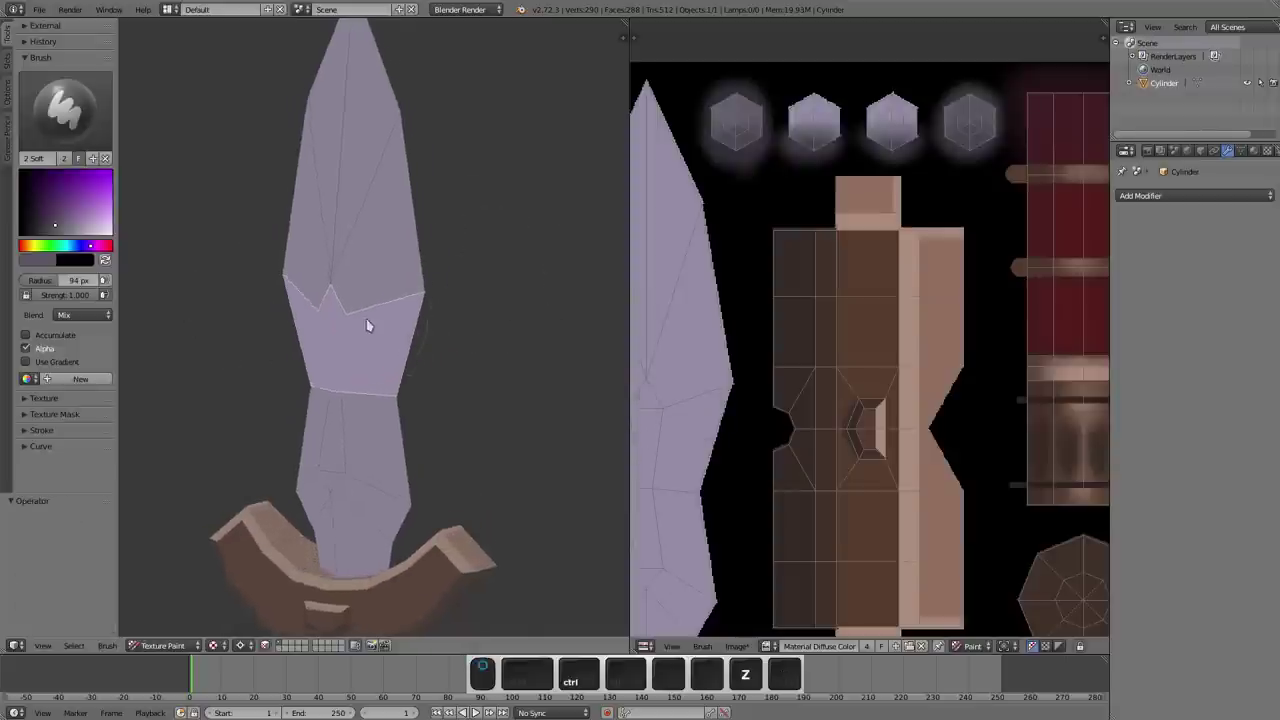
{"action": "left_click_drag", "start_coordinate": [345, 276], "coordinate": [312, 445]}
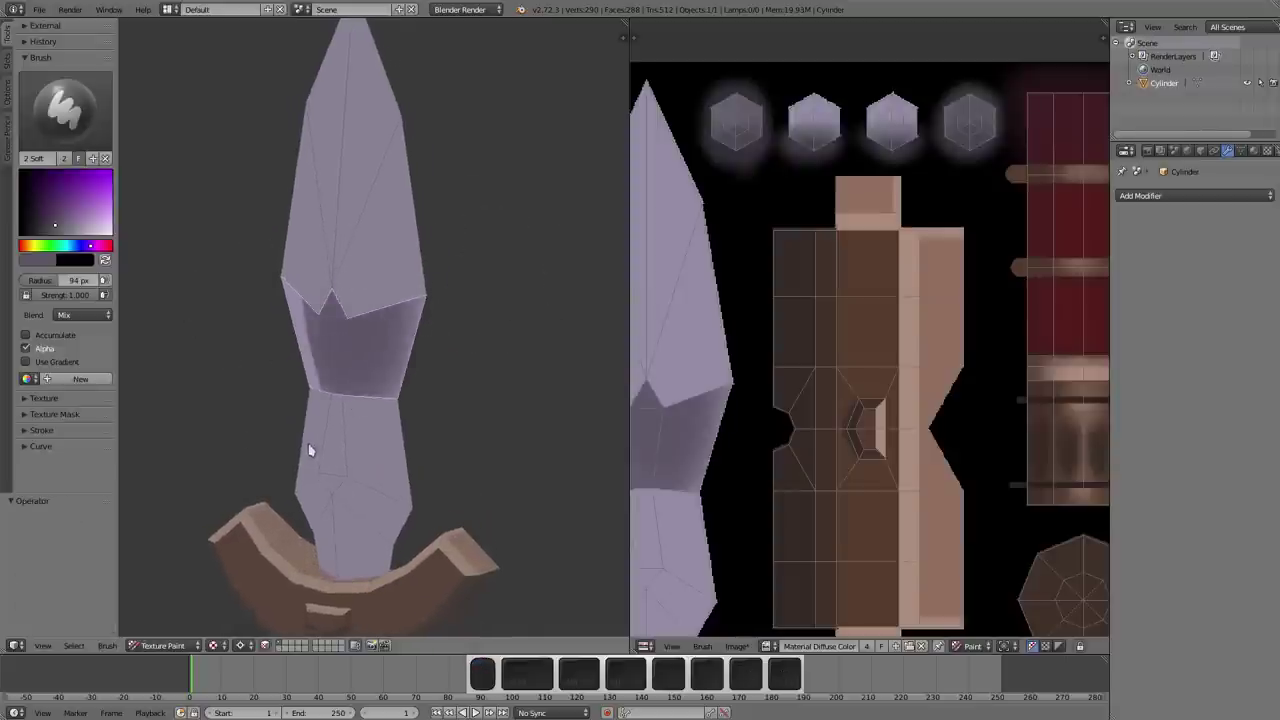
{"action": "left_click", "coordinate": [310, 324]}
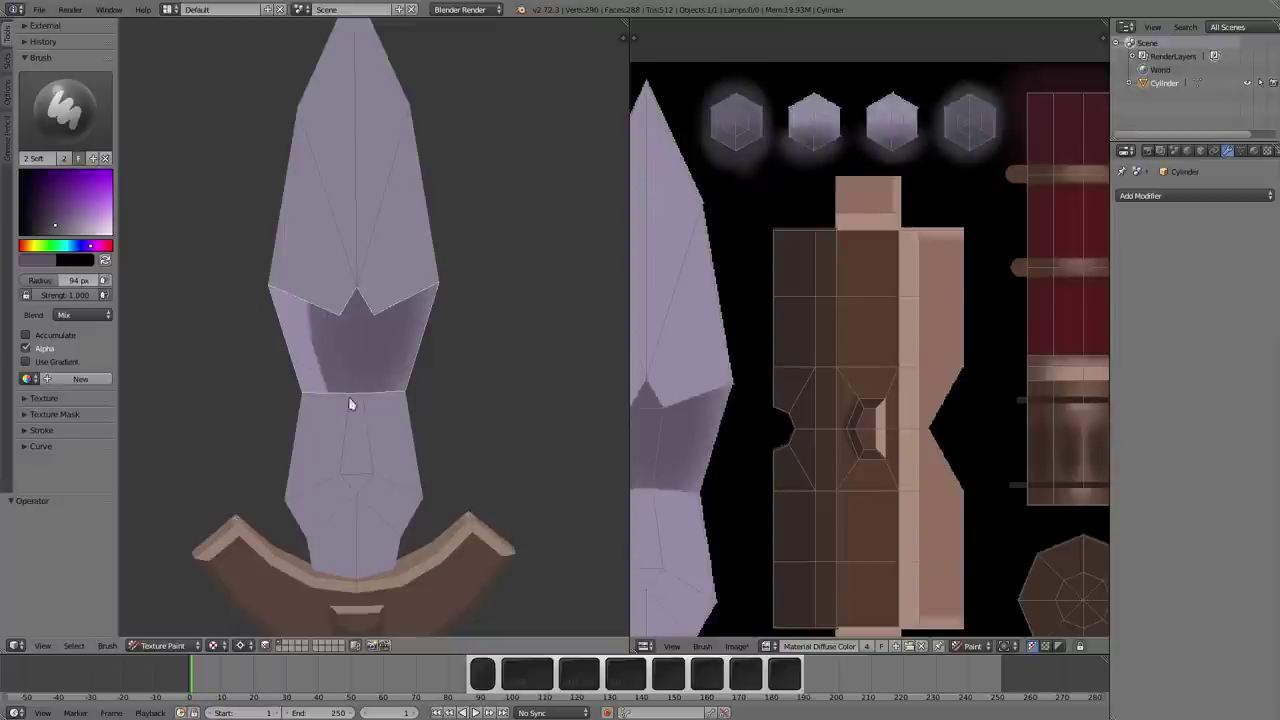
{"action": "key", "text": "ctrl+z"}
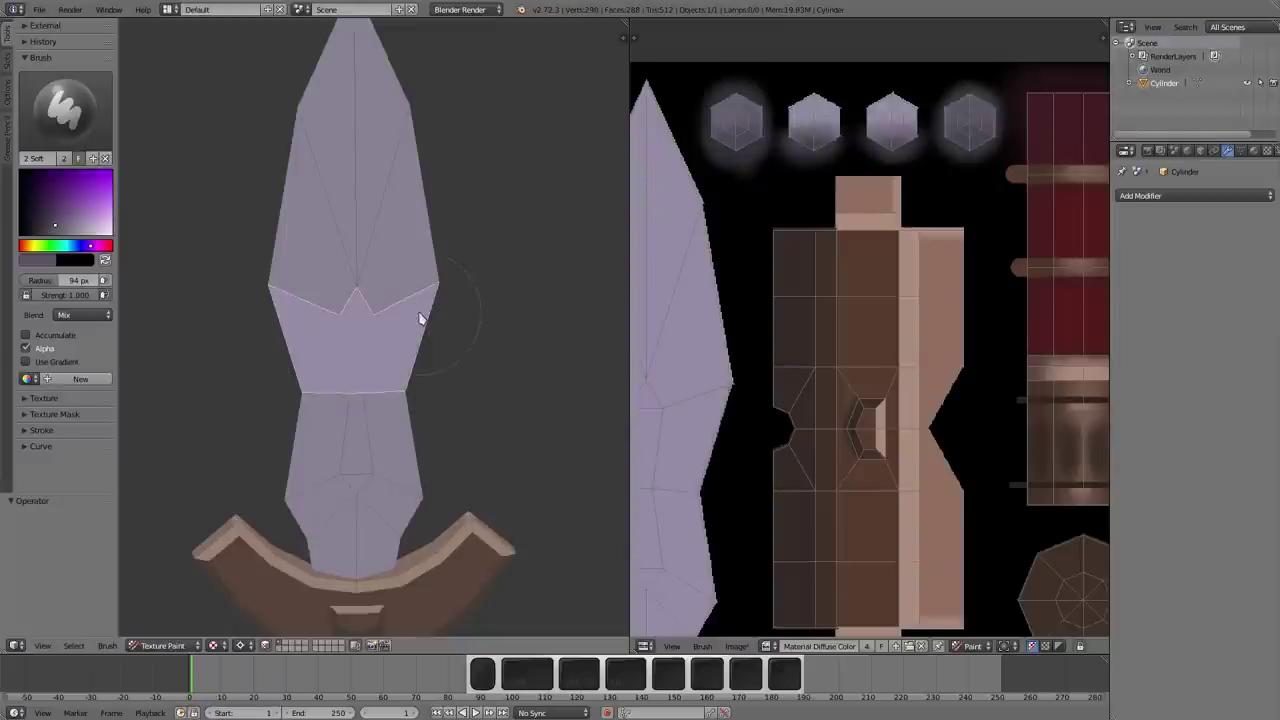
{"action": "key", "text": "KP_1"}
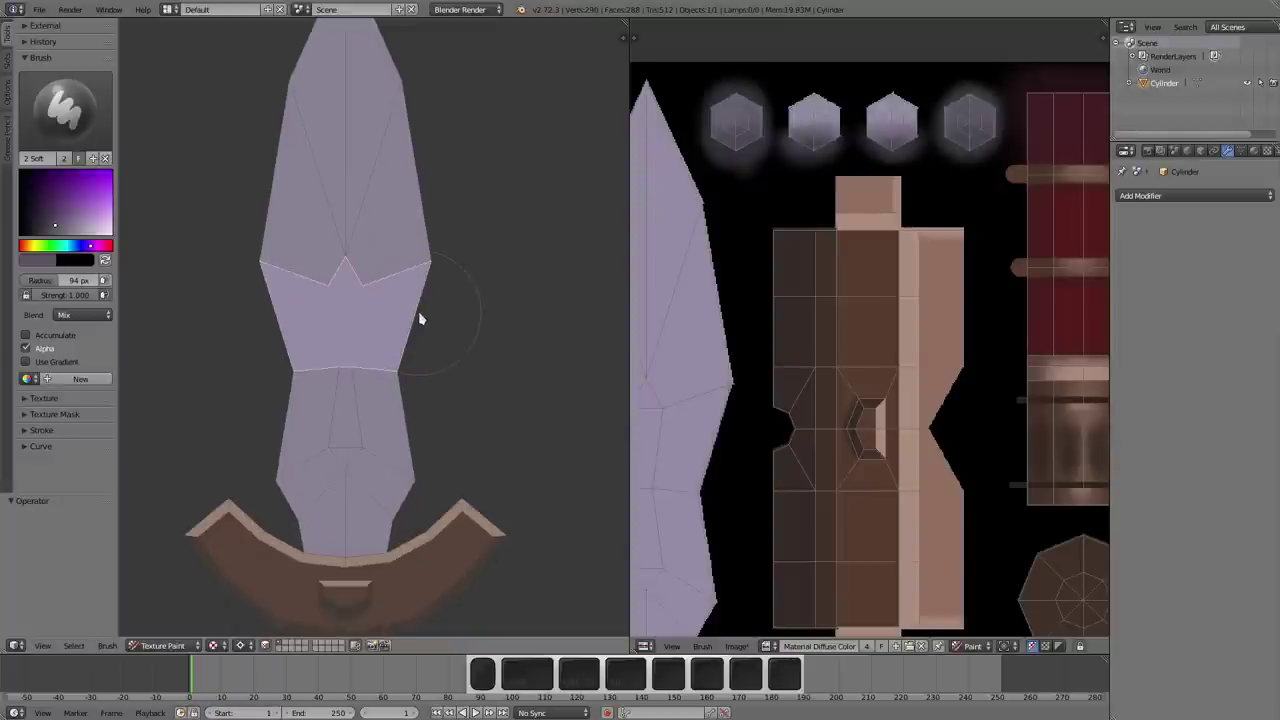
{"action": "middle_click", "coordinate": [439, 281]}
- Add a Subdivision Surface modifier to the sword, set to Simple with 3 viewport levels
{"action": "middle_click", "coordinate": [432, 333]}
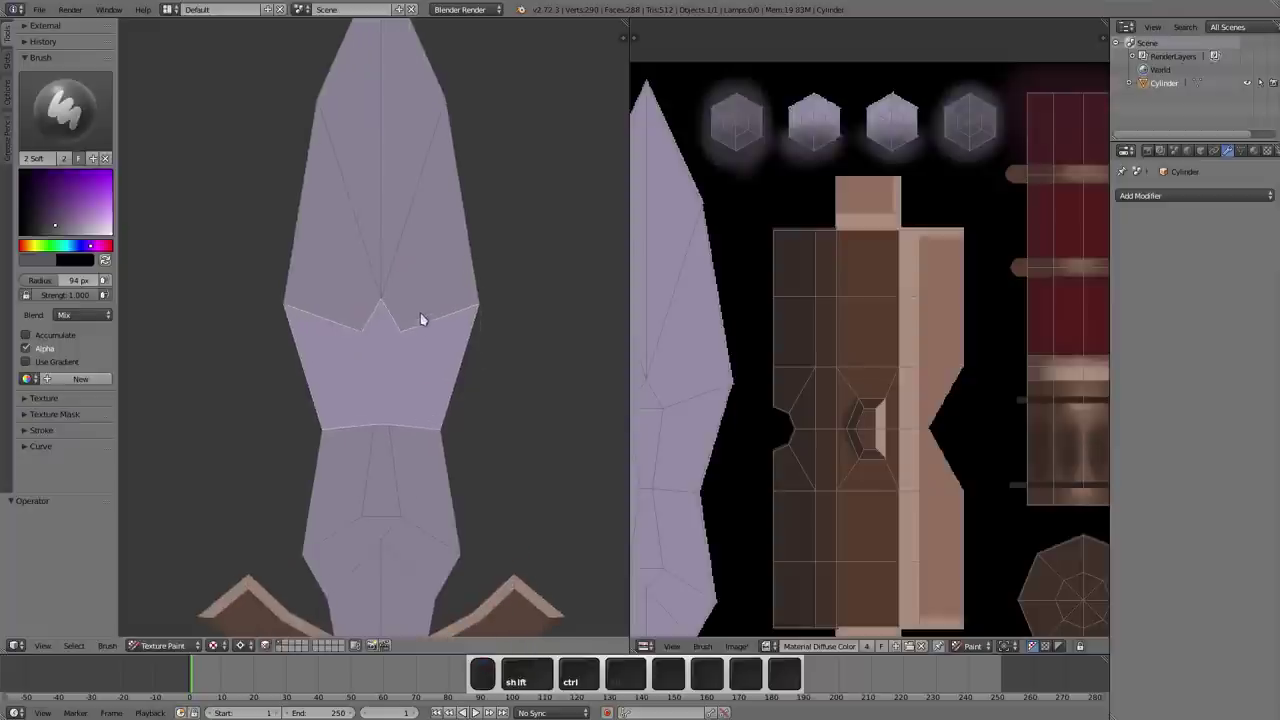
{"action": "middle_click", "coordinate": [407, 336]}
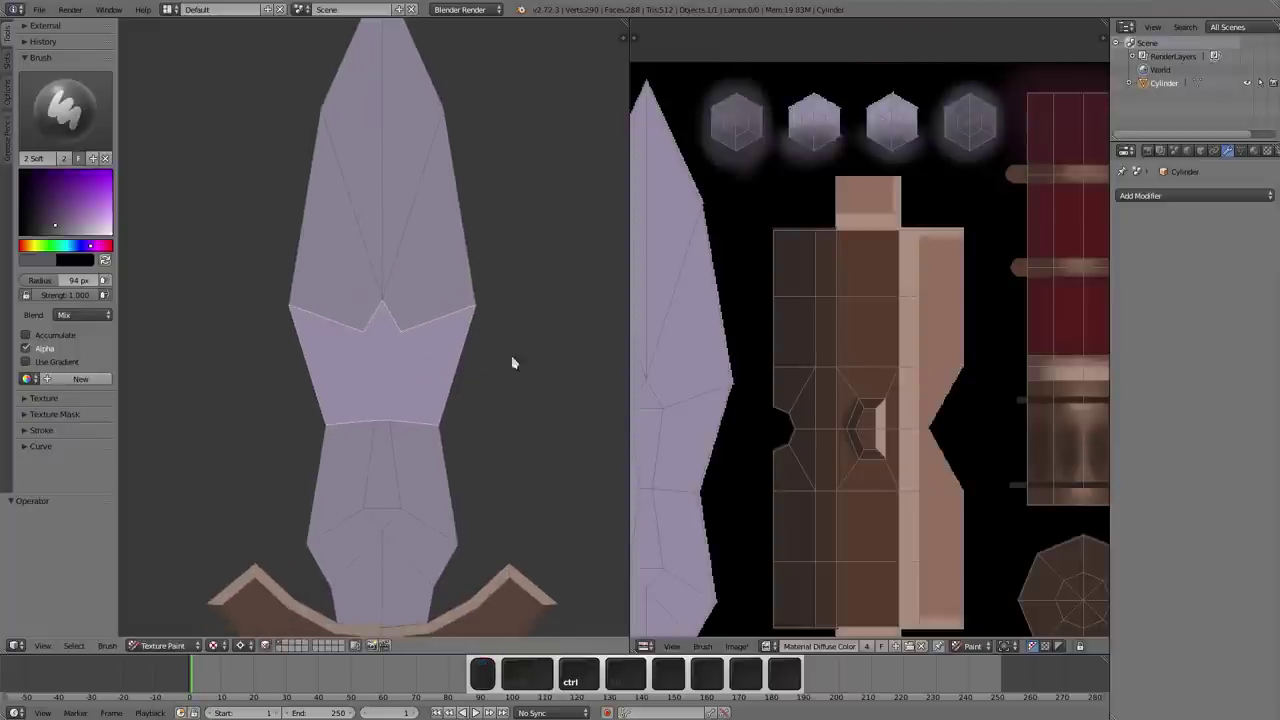
{"action": "left_click", "coordinate": [1158, 194]}
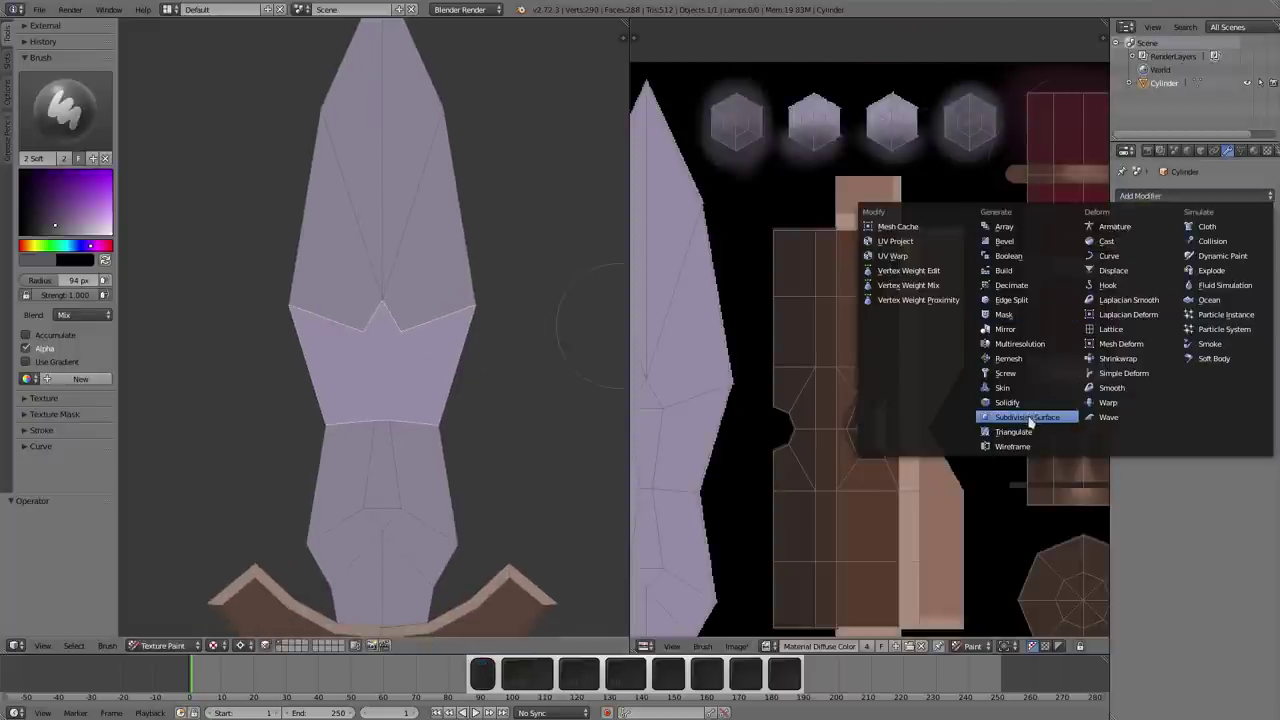
{"action": "left_click", "coordinate": [1032, 419]}
{"action": "left_click", "coordinate": [1229, 260]}
{"action": "left_click", "coordinate": [1193, 287]}
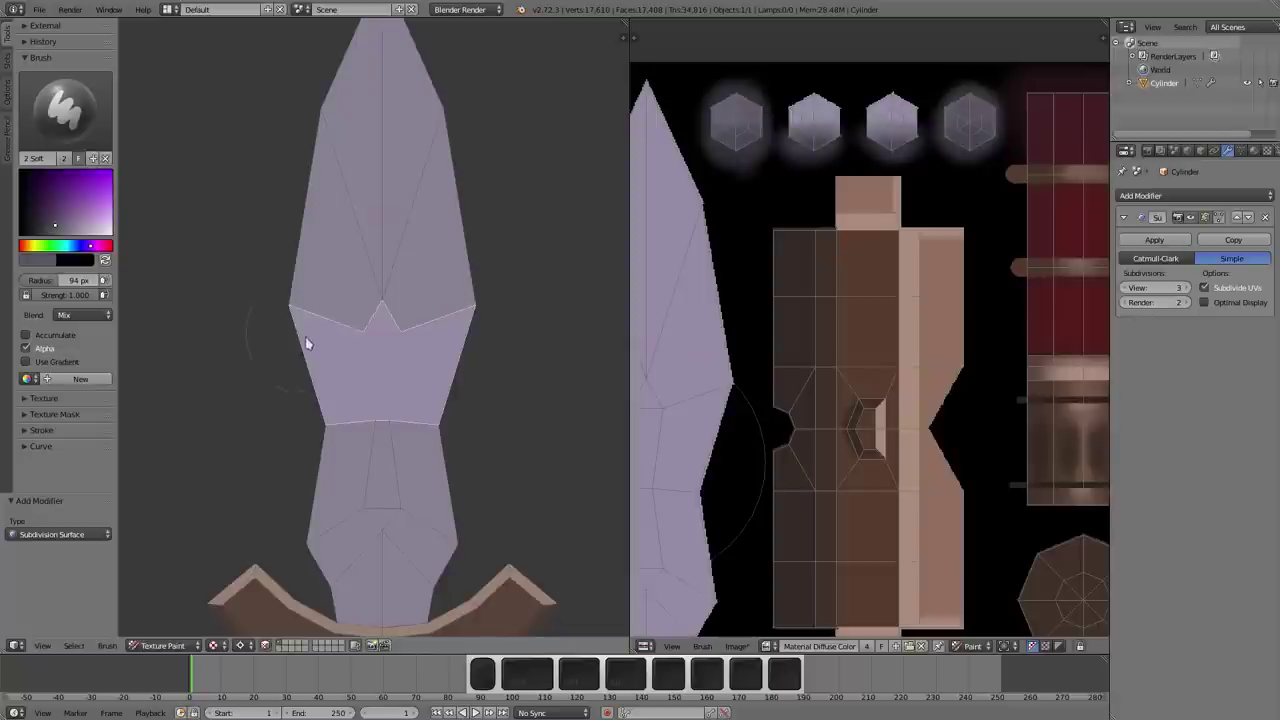
- Enlarge the brush and shade the blade's narrow waist a soft darker purple
{"action": "key", "text": "f"}
{"action": "left_click", "coordinate": [329, 352]}
{"action": "left_click", "coordinate": [262, 345]}
{"action": "left_click", "coordinate": [260, 334]}
{"action": "left_click", "coordinate": [273, 340]}
{"action": "left_click", "coordinate": [268, 359]}
{"action": "left_click", "coordinate": [288, 363]}
{"action": "left_click", "coordinate": [248, 313]}
{"action": "left_click", "coordinate": [258, 343]}
{"action": "left_click", "coordinate": [294, 383]}
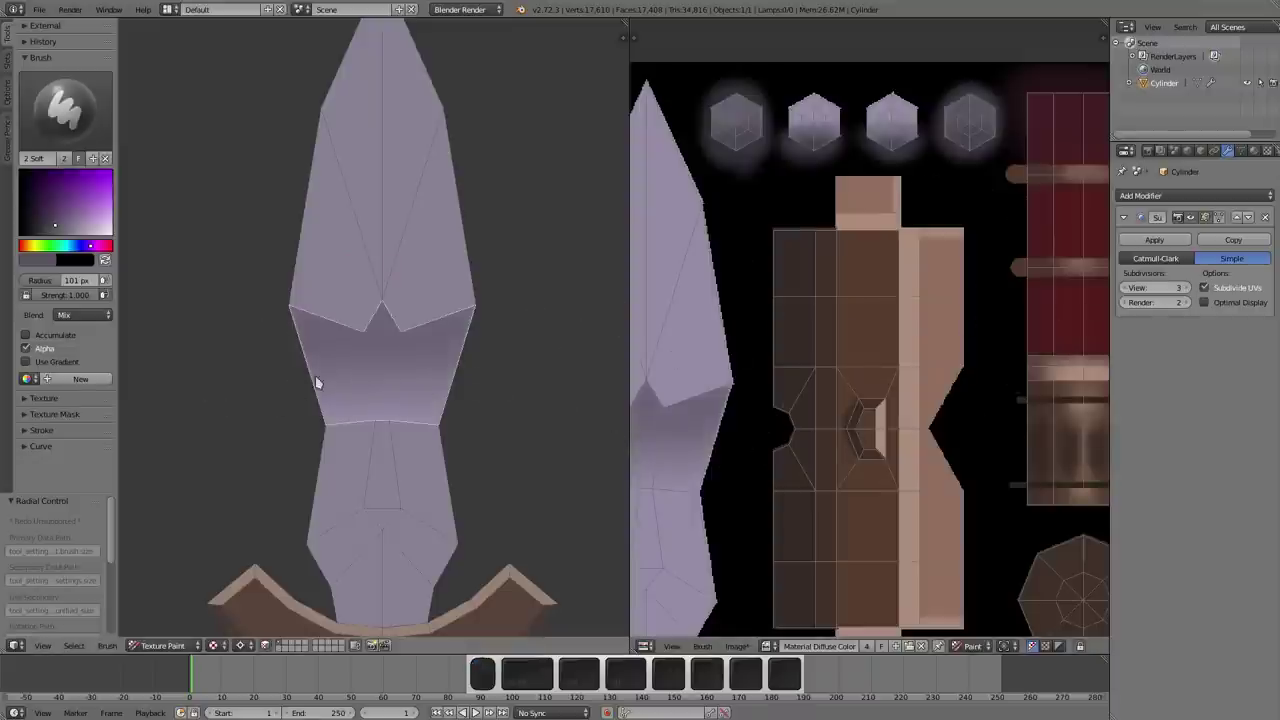
{"action": "left_click", "coordinate": [281, 329]}
- Clear the face selection and fade the lower blade section near the crossguard to darker purple
{"action": "key", "text": "a"}
{"action": "left_click", "coordinate": [350, 554]}
{"action": "left_click", "coordinate": [377, 571]}
{"action": "left_click", "coordinate": [291, 581]}
{"action": "left_click", "coordinate": [259, 576]}
{"action": "left_click", "coordinate": [259, 572]}
{"action": "left_click", "coordinate": [269, 560]}
{"action": "left_click", "coordinate": [477, 437]}
{"action": "left_click", "coordinate": [337, 464]}
{"action": "left_click", "coordinate": [309, 525]}
{"action": "middle_click", "coordinate": [313, 519]}
{"action": "middle_click", "coordinate": [366, 534]}
{"action": "middle_click", "coordinate": [350, 449]}
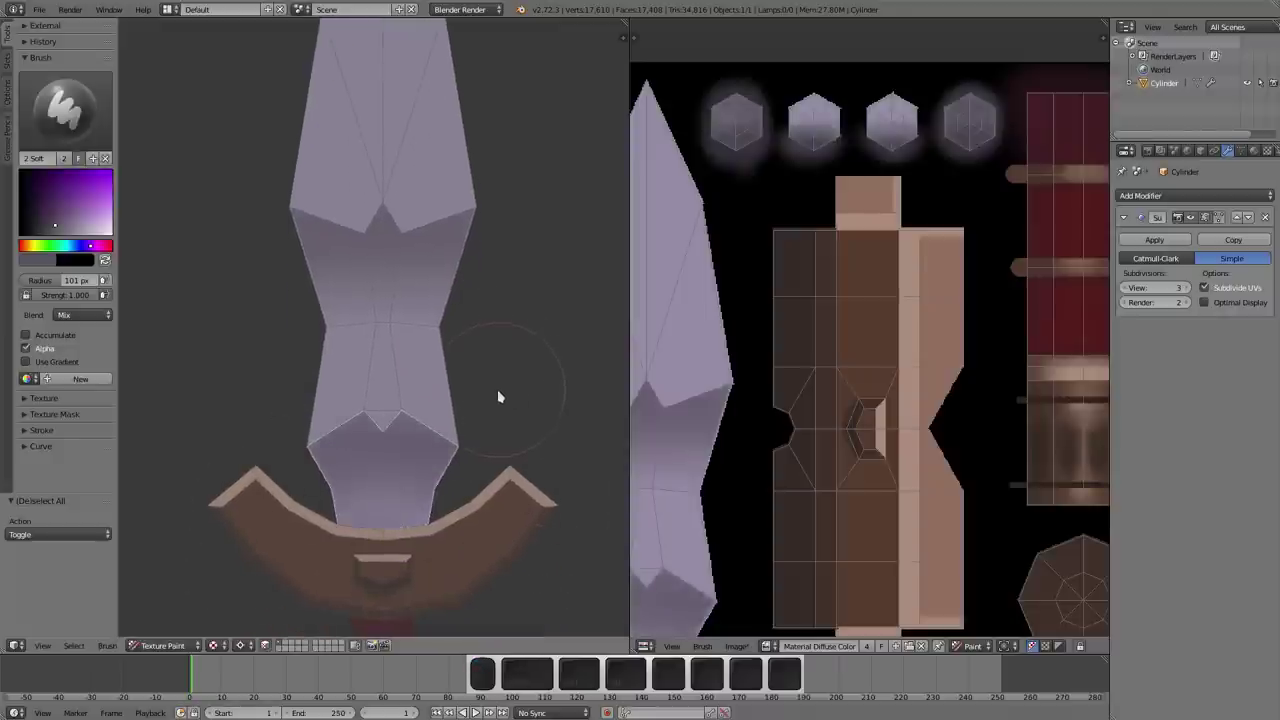
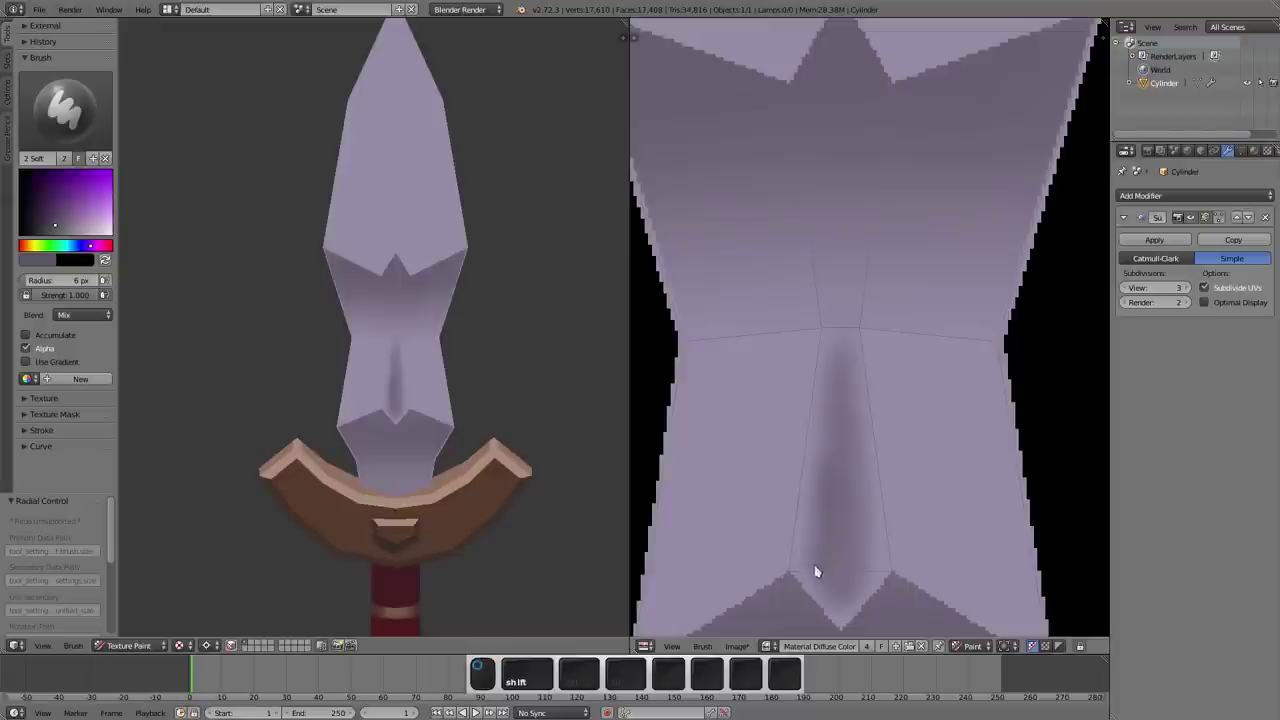
- Paint a dark occlusion groove down the blade's centre ridge in the UV texture
{"action": "left_click", "coordinate": [849, 590]}
{"action": "middle_click", "coordinate": [811, 396]}
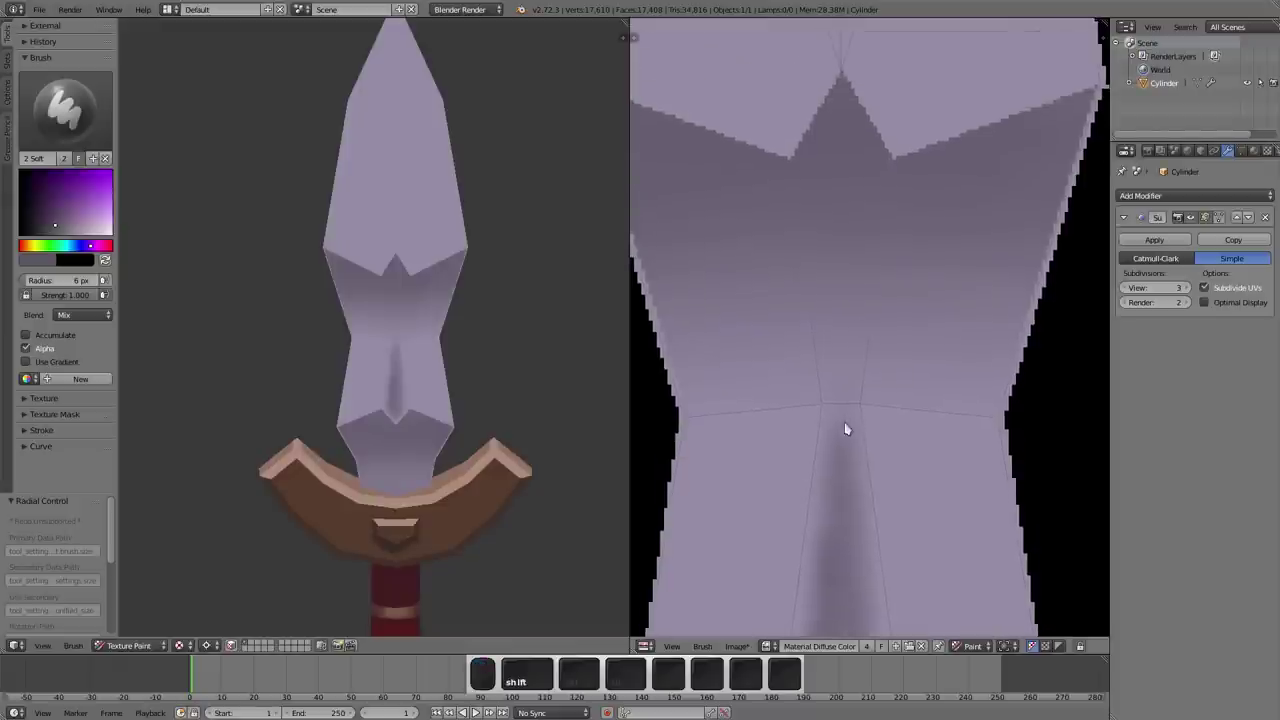
{"action": "left_click", "coordinate": [847, 457]}
{"action": "left_click", "coordinate": [836, 240]}
{"action": "left_click", "coordinate": [827, 249]}
{"action": "left_click_drag", "start_coordinate": [834, 256], "coordinate": [857, 395]}
{"action": "left_click", "coordinate": [853, 343]}
{"action": "left_click", "coordinate": [849, 427]}
{"action": "middle_click", "coordinate": [824, 470]}
{"action": "scroll", "scroll_direction": "up", "scroll_amount": 3}
- Sample a blade colour and extend the dark groove up through the waist toward the tip
{"action": "key", "text": "s"}
{"action": "scroll", "scroll_direction": "up", "scroll_amount": 3}
{"action": "left_click", "coordinate": [834, 489]}
{"action": "left_click_drag", "start_coordinate": [840, 400], "coordinate": [849, 301]}
{"action": "left_click", "coordinate": [849, 282]}
{"action": "left_click", "coordinate": [853, 230]}
{"action": "left_click", "coordinate": [853, 205]}
{"action": "left_click", "coordinate": [870, 138]}
- Touch up the groove near the tip and waist, then check it on the model
{"action": "key", "text": "s"}
{"action": "left_click", "coordinate": [867, 152]}
{"action": "left_click", "coordinate": [864, 194]}
{"action": "left_click", "coordinate": [851, 174]}
{"action": "left_click", "coordinate": [845, 374]}
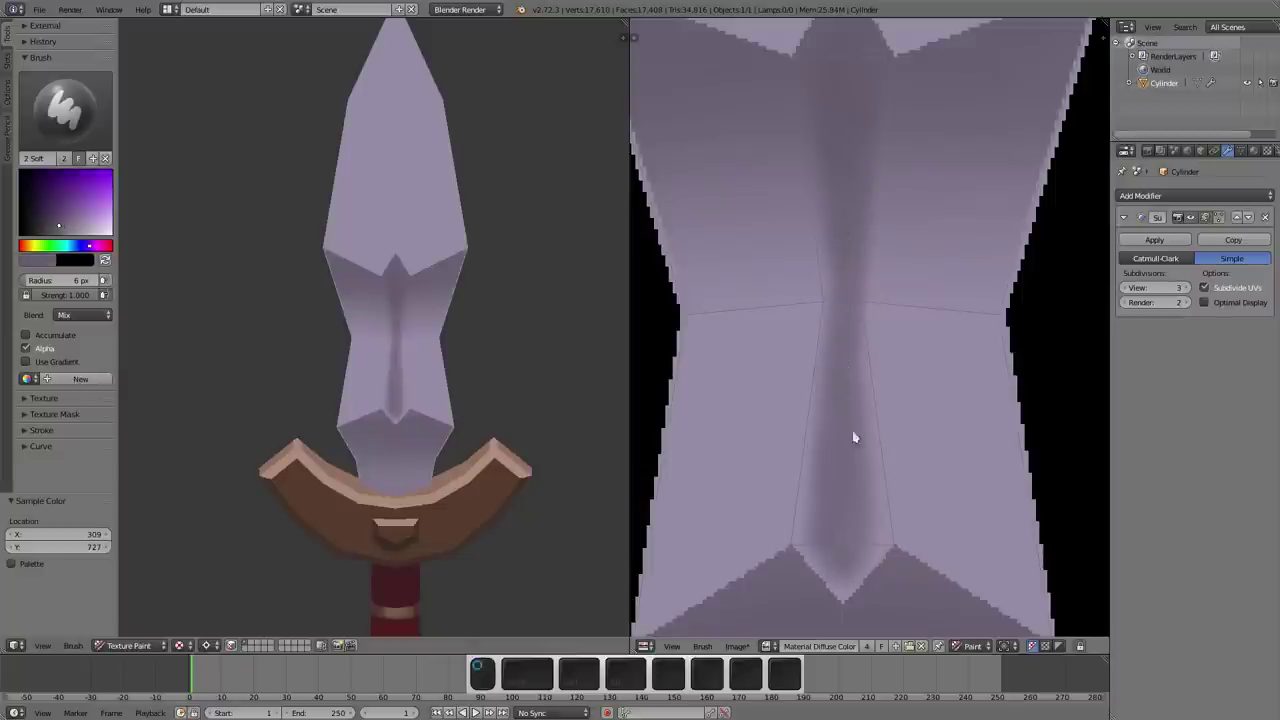
{"action": "middle_click", "coordinate": [855, 352]}
{"action": "middle_click", "coordinate": [860, 364]}
{"action": "middle_click", "coordinate": [855, 392]}
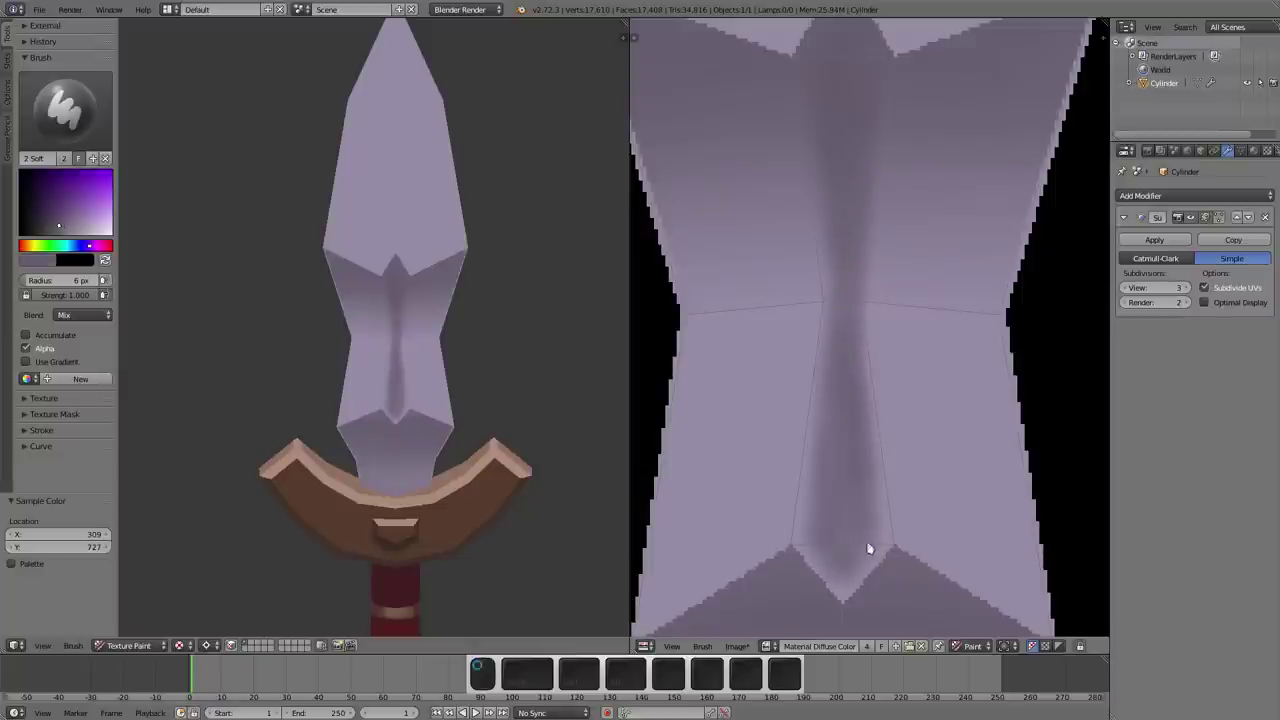
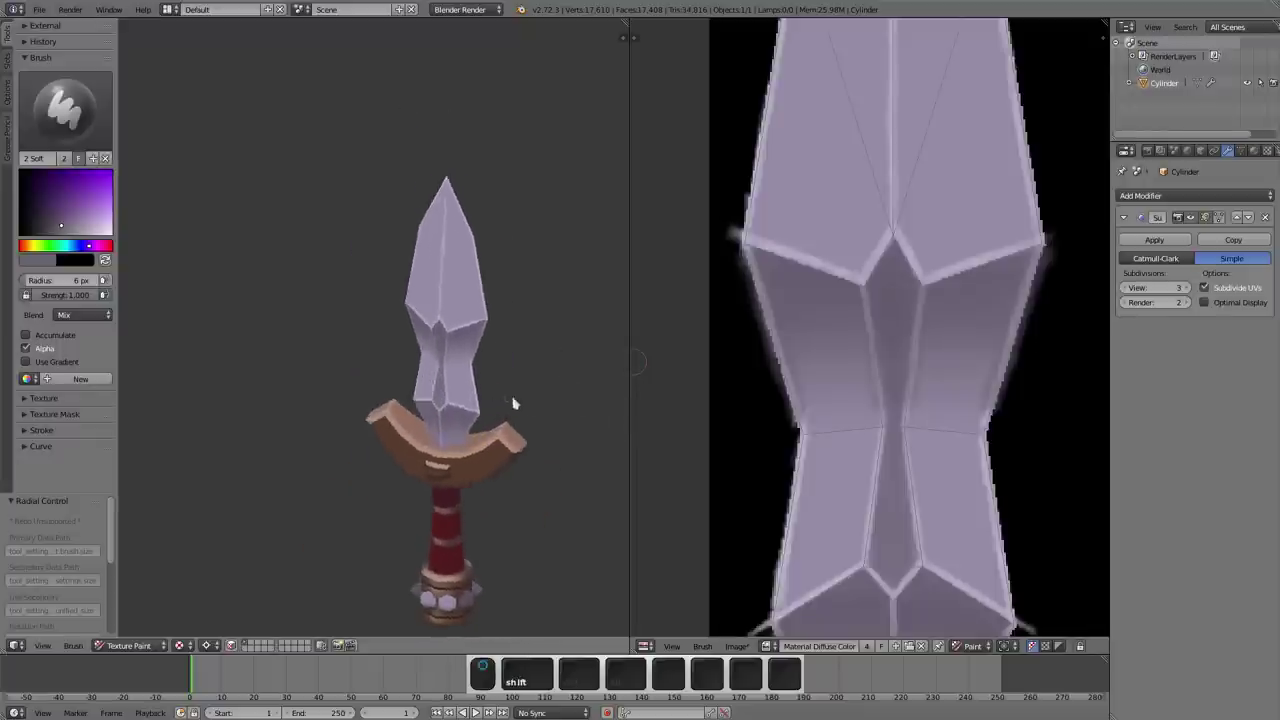
- Frame the crossguard, mask its connected faces, sample its brown and enlarge the brush
{"action": "middle_click", "coordinate": [843, 459]}
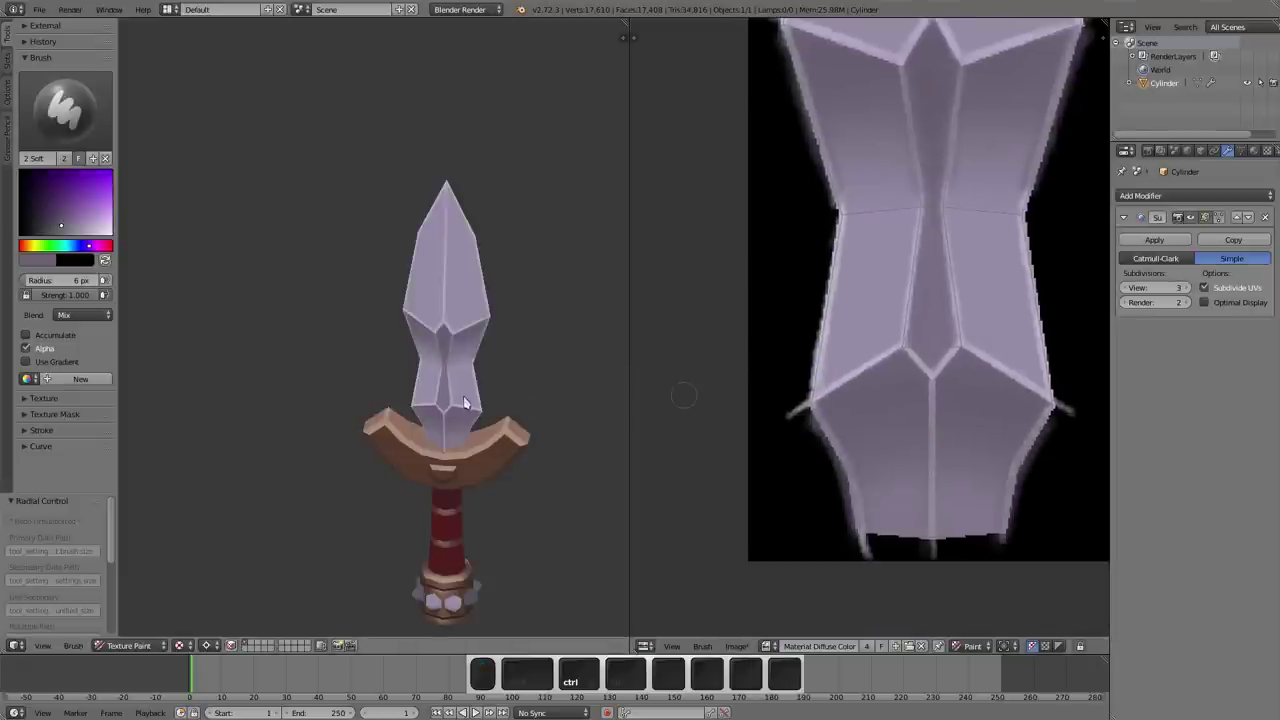
{"action": "key", "text": "m"}
{"action": "middle_click", "coordinate": [463, 378]}
{"action": "middle_click", "coordinate": [453, 356]}
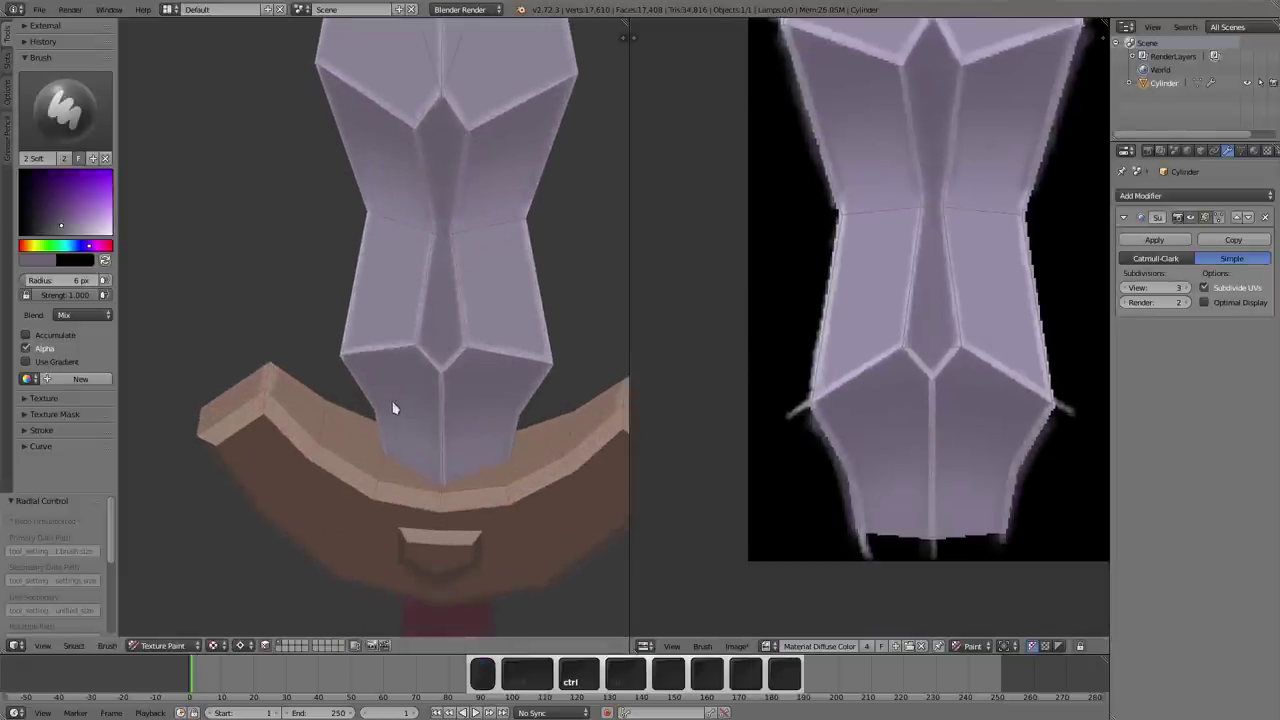
{"action": "key", "text": "l"}
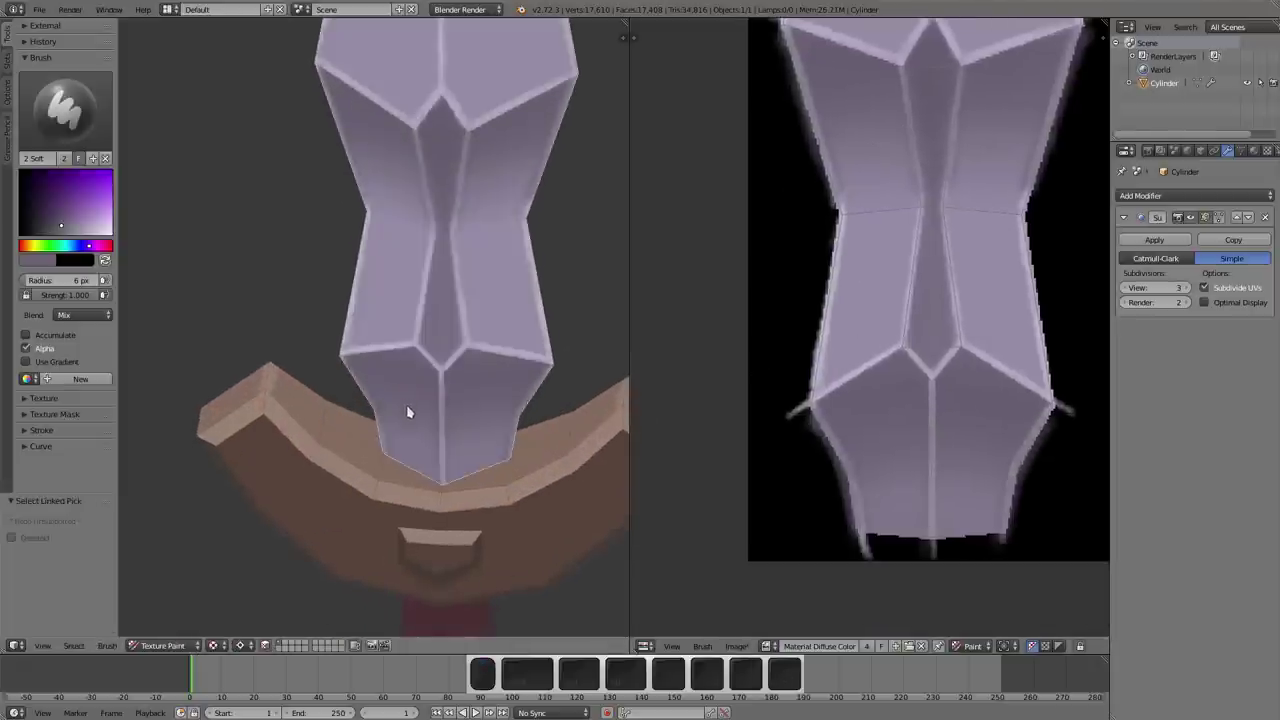
{"action": "key", "text": "s"}
{"action": "left_click", "coordinate": [53, 230]}
{"action": "left_click", "coordinate": [51, 233]}
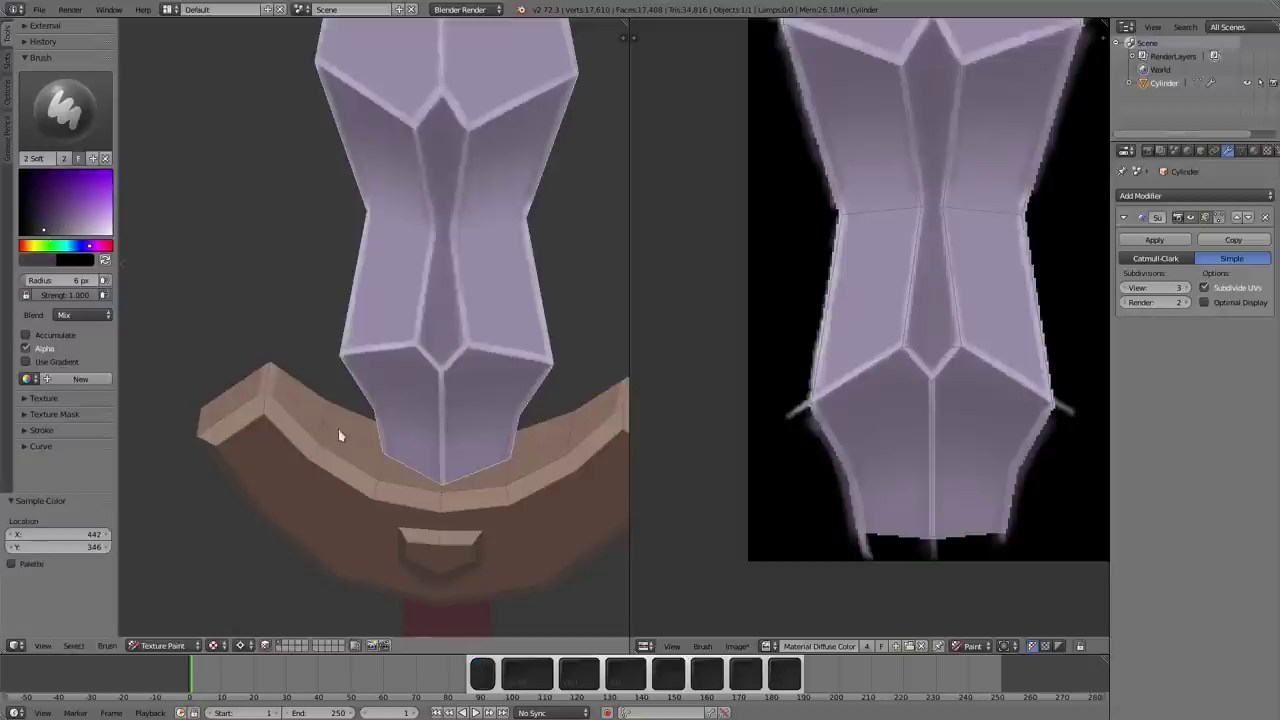
{"action": "key", "text": "f"}
{"action": "left_click", "coordinate": [394, 481]}
{"action": "left_click", "coordinate": [379, 464]}
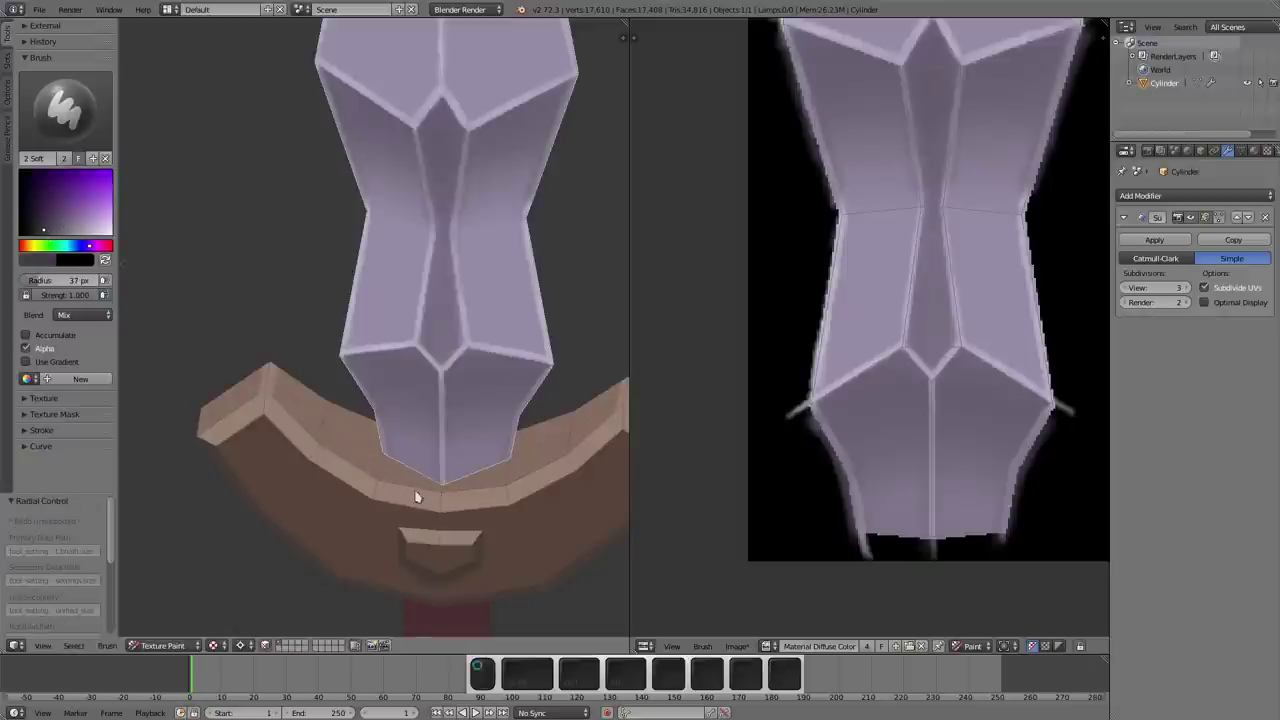
- Paint brown shading across the crossguard beneath the blade
{"action": "left_click", "coordinate": [366, 448]}
{"action": "left_click", "coordinate": [521, 475]}
{"action": "left_click", "coordinate": [473, 484]}
{"action": "left_click", "coordinate": [483, 480]}
{"action": "left_click", "coordinate": [497, 477]}
{"action": "left_click", "coordinate": [438, 496]}
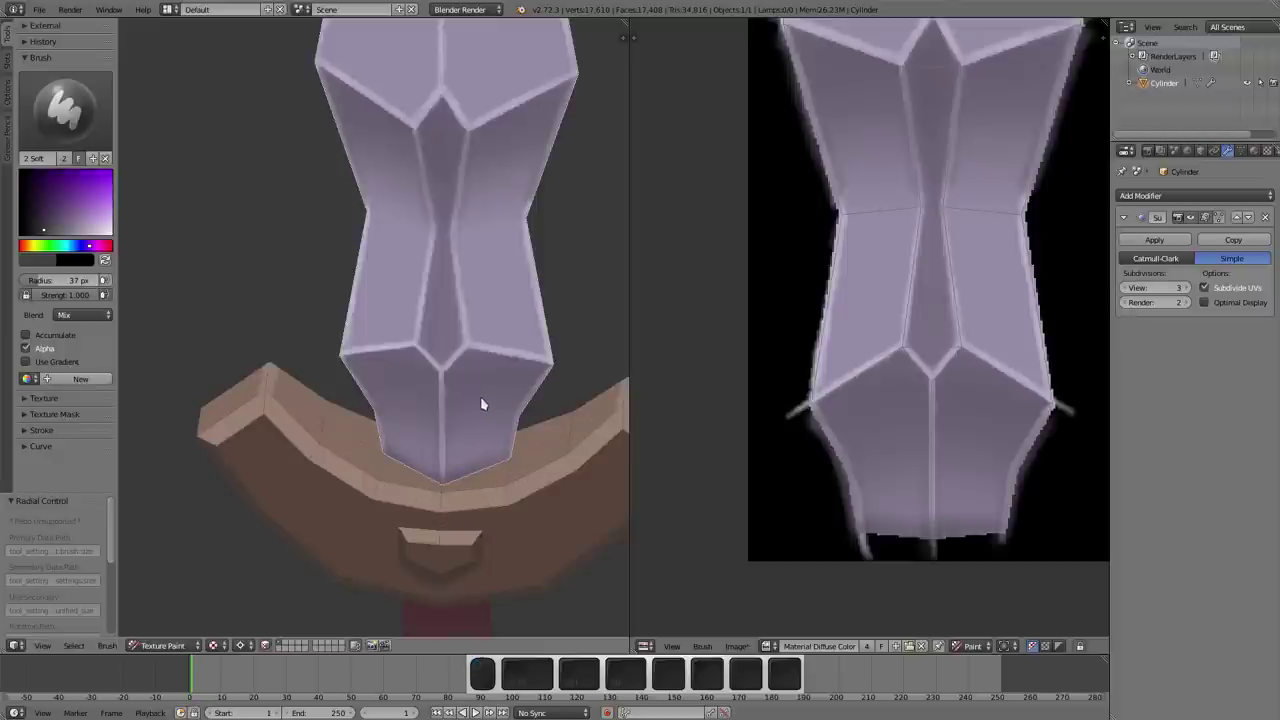
- Mask the crossguard's top faces instead and paint a first stroke along them
{"action": "key", "text": "a"}
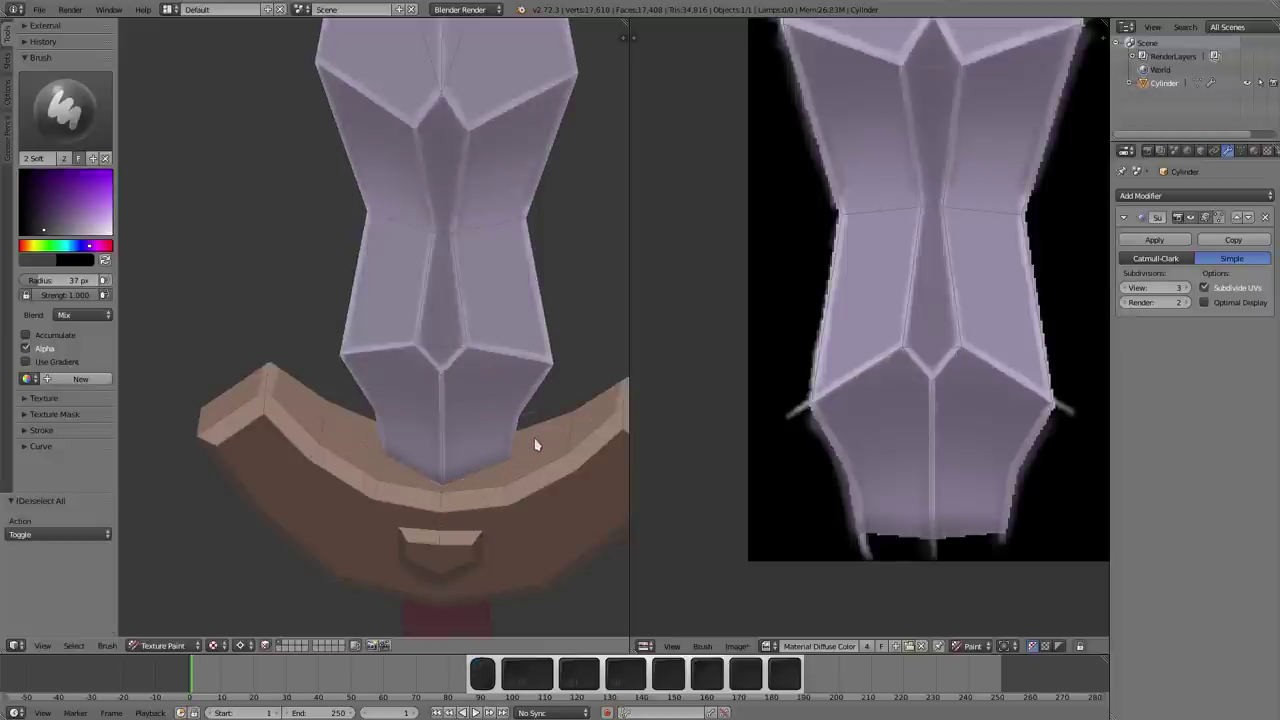
{"action": "left_click", "coordinate": [543, 432]}
{"action": "left_click", "coordinate": [423, 476]}
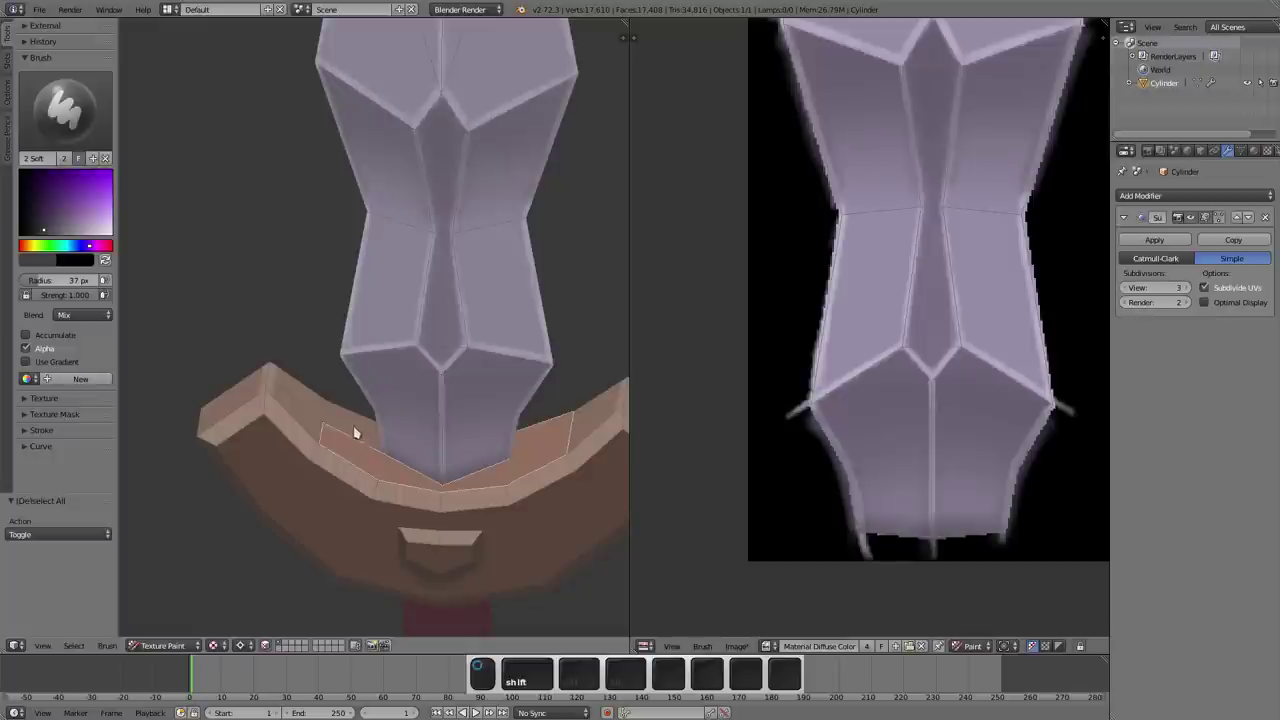
{"action": "left_click", "coordinate": [315, 398]}
{"action": "left_click", "coordinate": [597, 424]}
{"action": "left_click", "coordinate": [523, 432]}
{"action": "left_click", "coordinate": [469, 517]}
{"action": "left_click", "coordinate": [519, 504]}
{"action": "key", "text": "s"}
{"action": "left_click", "coordinate": [473, 525]}
{"action": "left_click_drag", "start_coordinate": [71, 217], "coordinate": [205, 369]}
- Stroke along the crossguard from a closer angle and enlarge the brush to 64 px
{"action": "middle_click", "coordinate": [408, 511]}
{"action": "scroll", "scroll_direction": "up", "scroll_amount": 3}
{"action": "middle_click", "coordinate": [451, 552]}
{"action": "scroll", "scroll_direction": "up", "scroll_amount": 3}
{"action": "left_click_drag", "start_coordinate": [444, 318], "coordinate": [447, 510]}
{"action": "middle_click", "coordinate": [449, 500]}
{"action": "key", "text": "f"}
{"action": "scroll", "scroll_direction": "up", "scroll_amount": 3}
- Dab lighter highlights along the crossguard's top edges
{"action": "left_click", "coordinate": [396, 442]}
{"action": "left_click", "coordinate": [409, 448]}
{"action": "left_click", "coordinate": [399, 450]}
{"action": "left_click", "coordinate": [389, 447]}
{"action": "left_click", "coordinate": [387, 437]}
{"action": "left_click", "coordinate": [407, 454]}
{"action": "key", "text": "m"}
{"action": "left_click", "coordinate": [484, 326]}
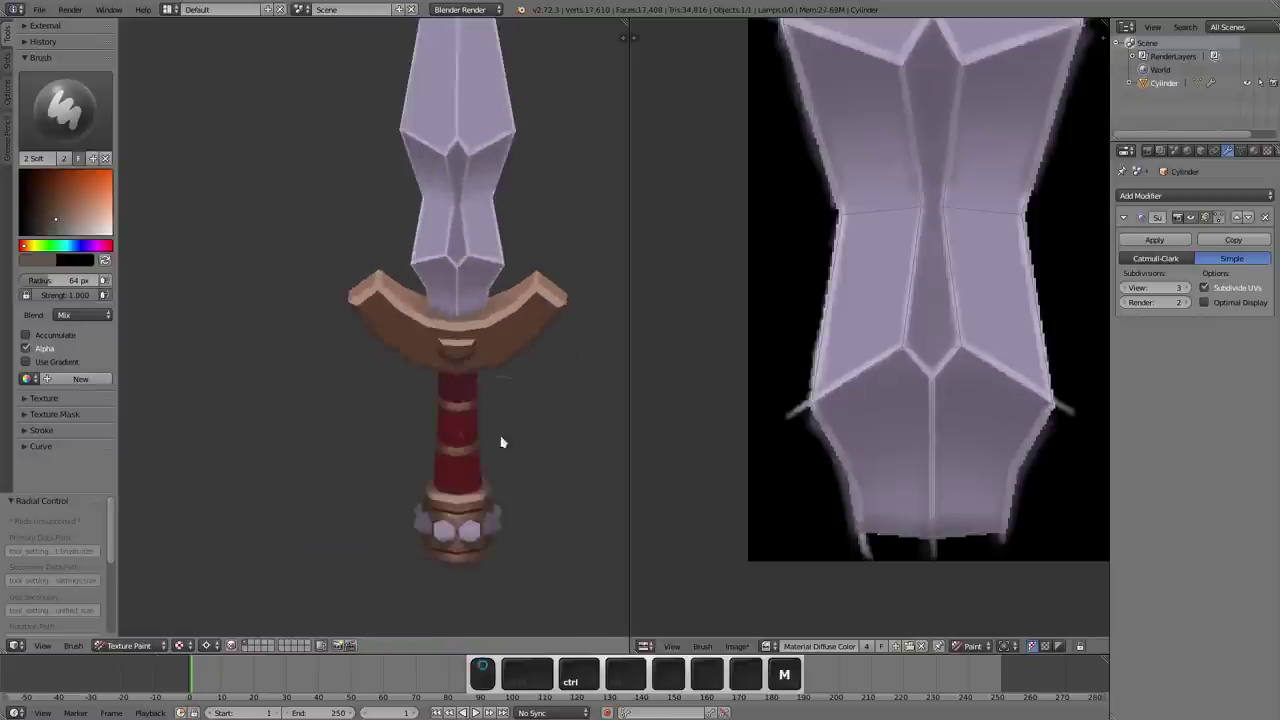
- View the sword from the side, mask the crossguard's narrow side faces and sample a dark brown
{"action": "left_click", "coordinate": [535, 336]}
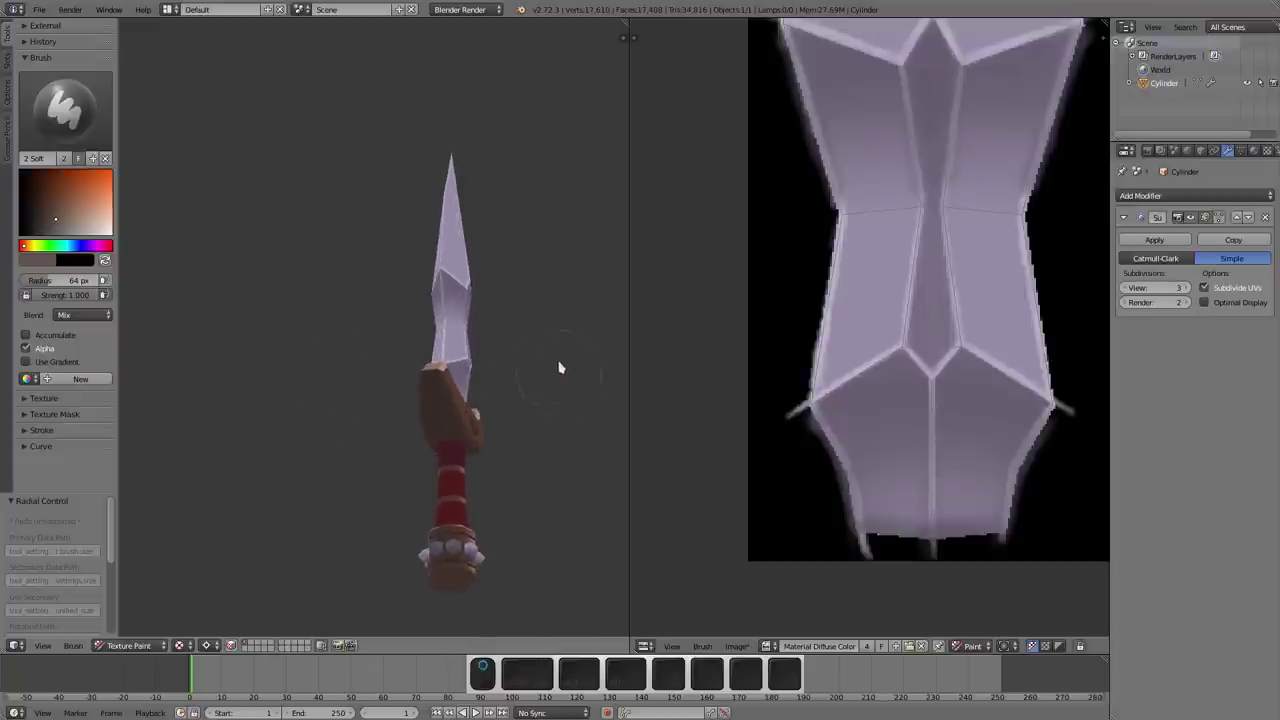
{"action": "left_click", "coordinate": [472, 372]}
{"action": "key", "text": "ctrl+m"}
{"action": "key", "text": "a"}
{"action": "left_click", "coordinate": [420, 350]}
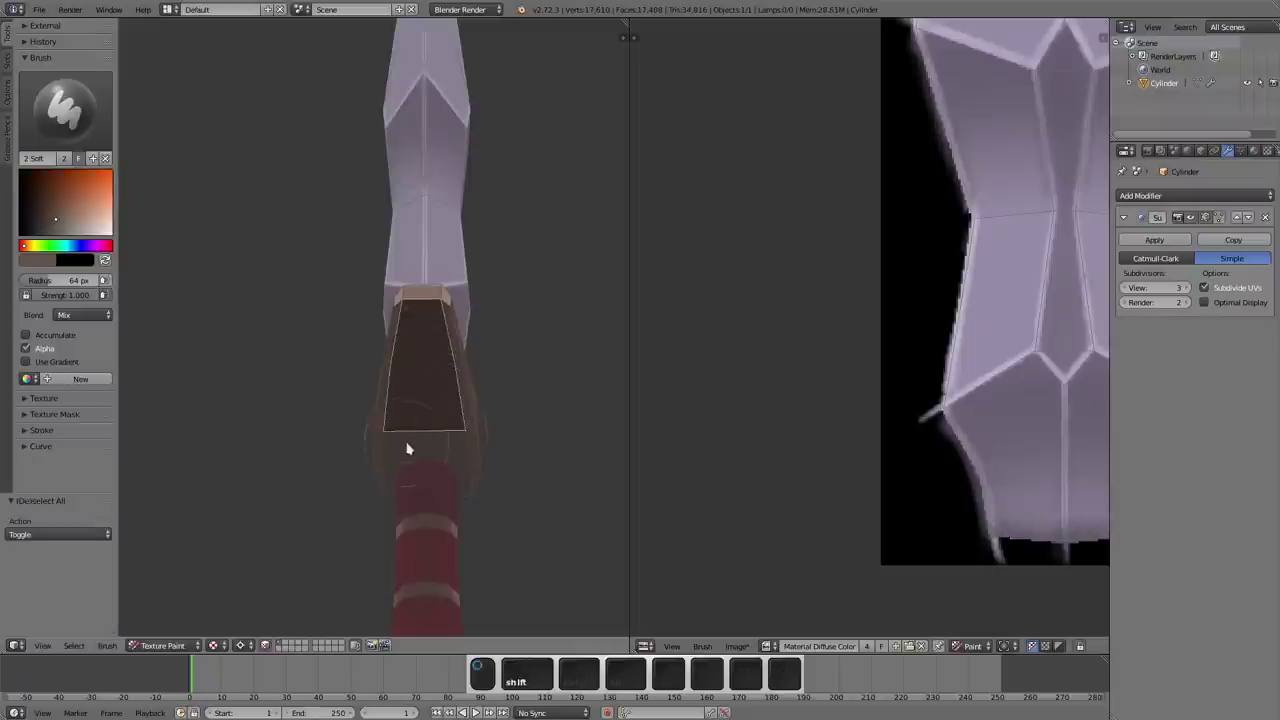
{"action": "left_click", "coordinate": [419, 443]}
{"action": "left_click", "coordinate": [397, 457]}
{"action": "left_click", "coordinate": [467, 462]}
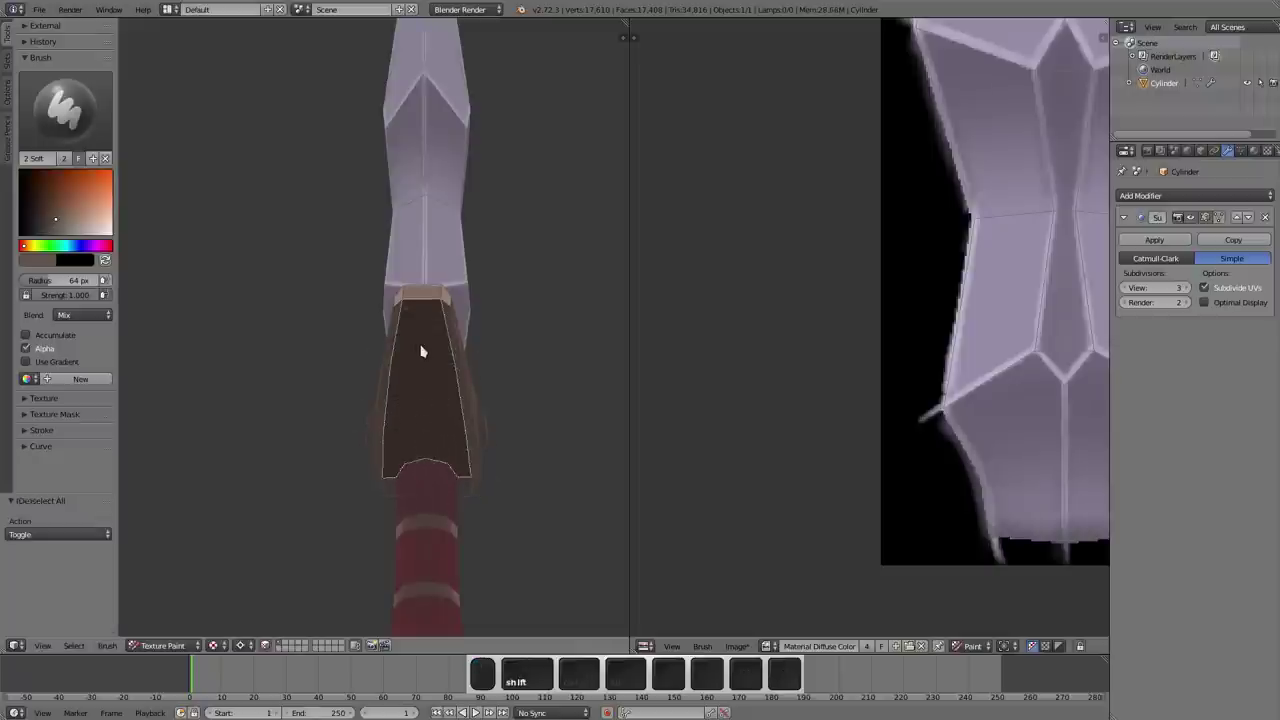
{"action": "key", "text": "s"}
{"action": "left_click_drag", "start_coordinate": [44, 215], "coordinate": [82, 202]}
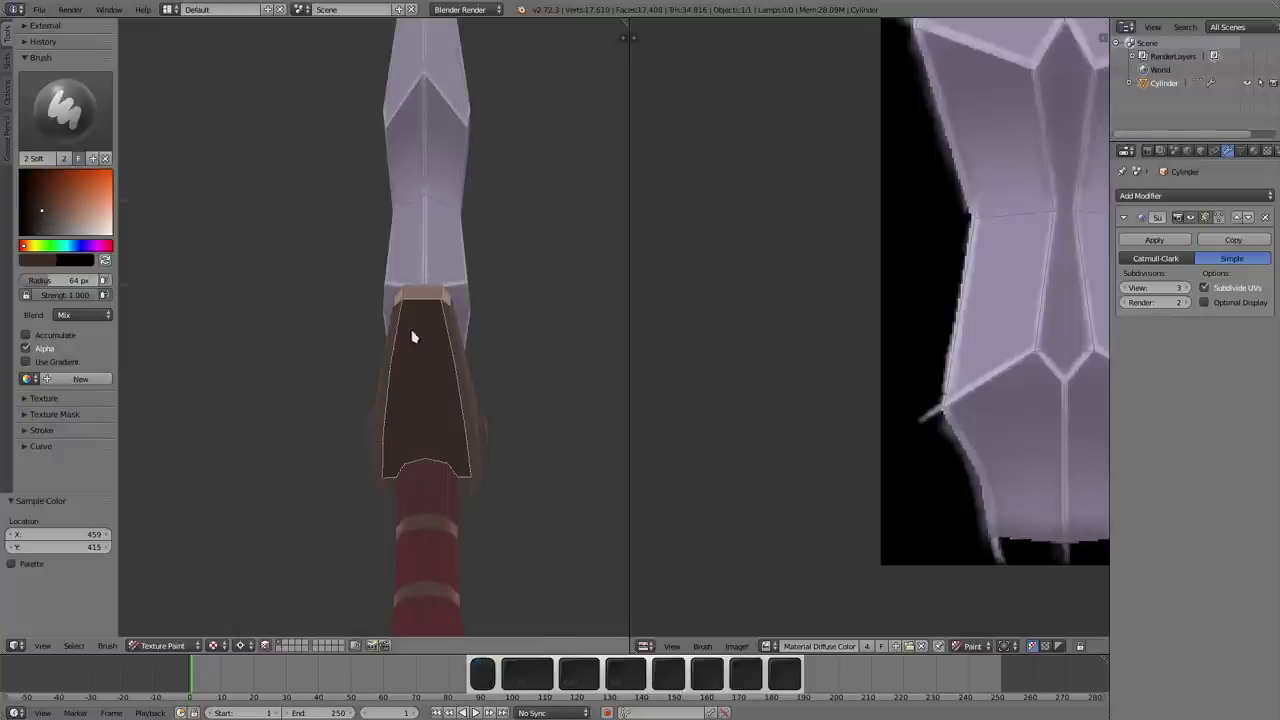
- Paint dark brown shading over the crossguard's side face
{"action": "key", "text": "f"}
{"action": "left_click", "coordinate": [437, 360]}
{"action": "left_click", "coordinate": [410, 331]}
{"action": "left_click", "coordinate": [400, 321]}
{"action": "left_click", "coordinate": [389, 358]}
{"action": "left_click", "coordinate": [390, 383]}
{"action": "left_click", "coordinate": [382, 415]}
{"action": "left_click", "coordinate": [433, 313]}
{"action": "left_click", "coordinate": [414, 326]}
{"action": "left_click", "coordinate": [418, 299]}
{"action": "left_click_drag", "start_coordinate": [410, 355], "coordinate": [444, 333]}
- Orbit back to the whole sword and resize the brush to 84 px
{"action": "middle_click", "coordinate": [383, 328]}
{"action": "key", "text": "m"}
{"action": "left_click_drag", "start_coordinate": [416, 311], "coordinate": [443, 402]}
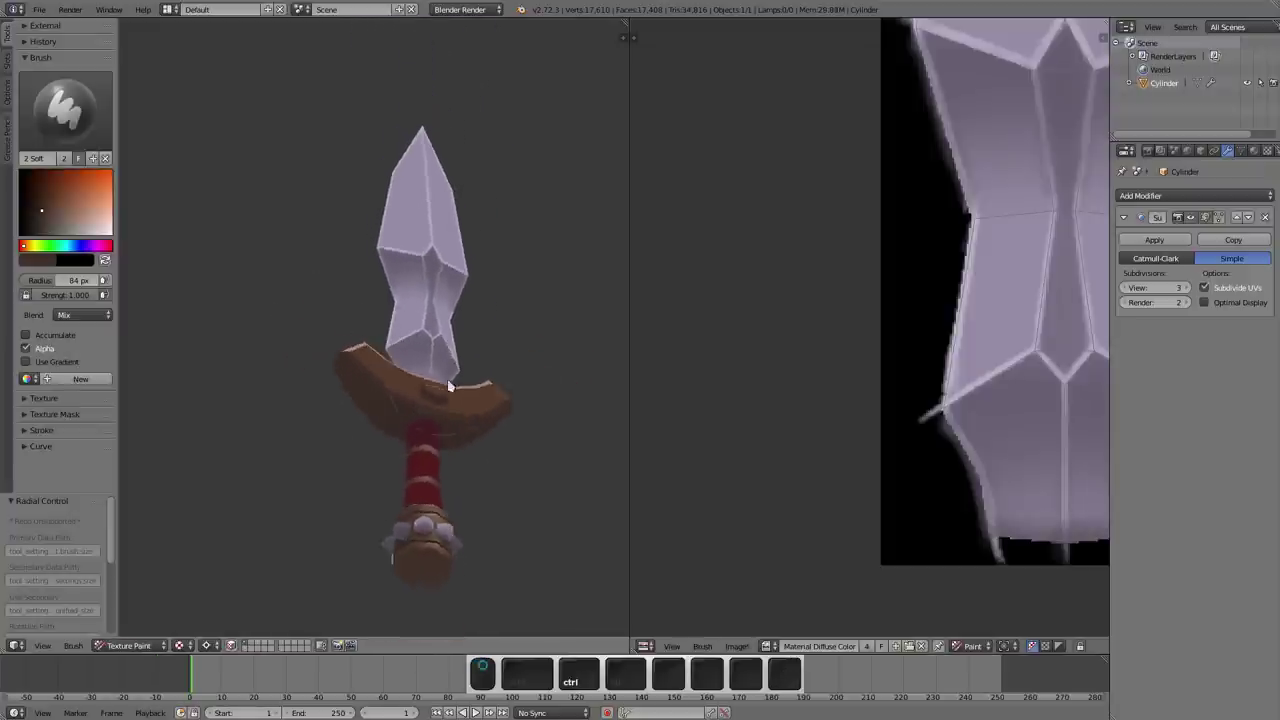
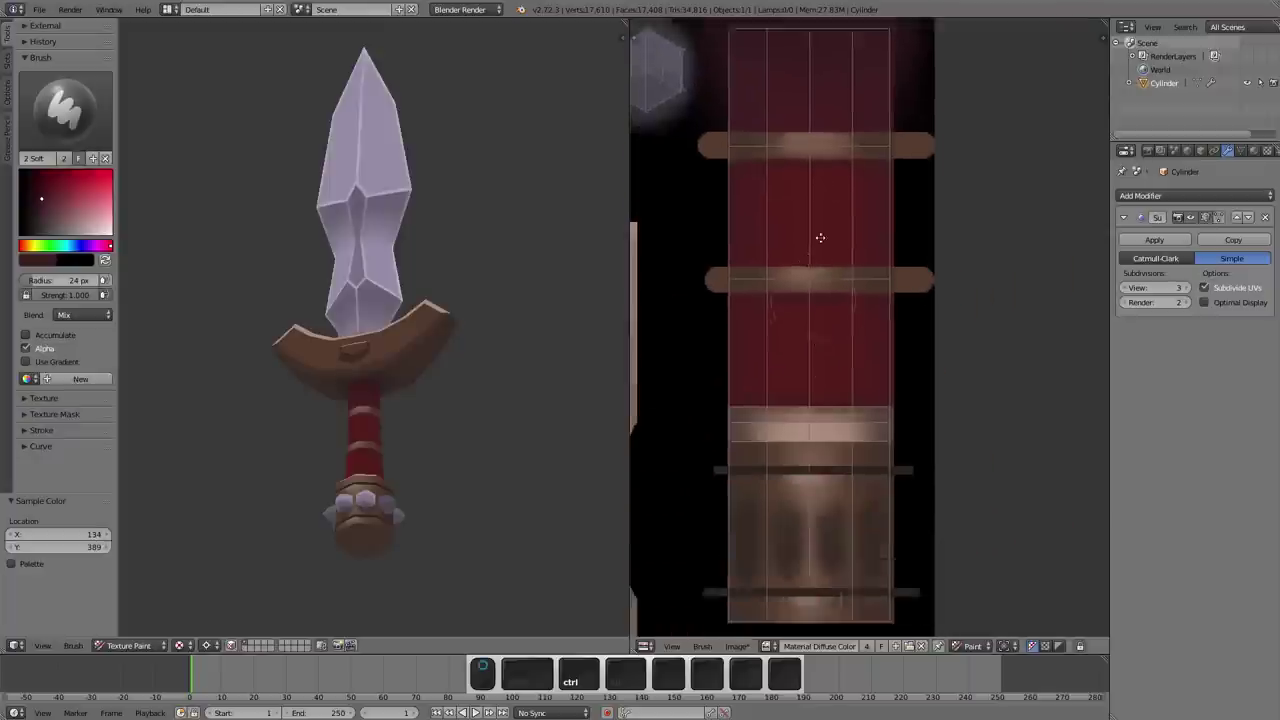
- Save, pick a darker brown and shade the pommel's octagonal bottom face
{"action": "key", "text": "ctrl+s"}
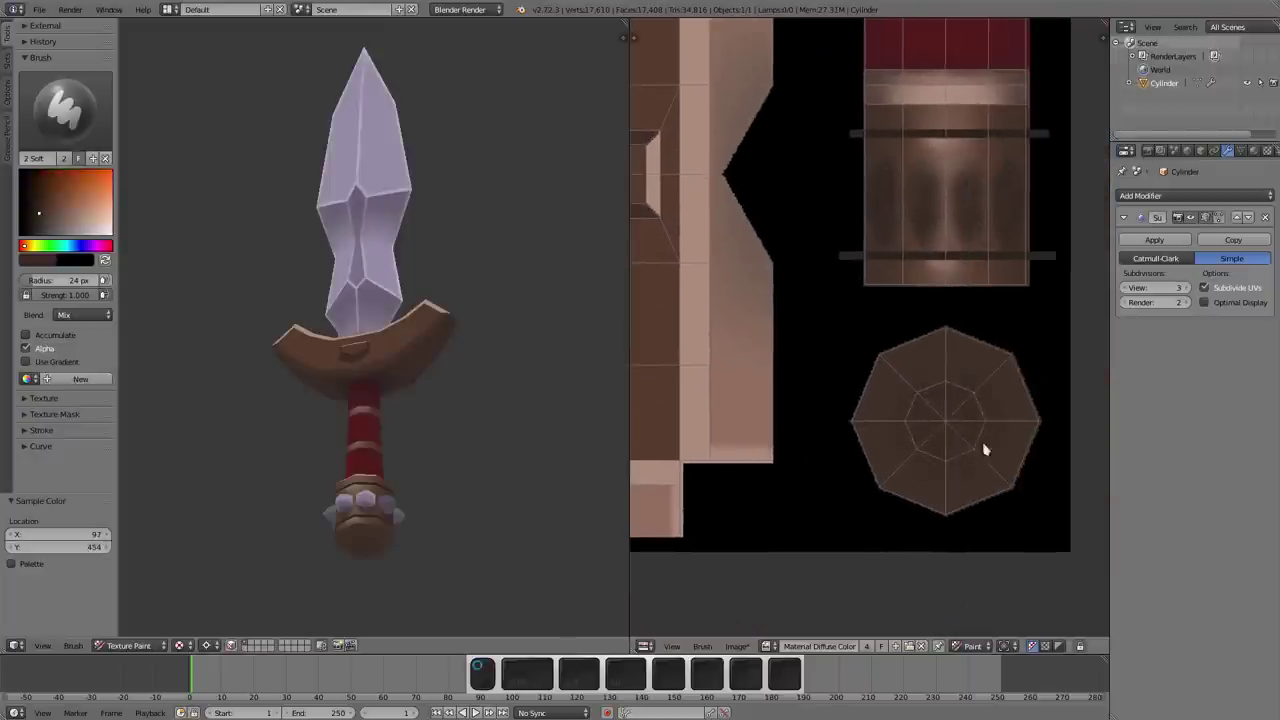
{"action": "left_click", "coordinate": [927, 423]}
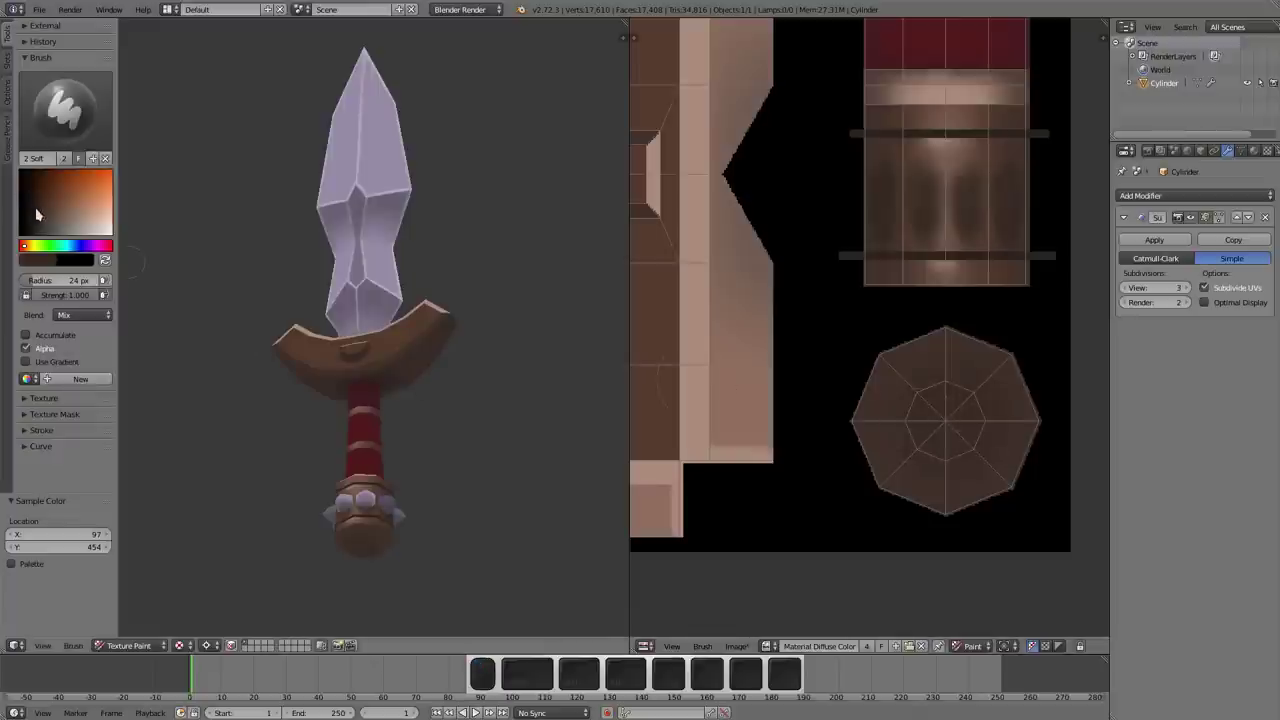
{"action": "left_click", "coordinate": [40, 216]}
{"action": "left_click_drag", "start_coordinate": [932, 421], "coordinate": [960, 432]}
{"action": "left_click", "coordinate": [976, 394]}
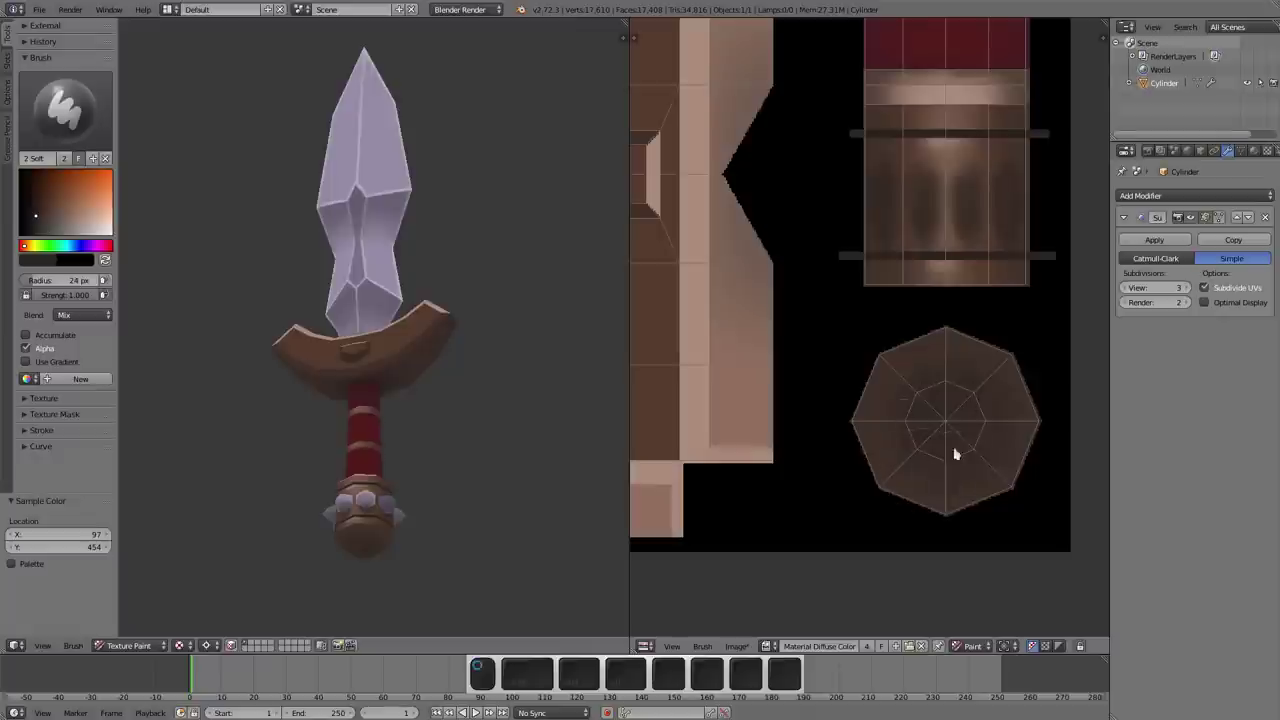
{"action": "left_click", "coordinate": [918, 451]}
- Shade the pommel bottom's rim, then show the whole painted texture beside the front view
{"action": "left_click_drag", "start_coordinate": [414, 484], "coordinate": [456, 473]}
{"action": "left_click", "coordinate": [456, 460]}
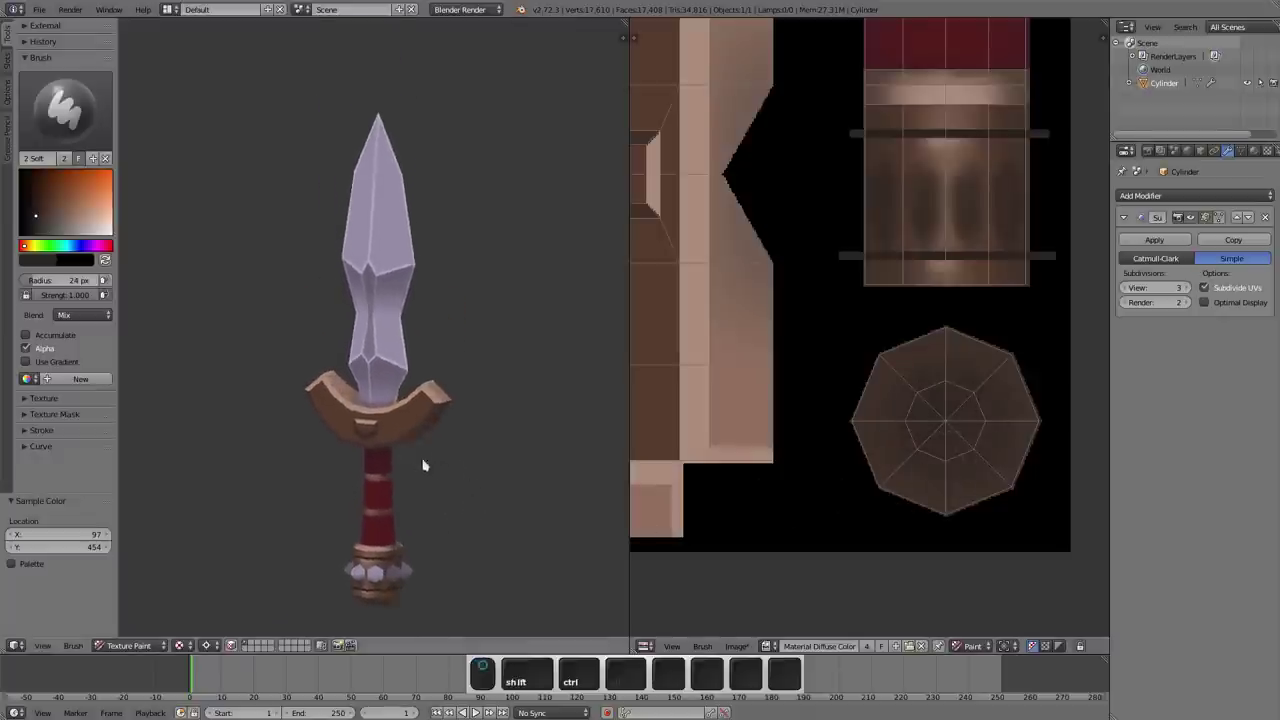
{"action": "left_click_drag", "start_coordinate": [445, 466], "coordinate": [474, 424]}
{"action": "left_click", "coordinate": [469, 438]}
{"action": "middle_click", "coordinate": [465, 410]}
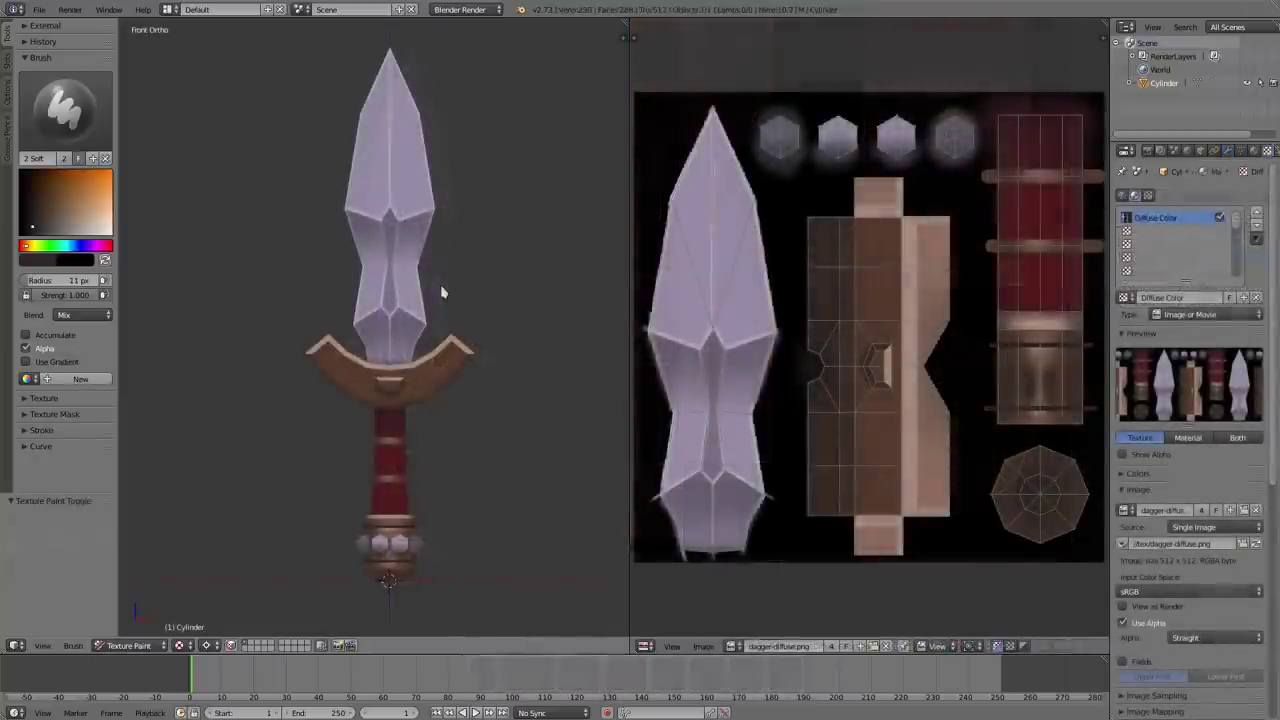